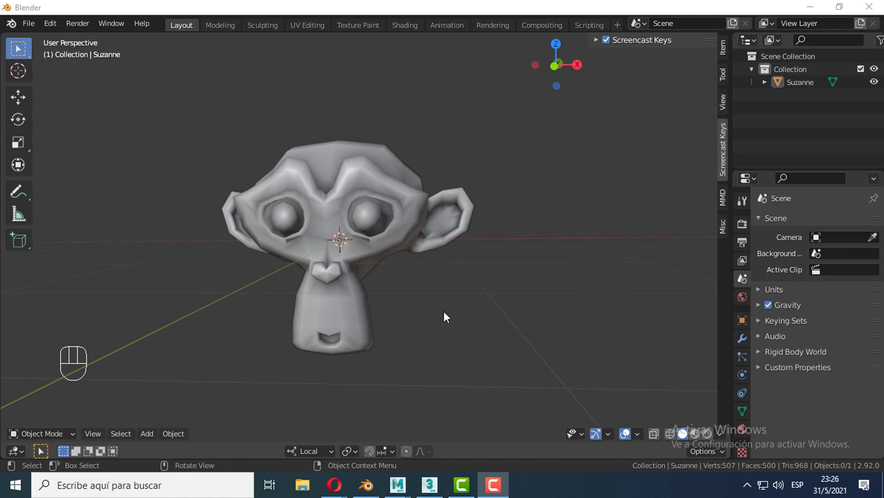
Orbit around the scene and select the Suzanne head.
left_click_drag(435, 311, 448, 307)
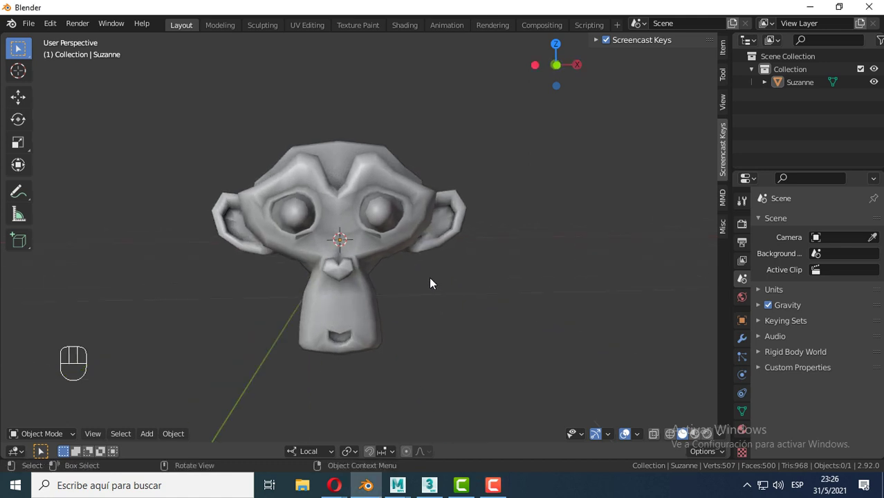
middle_click(431, 277)
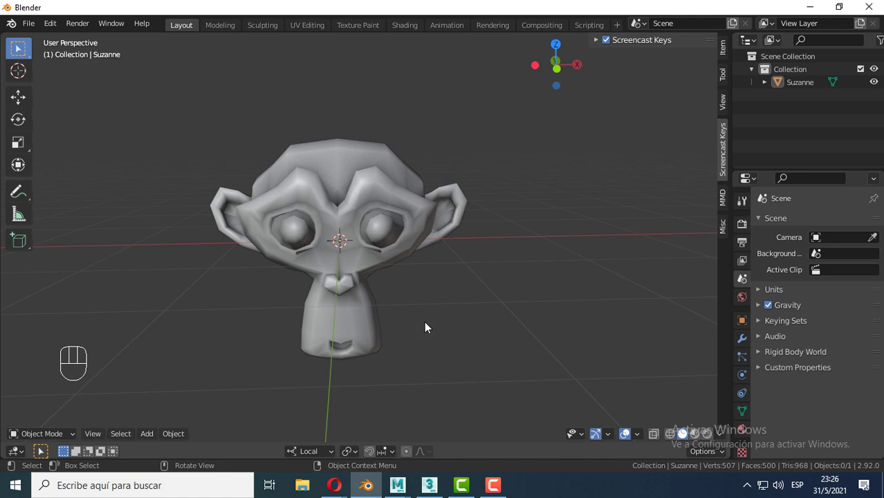
left_click_drag(386, 299, 478, 287)
left_click_drag(527, 260, 463, 283)
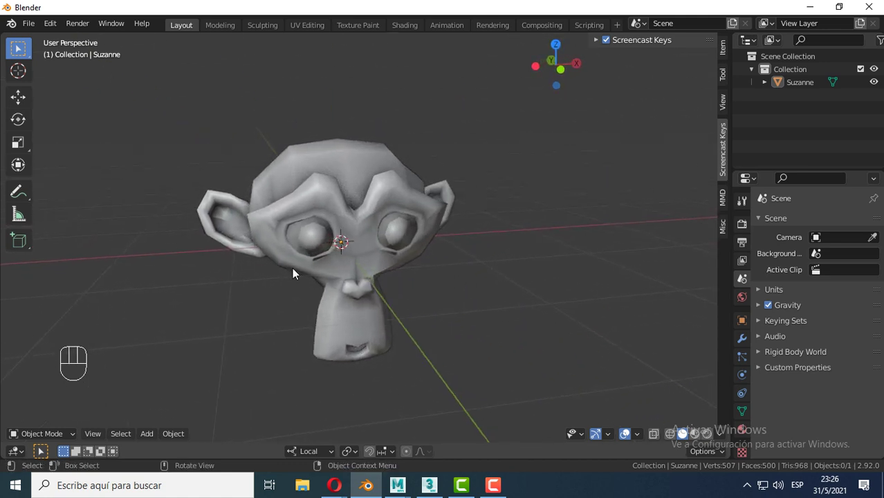
left_click_drag(404, 270, 384, 273)
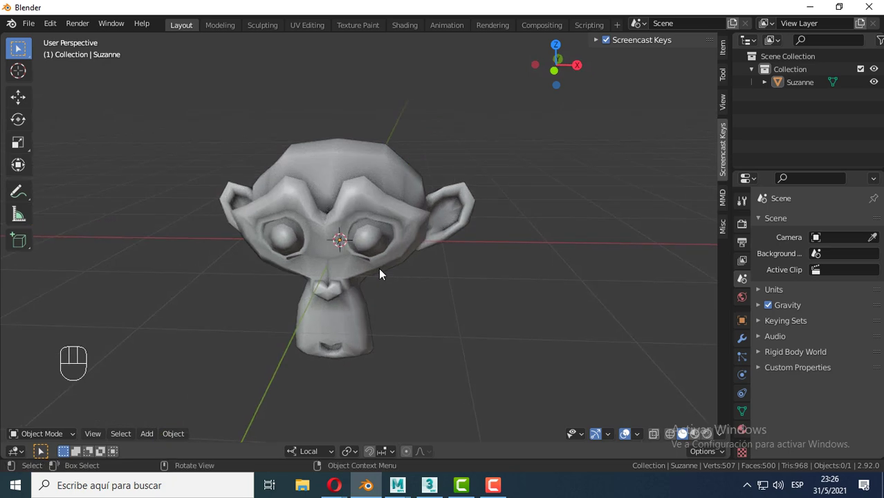
middle_click(418, 303)
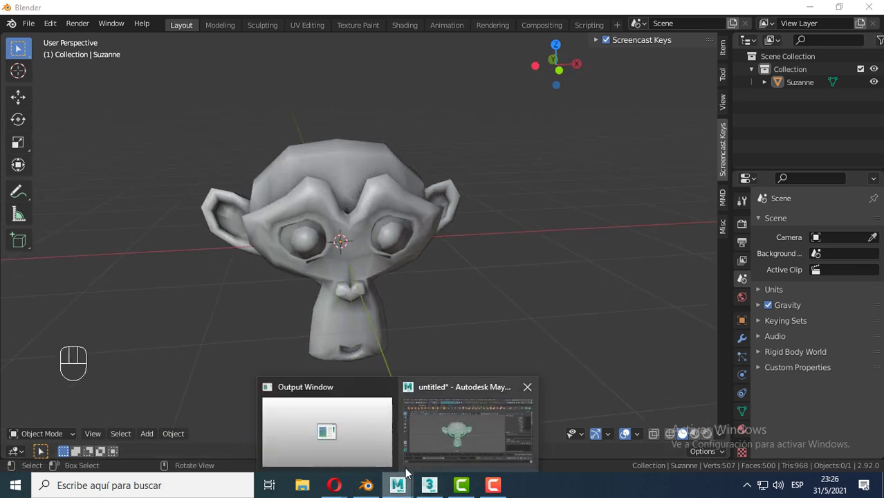
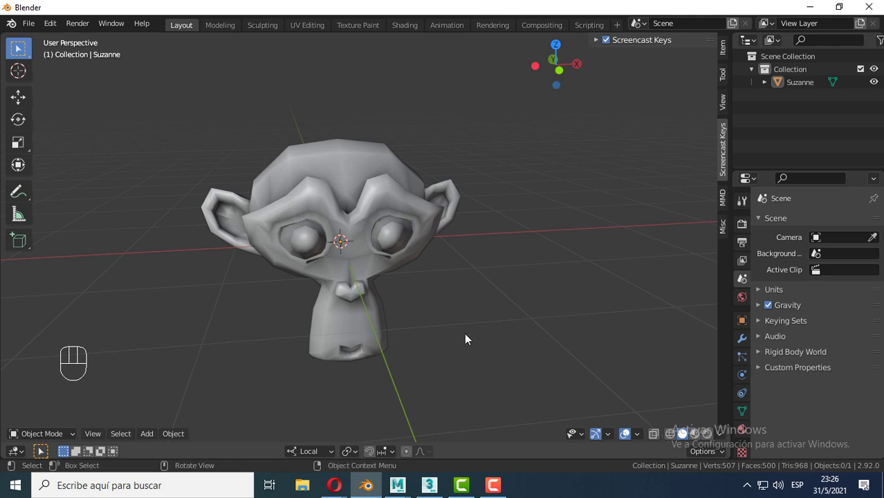
left_click(423, 329)
left_click_drag(439, 330, 447, 313)
middle_click(451, 302)
left_click(364, 196)
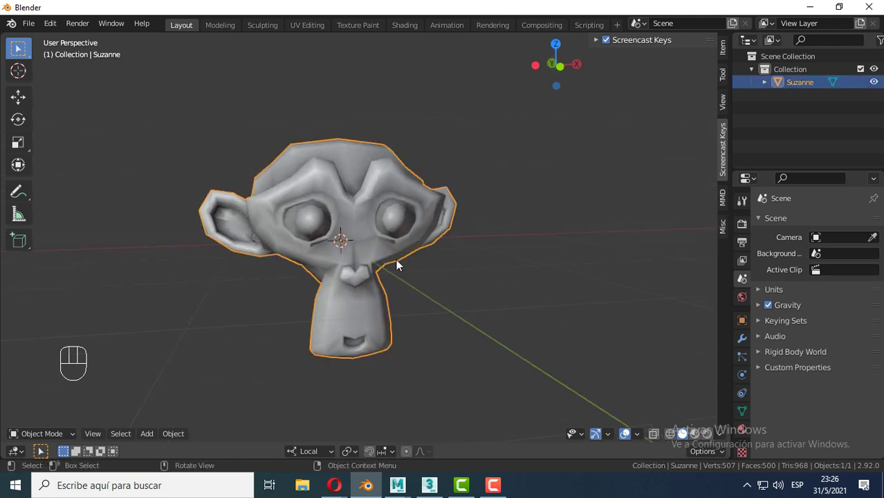
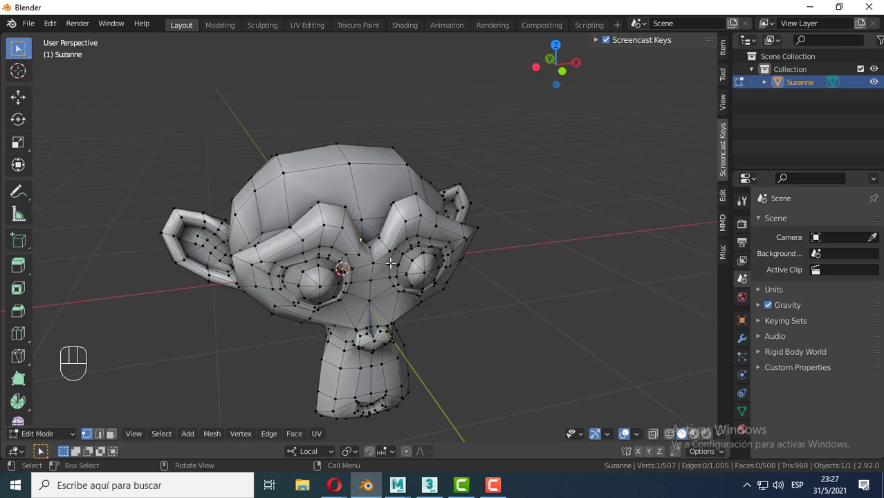
Return from the mesh vertex check to Object Mode and inspect the head from several angles.
key("Tab")
middle_click(460, 304)
middle_click(404, 266)
left_click_drag(439, 262, 435, 261)
middle_click(433, 261)
middle_click(430, 267)
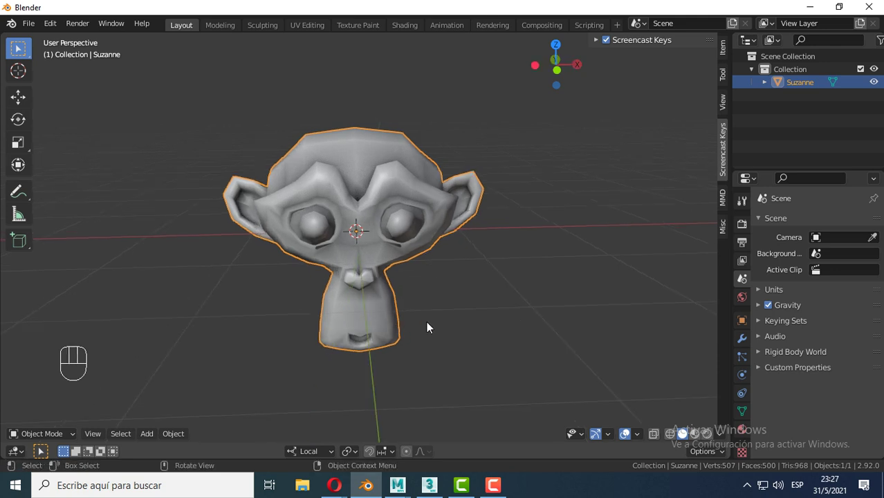
View the head from front, rotate with numpad, and settle back on the front view.
key("KP_1")
key("KP_2")
key("KP_3")
key("KP_1")
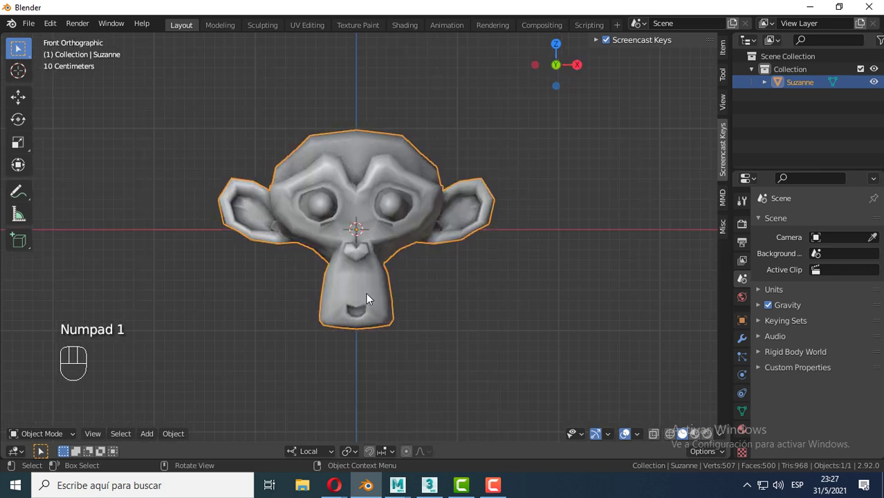
Add a Lattice object at the centre of Suzanne's head via the Add menu.
key("shift+a")
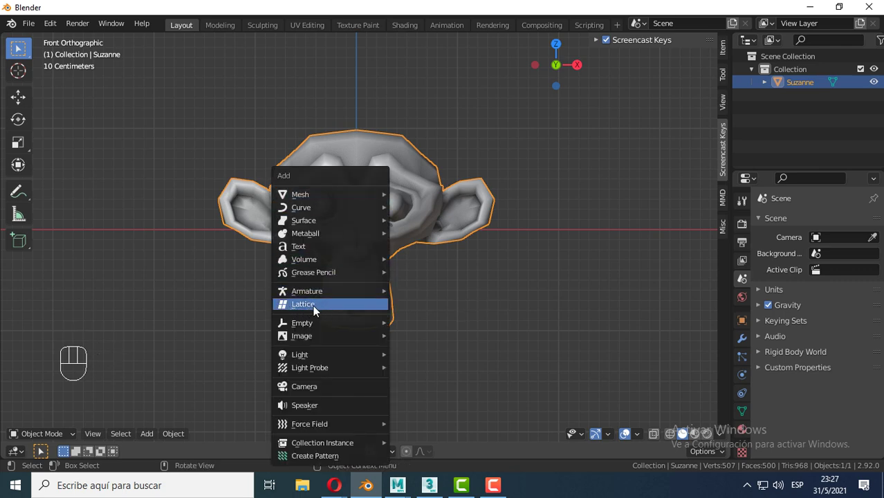
left_click_drag(423, 284, 492, 308)
left_click_drag(452, 309, 402, 311)
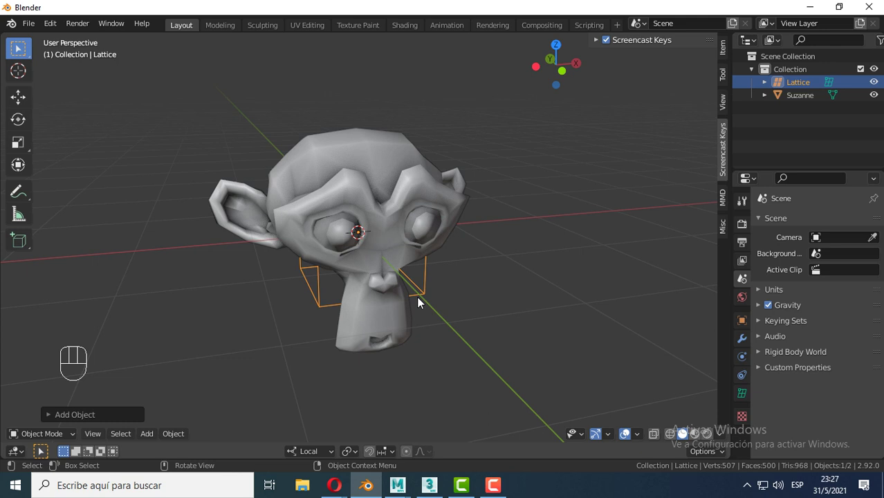
Scale the lattice to about 2.79 × 1.76 × 2.01 so it encloses the whole head, checking from the front.
key("s")
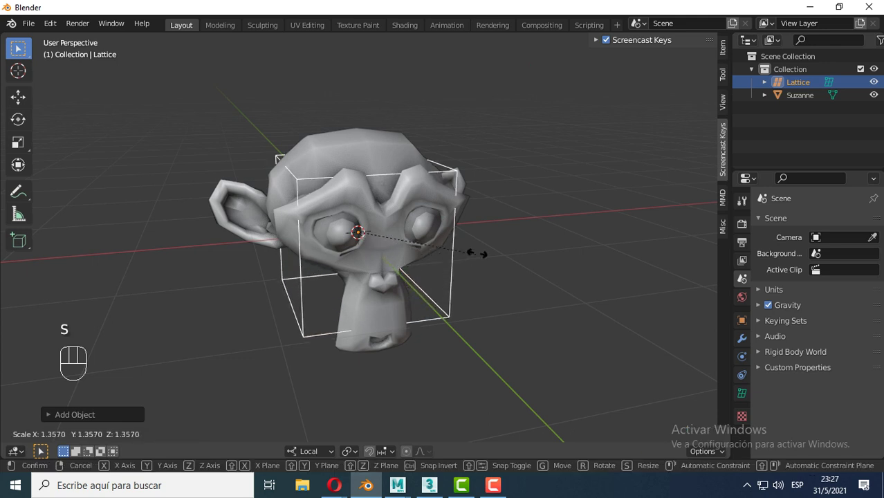
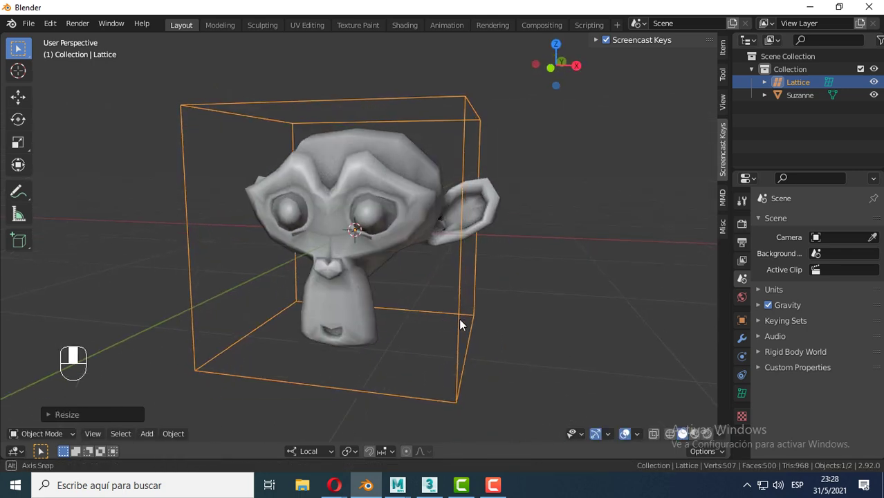
key("KP_1")
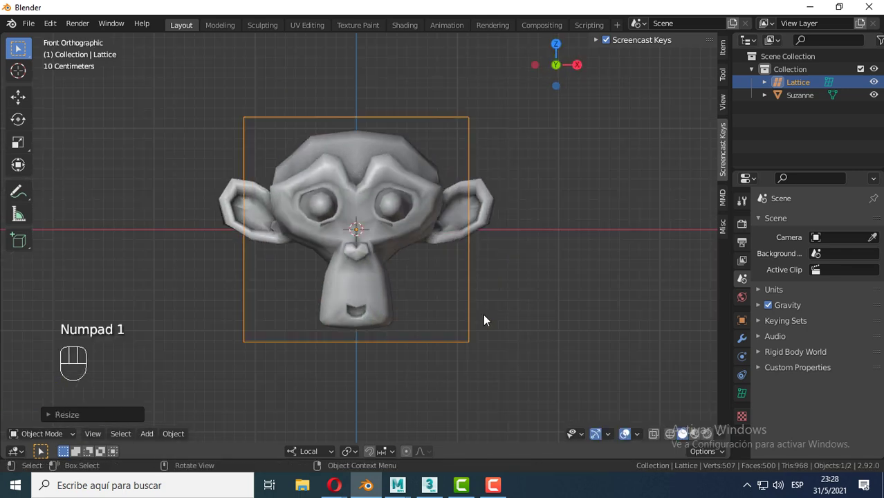
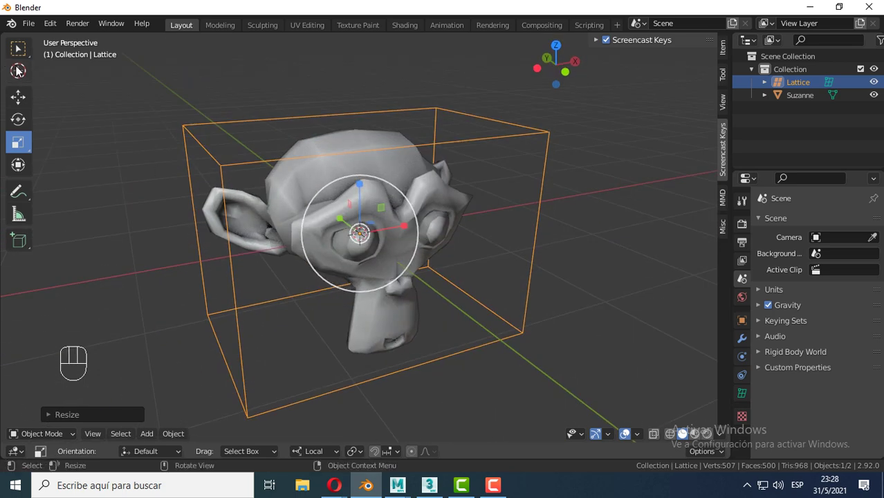
left_click(23, 50)
middle_click(526, 259)
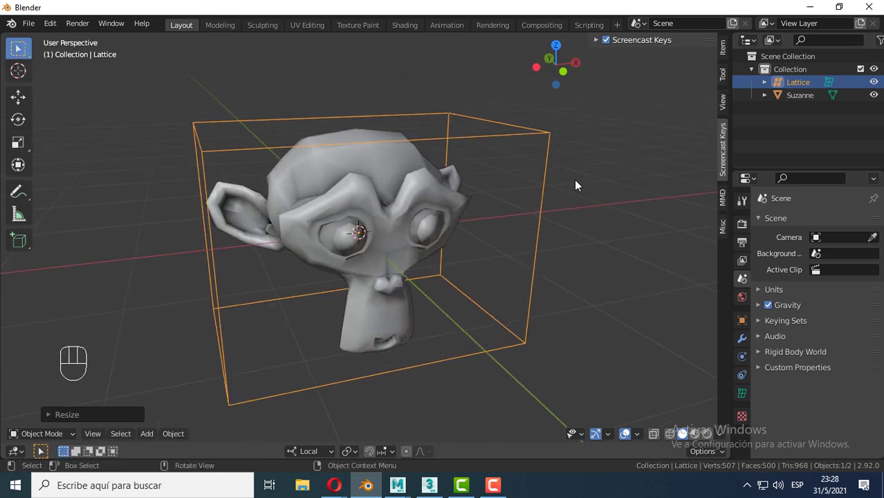
middle_click(568, 259)
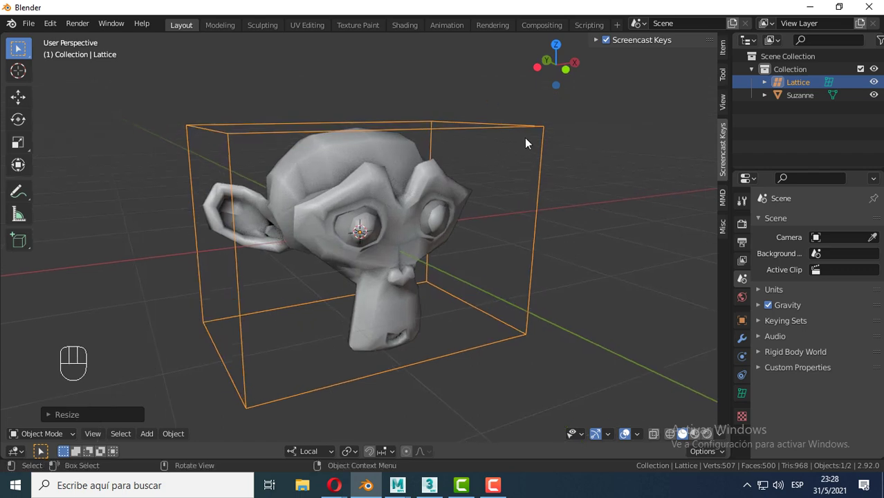
middle_click(529, 161)
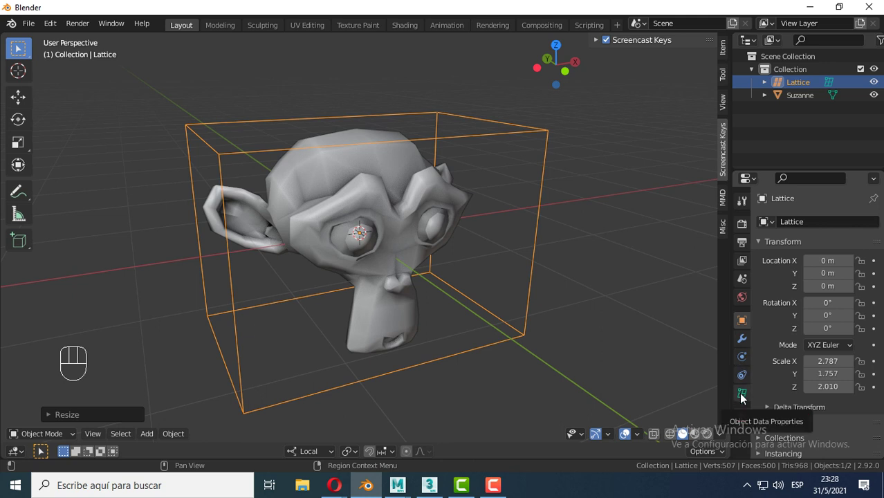
Raise the lattice's U resolution in its data settings and inspect the cage around the head.
left_click(745, 397)
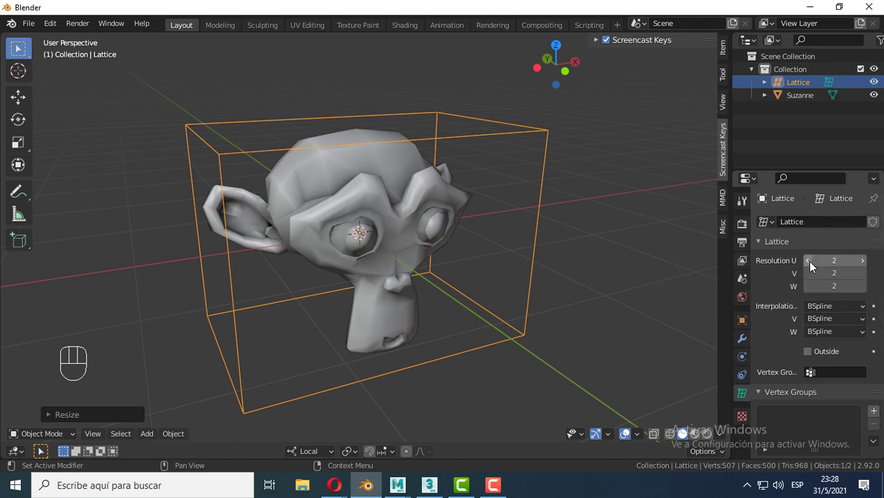
left_click(865, 262)
middle_click(444, 261)
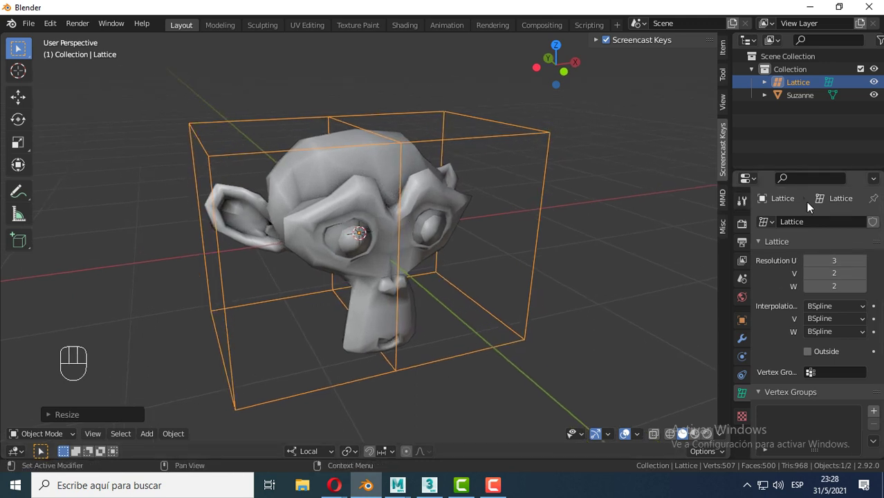
left_click(867, 263)
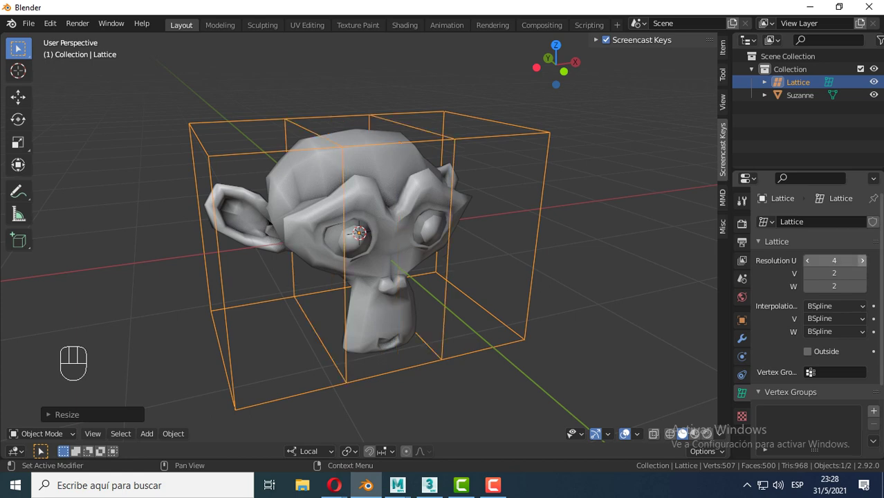
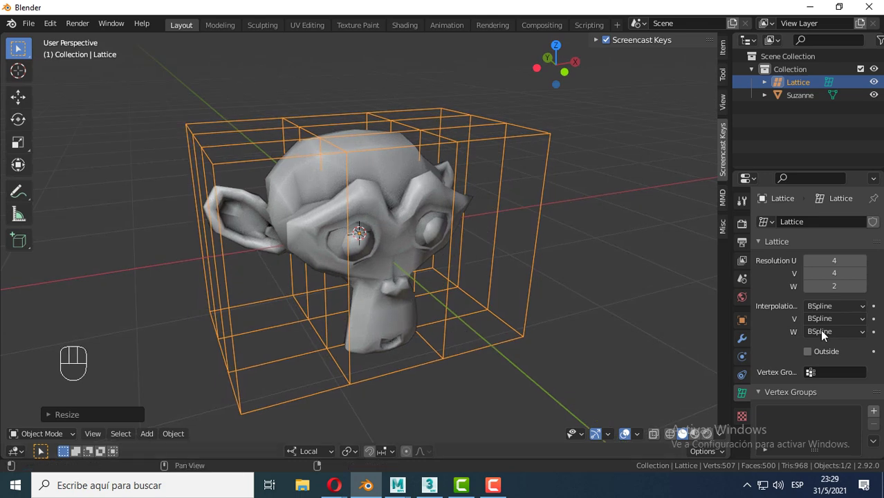
left_click_drag(273, 278, 291, 273)
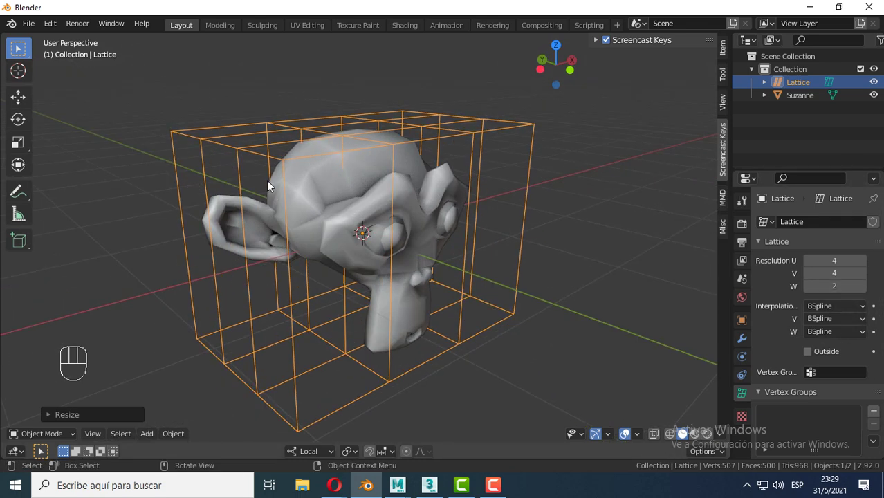
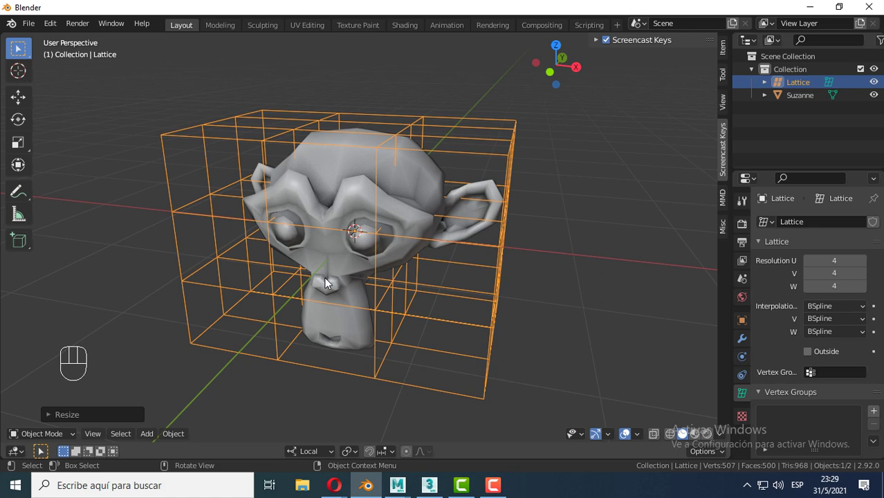
left_click_drag(298, 295, 318, 293)
left_click_drag(393, 288, 465, 282)
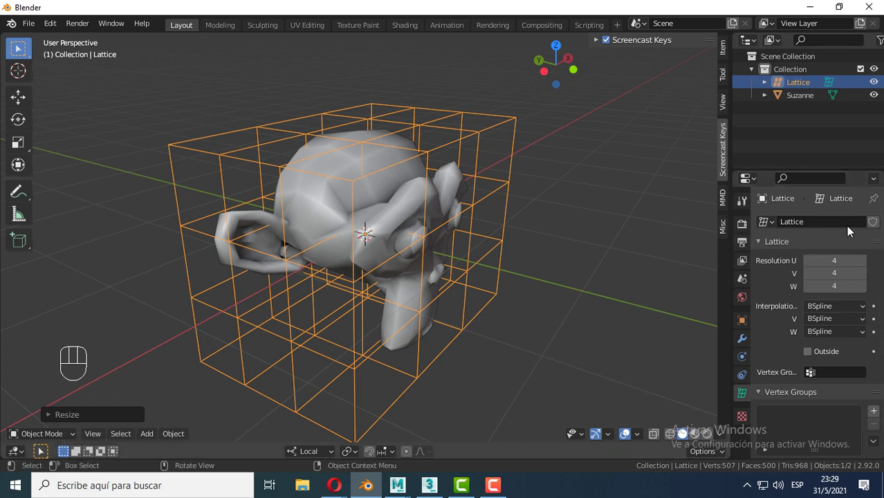
Set the lattice resolution to 3 along U, V and W, subdividing the cage, and face Suzanne from the front.
left_click(816, 265)
left_click(812, 278)
left_click(813, 291)
left_click_drag(497, 300, 426, 287)
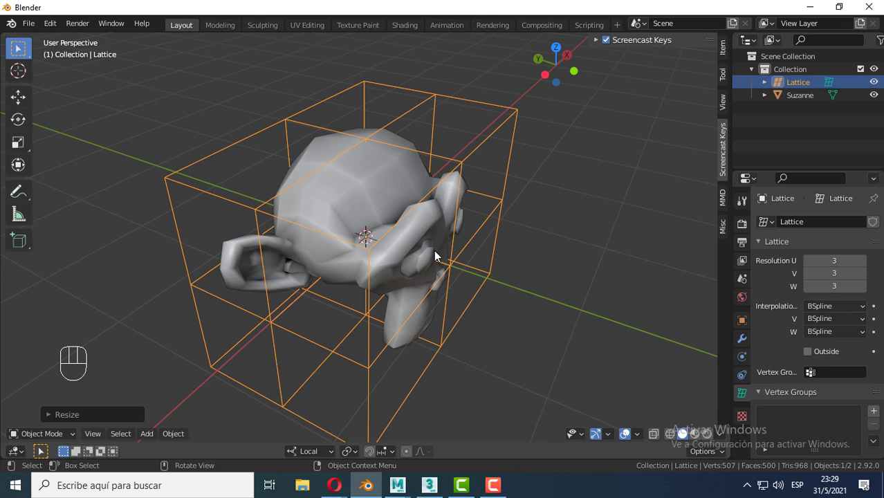
left_click_drag(471, 313, 423, 302)
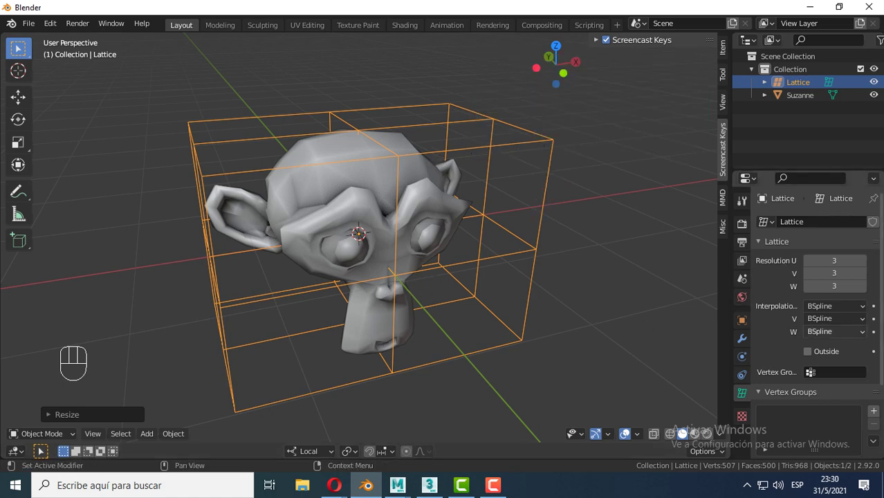
Deselect the lattice and make Suzanne the active object.
left_click_drag(426, 287, 406, 280)
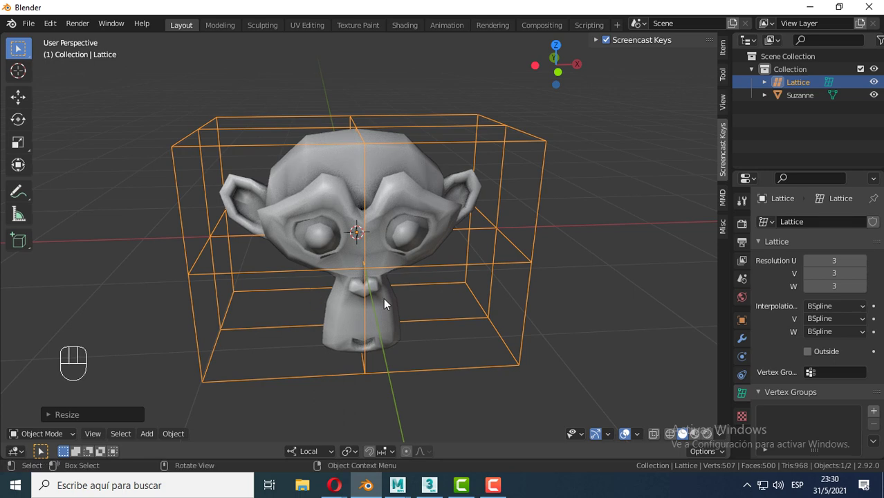
left_click_drag(438, 308, 452, 310)
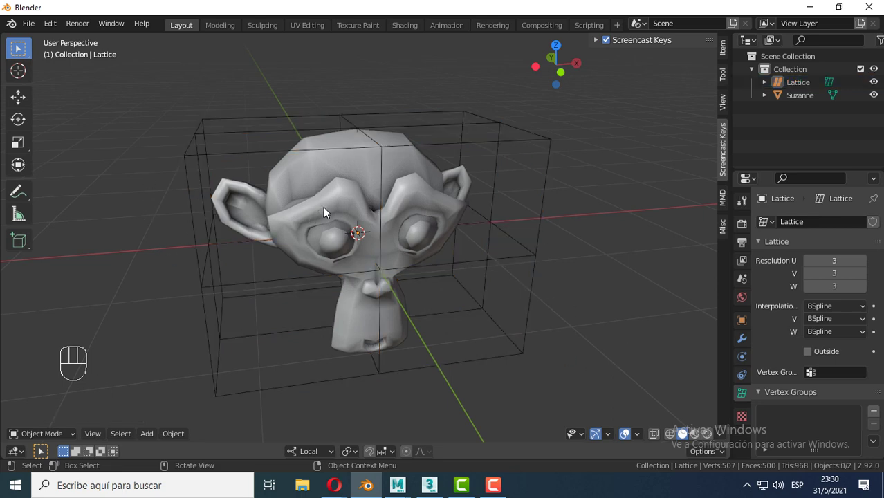
left_click(324, 206)
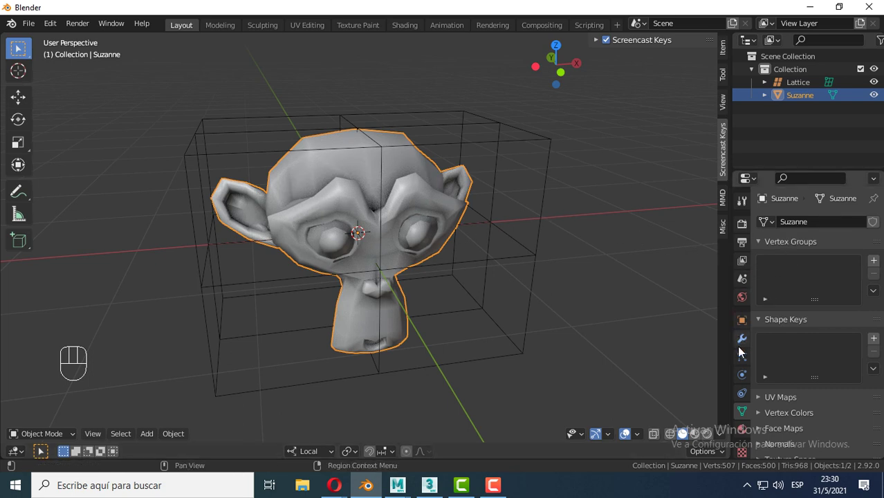
Add a Lattice modifier to Suzanne targeting the Lattice object.
left_click(746, 345)
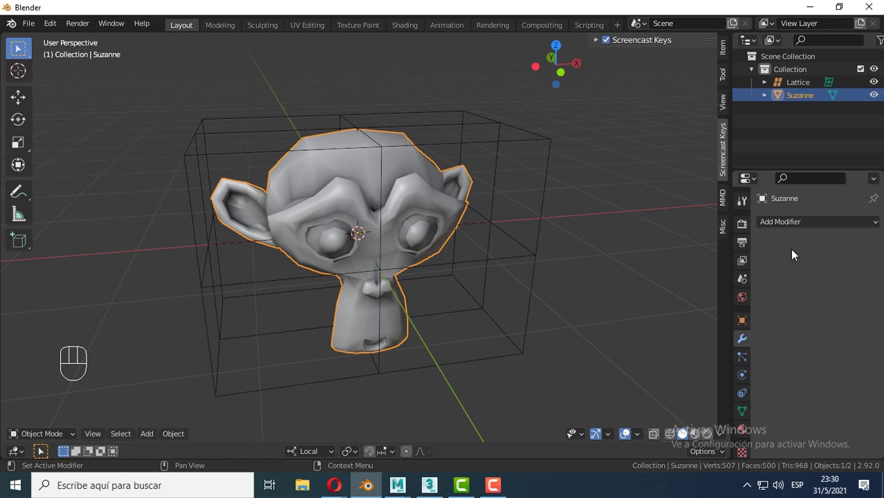
left_click_drag(815, 228, 720, 350)
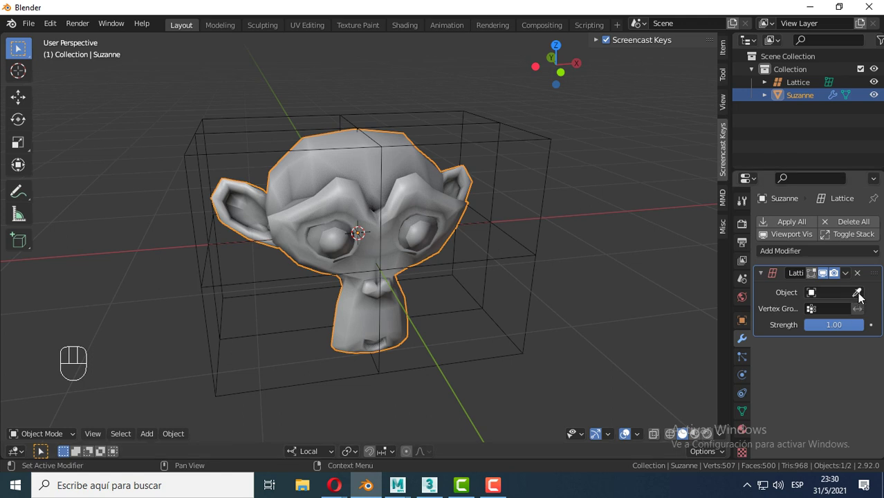
left_click(864, 298)
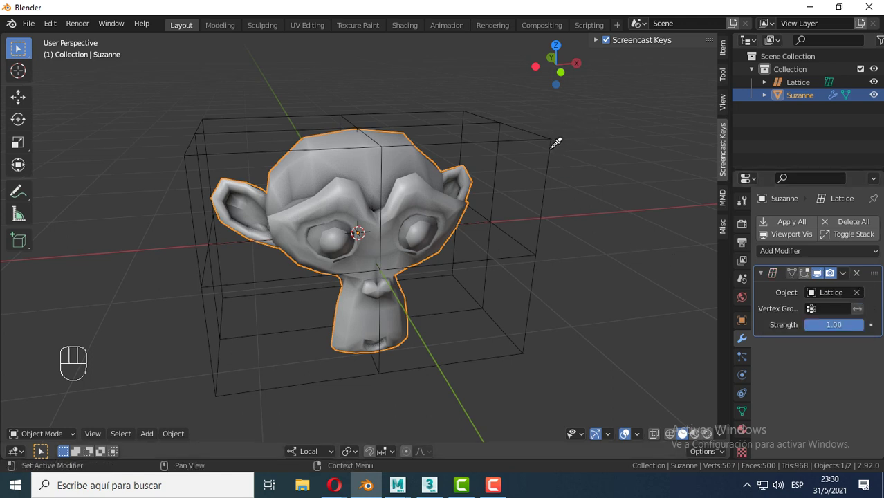
Select the lattice cage again and pull the view back to see it with the head.
left_click_drag(422, 336, 422, 336)
left_click(566, 352)
left_click(531, 254)
left_click_drag(415, 301, 420, 302)
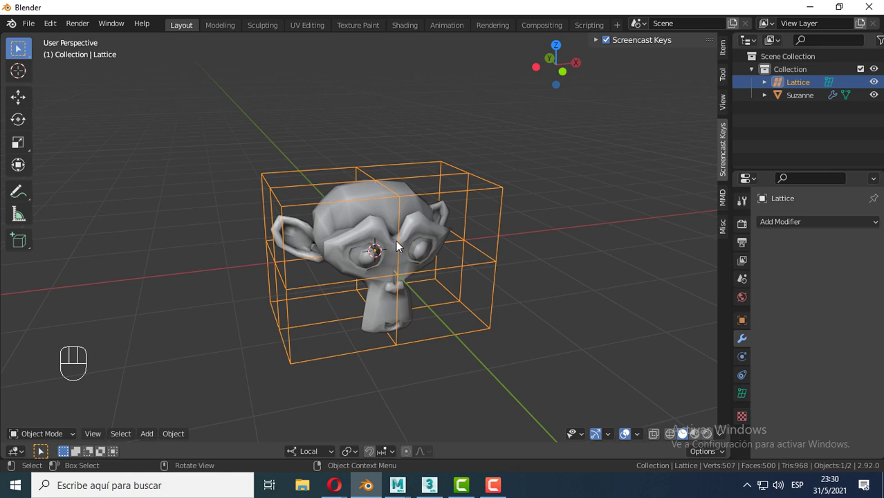
Enter Edit Mode on the lattice to expose its 27 control points.
key("Tab")
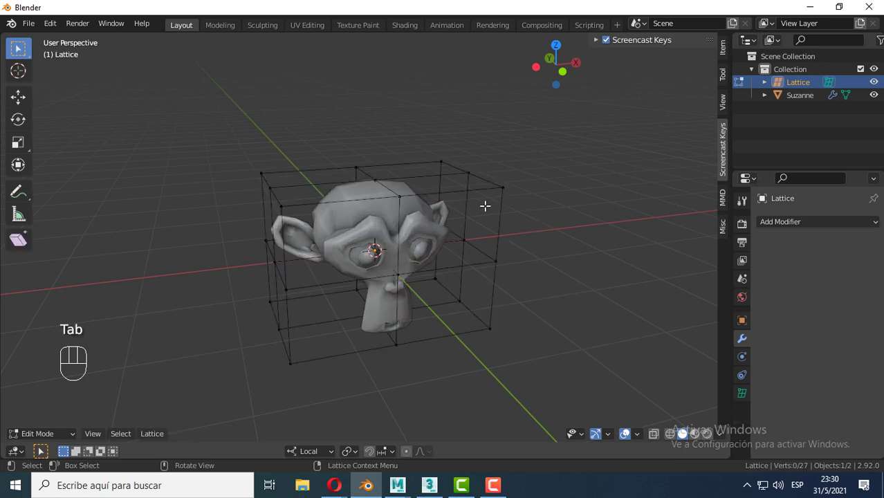
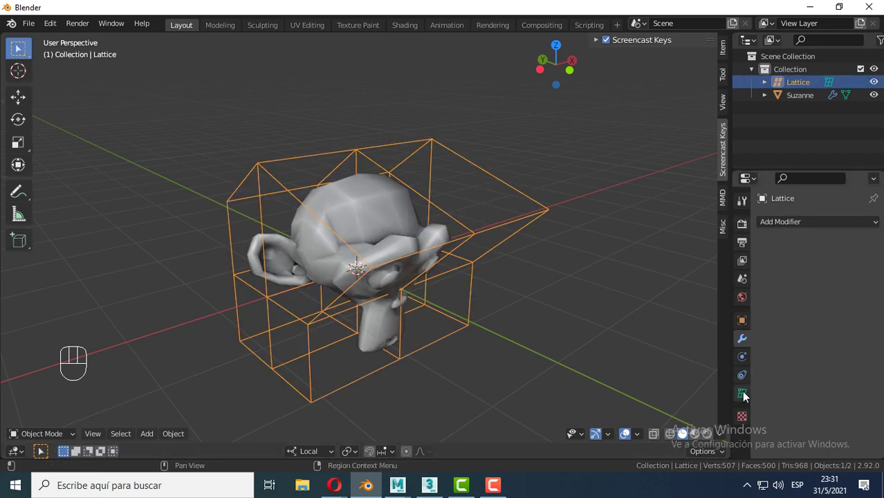
Raise the lattice's W resolution to 5 in its data settings, giving 4 × 4 × 5.
left_click(745, 398)
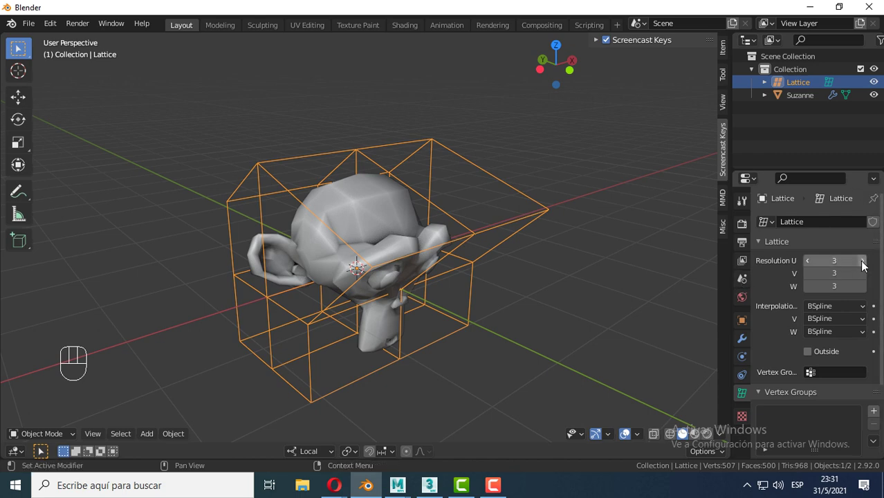
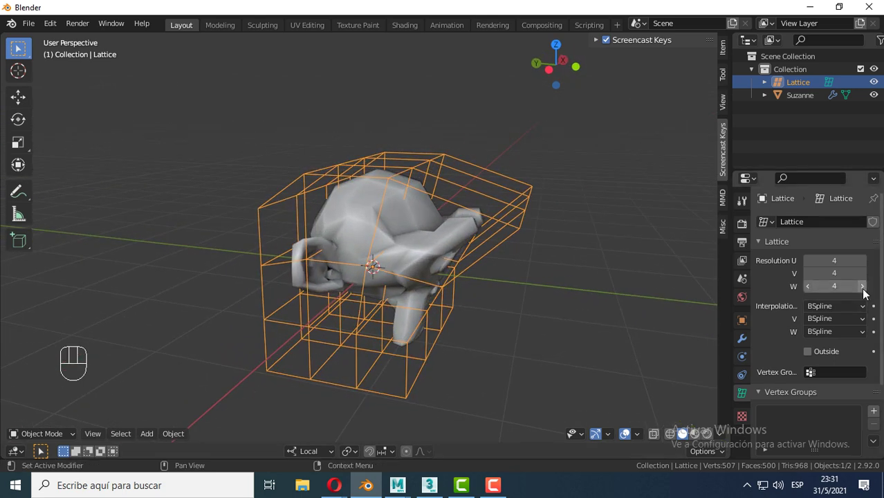
left_click(866, 290)
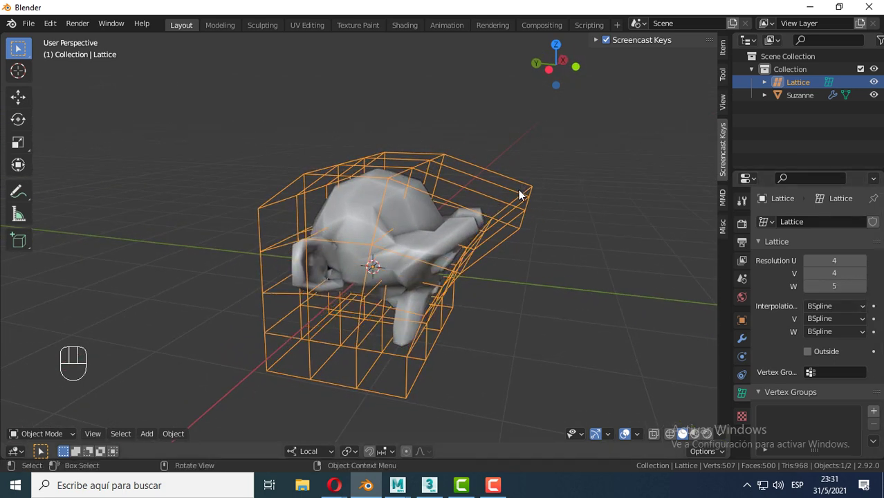
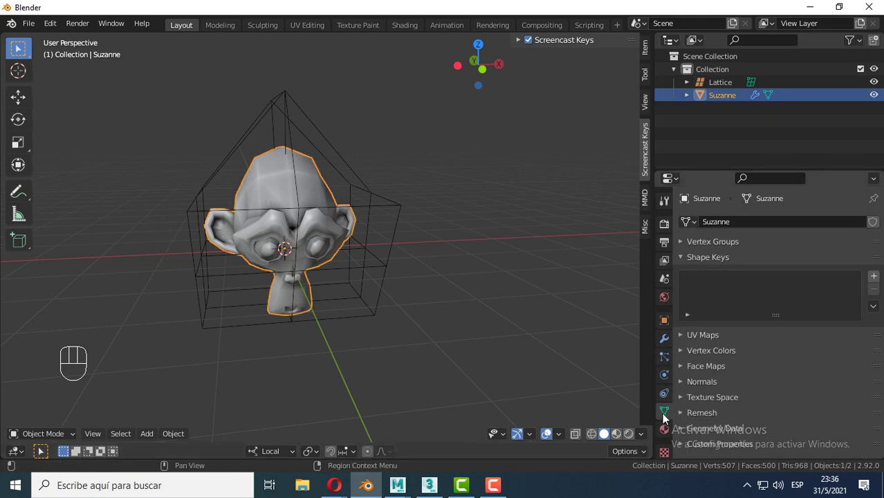
Show Suzanne's modifiers and orbit around the warped monkey head.
left_click(669, 343)
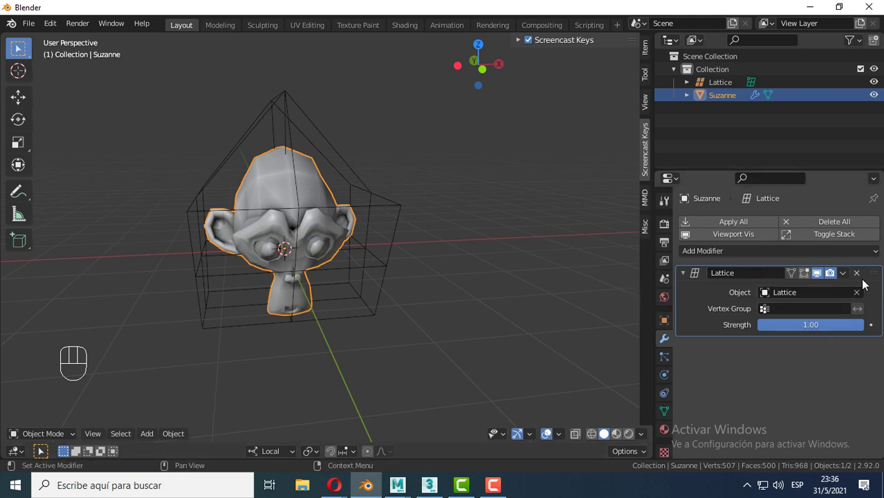
left_click_drag(844, 280, 804, 287)
left_click_drag(845, 278, 402, 119)
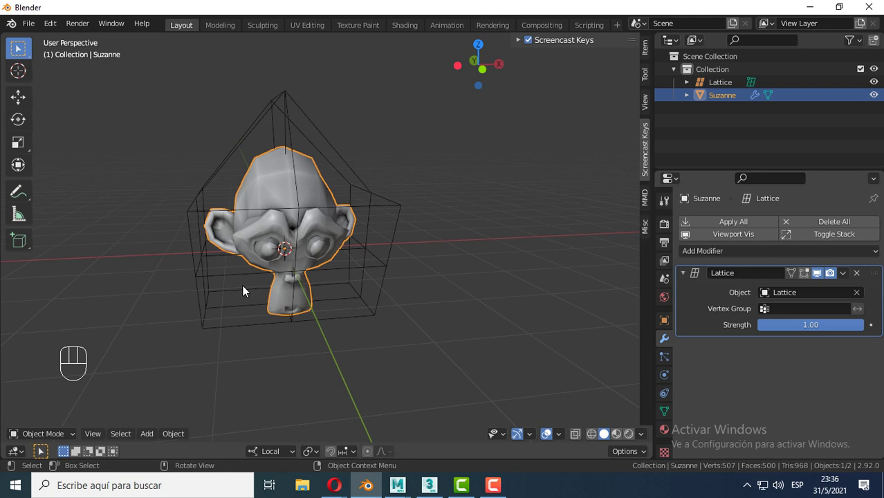
left_click_drag(259, 301, 296, 302)
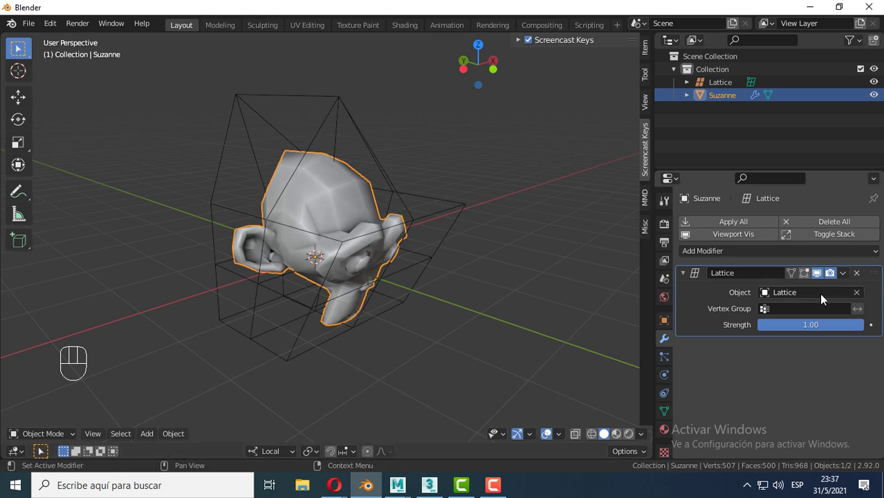
Toggle the Lattice modifier's viewport display to compare the deformation, then select the lattice cage.
left_click(822, 277)
left_click(822, 277)
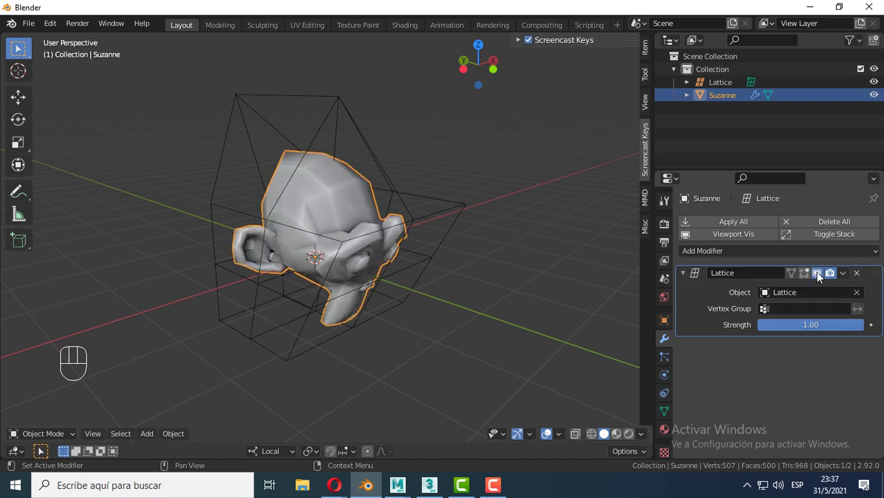
left_click(821, 277)
left_click(821, 276)
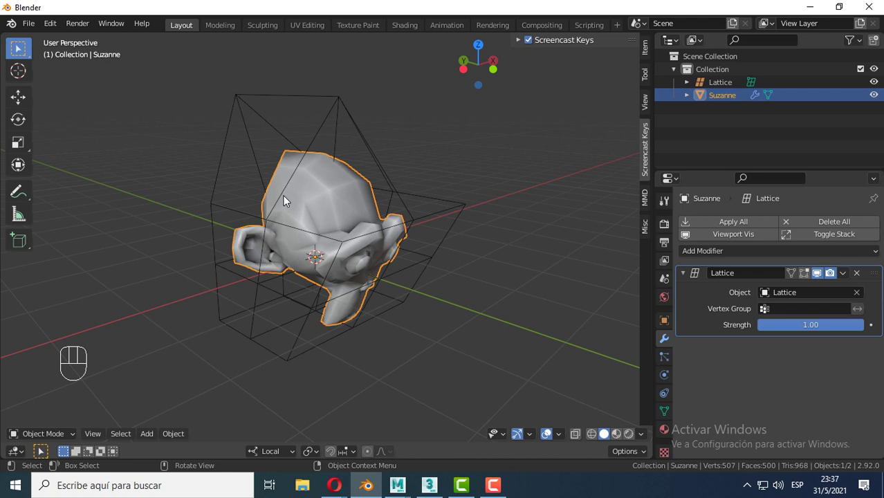
left_click_drag(849, 275, 787, 295)
left_click_drag(505, 350, 464, 349)
left_click_drag(451, 325, 459, 325)
left_click(431, 229)
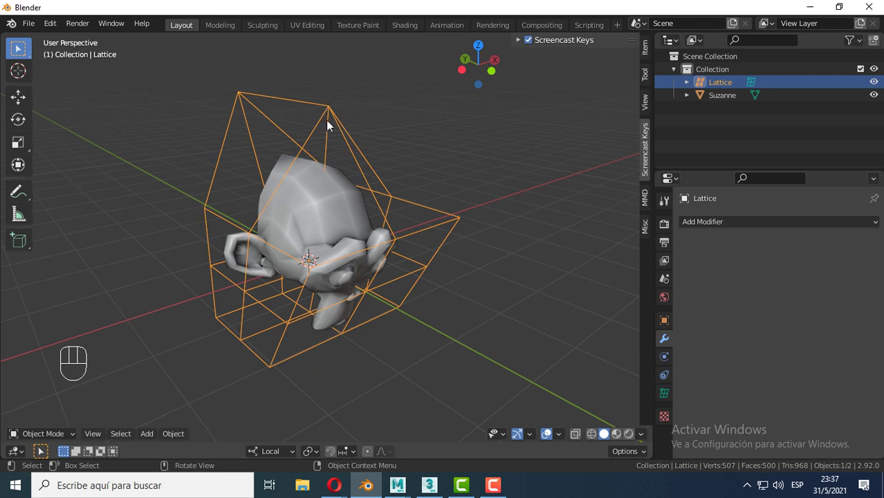
Delete the lattice by mistake and undo repeatedly to restore it, reselecting Suzanne.
left_click(335, 211)
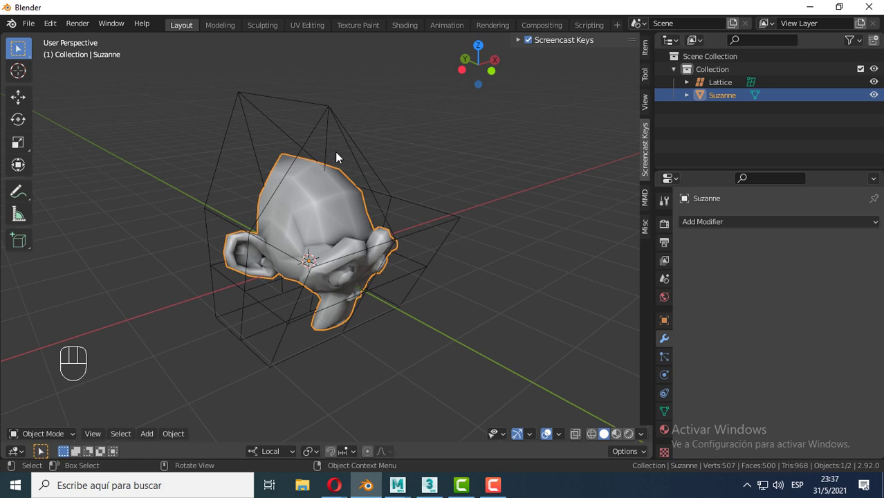
key("Delete")
left_click_drag(373, 304, 398, 299)
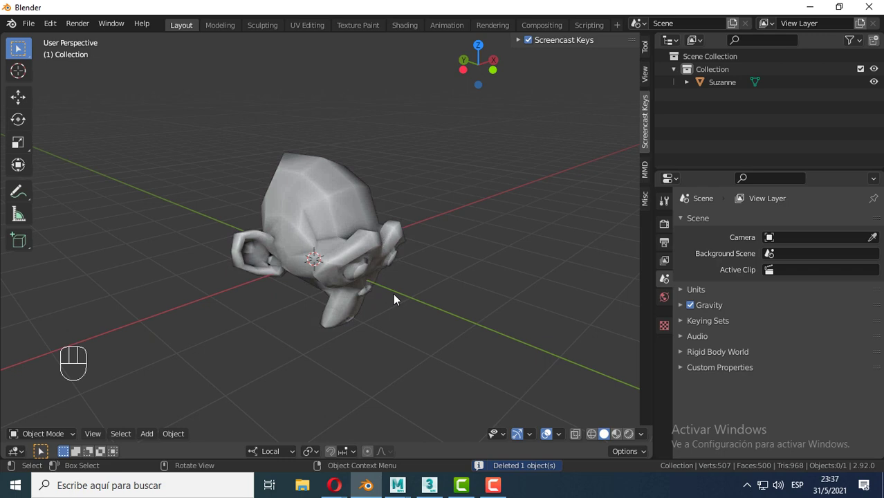
key("ctrl+z")
key("ctrl+z")
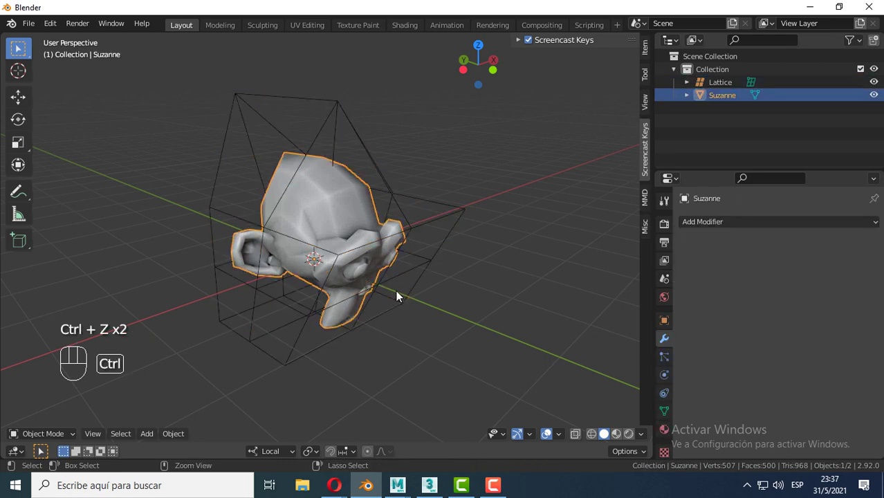
left_click(355, 195)
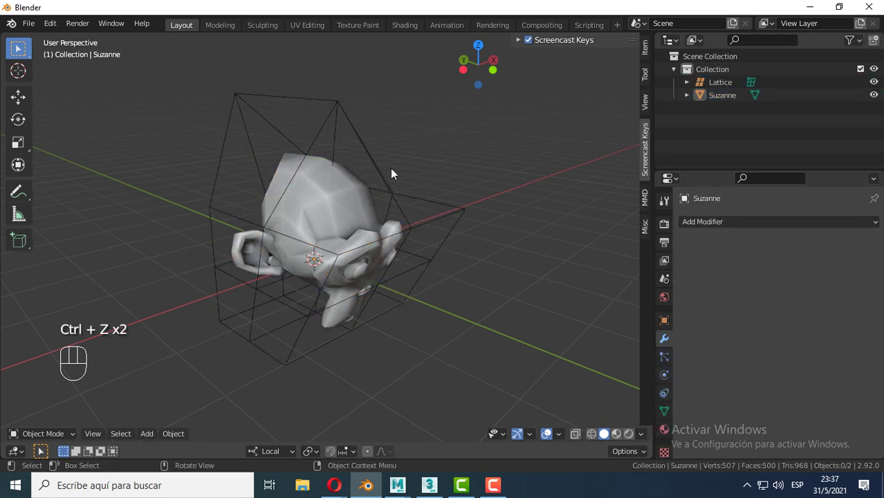
left_click(361, 197)
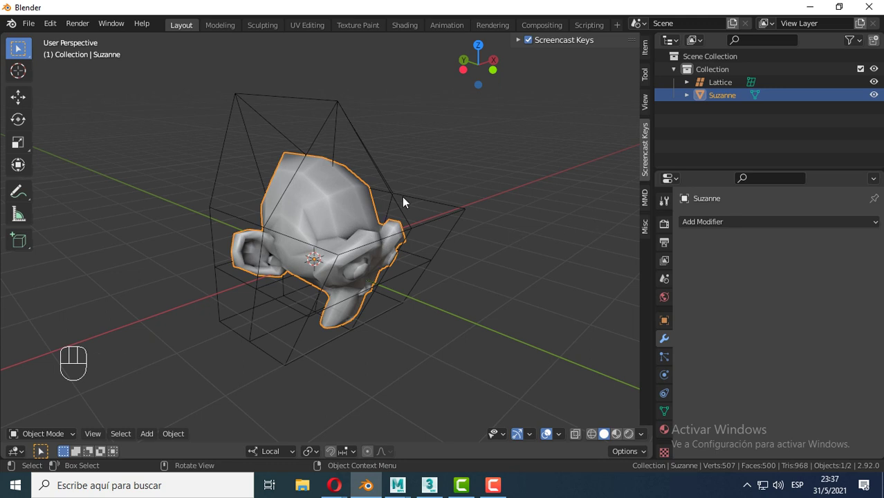
key("ctrl+z")
key("ctrl+z")
key("ctrl+z")
key("ctrl+z")
Undo further back to the live Lattice modifier and select Suzanne to show it targeting the Lattice object.
left_click(418, 180)
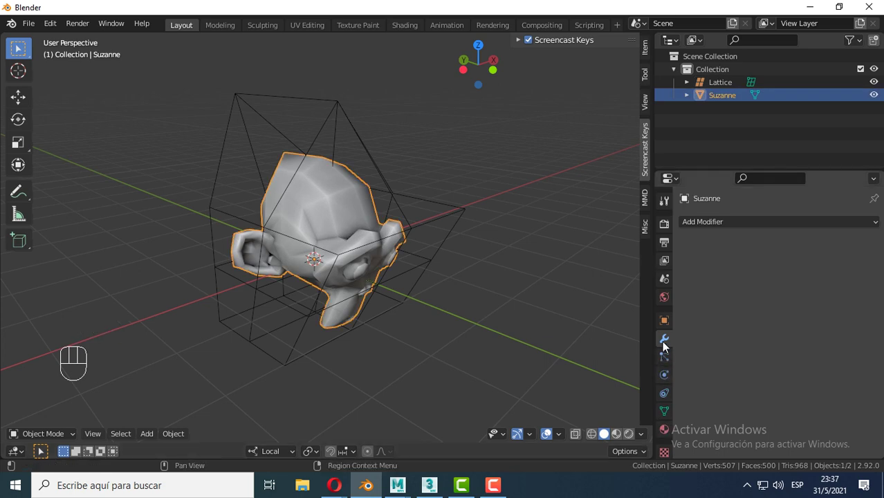
left_click(667, 343)
key("ctrl+z")
key("ctrl+z")
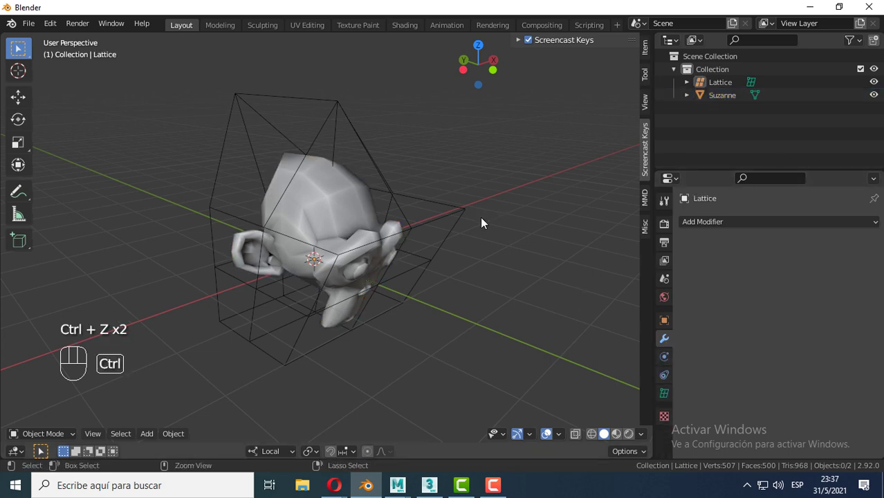
key("ctrl+z")
key("ctrl+z")
key("ctrl+z")
key("ctrl+z")
left_click(498, 178)
left_click(323, 209)
Toggle the Lattice modifier's viewport display to compare, then apply it as a shape key.
middle_click(438, 329)
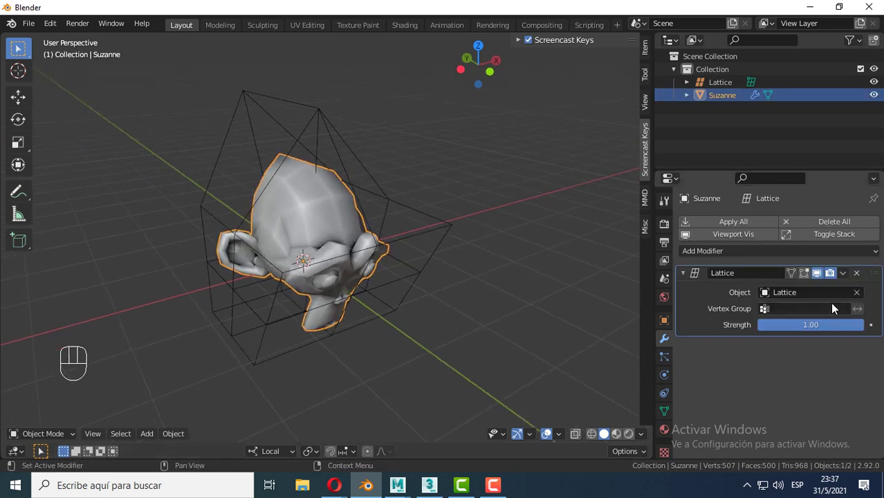
left_click_drag(849, 277, 360, 236)
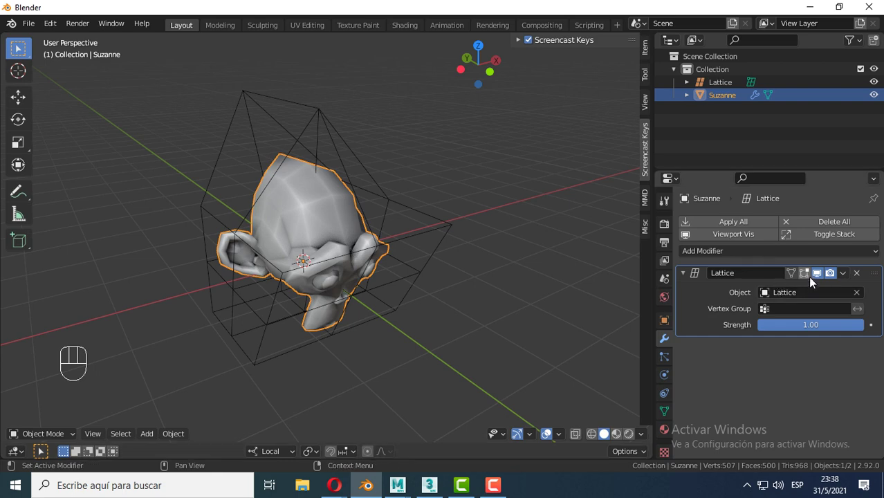
left_click(815, 278)
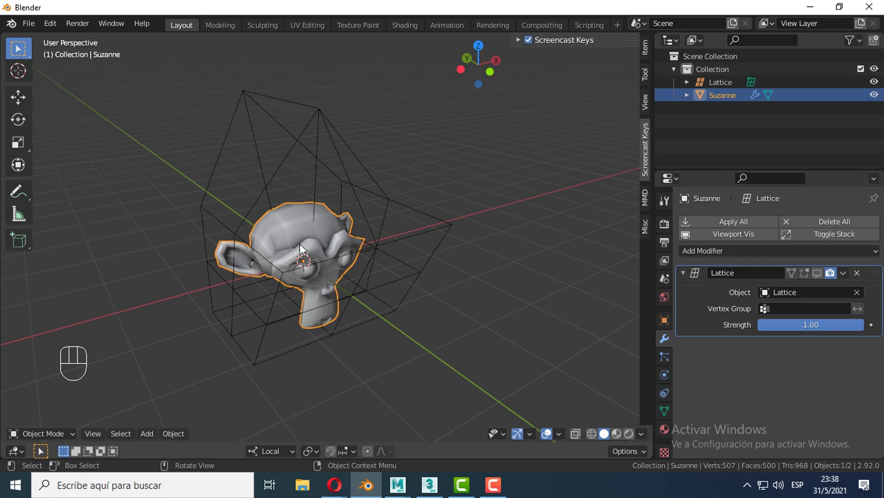
left_click_drag(843, 278, 829, 276)
left_click(822, 275)
left_click_drag(345, 274, 362, 271)
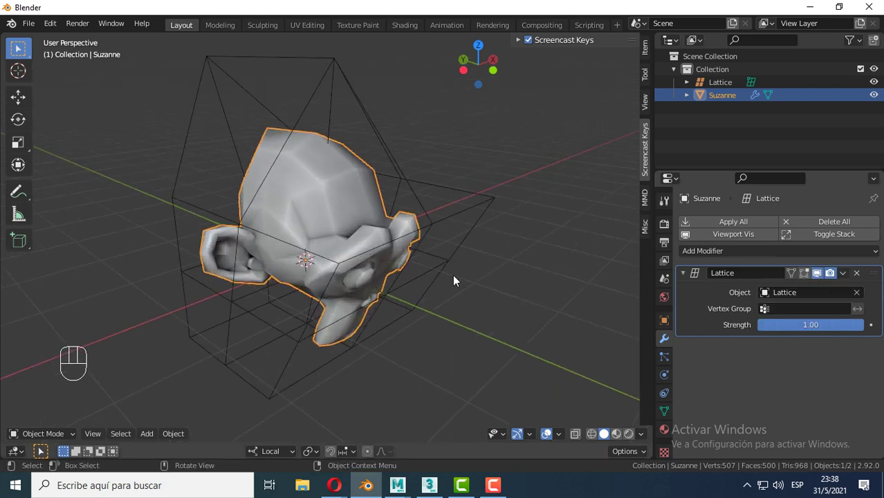
left_click_drag(846, 277, 825, 308)
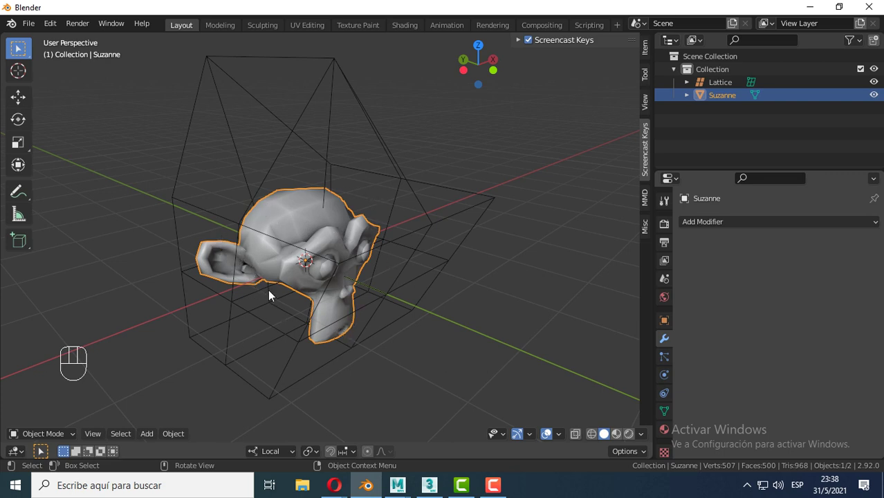
Show Suzanne's Object Data shape keys list with Basis and a Lattice key at 0.000.
left_click_drag(395, 310, 378, 315)
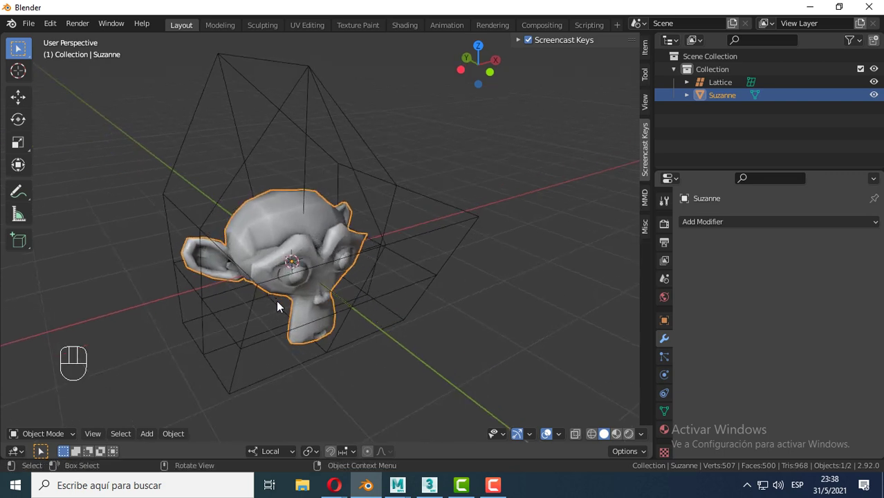
left_click(269, 235)
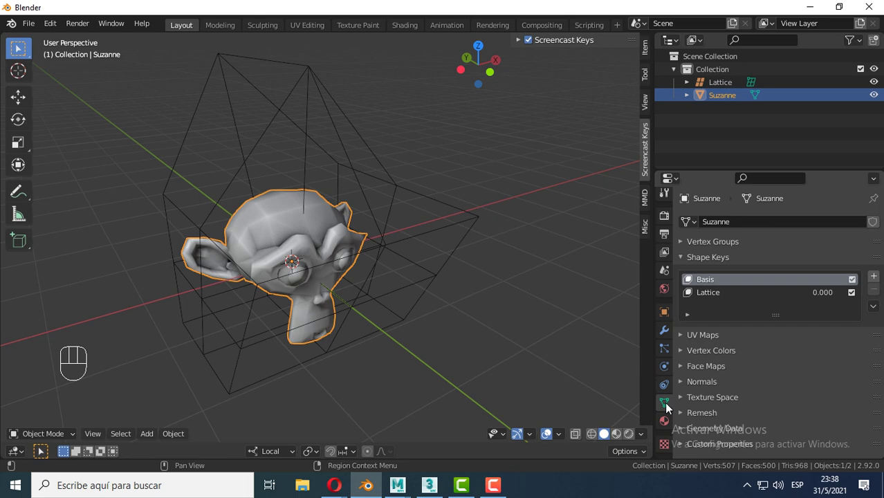
left_click(685, 262)
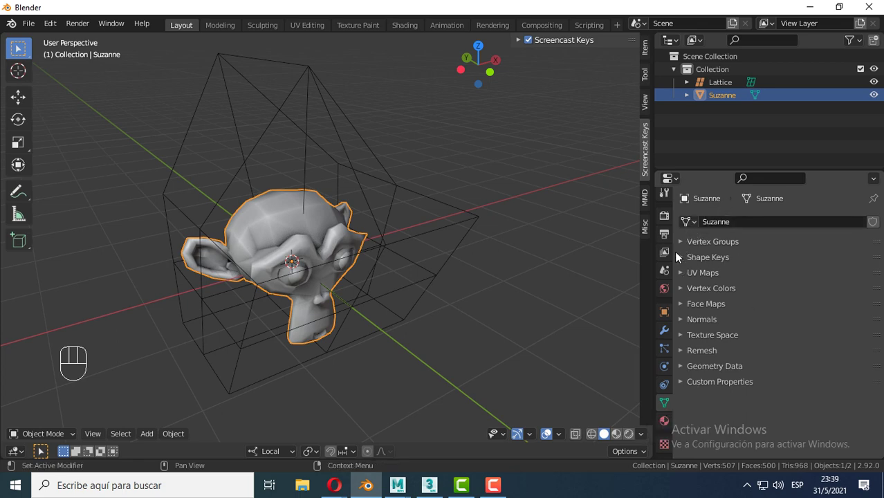
left_click(683, 263)
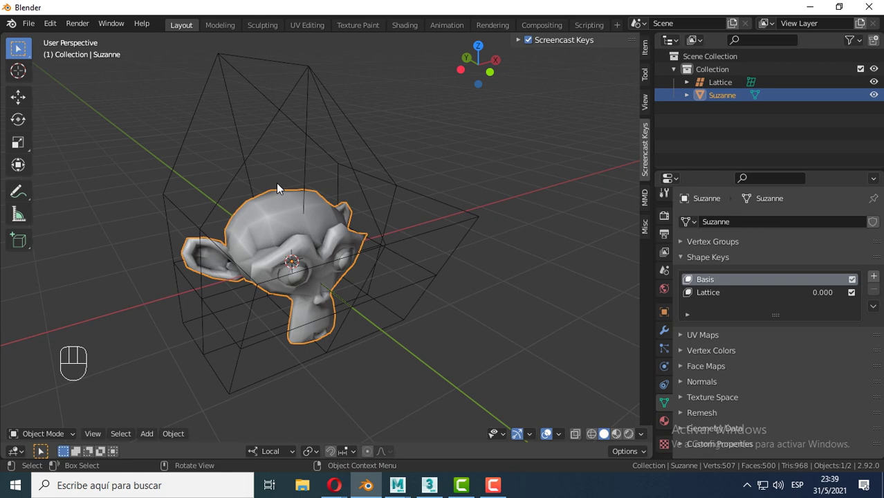
left_click_drag(291, 302, 281, 293)
middle_click(260, 249)
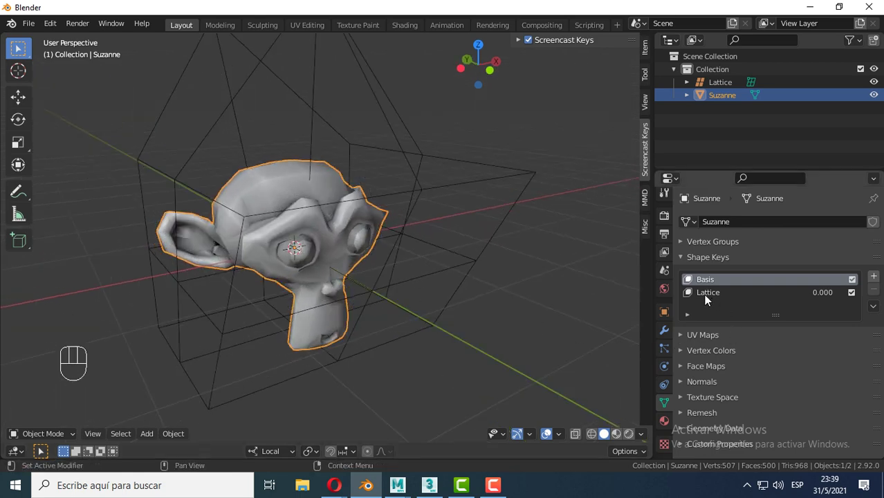
Select the Lattice shape key and set its Value to 1.000 so the head warps.
left_click(709, 299)
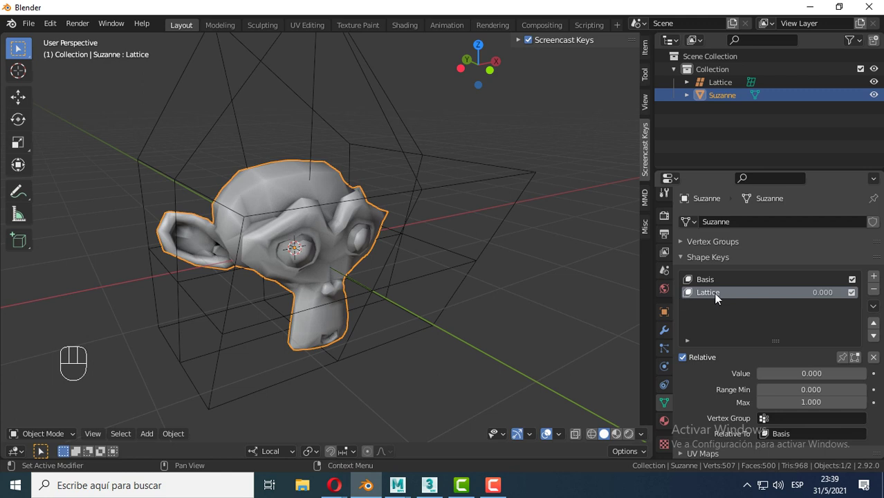
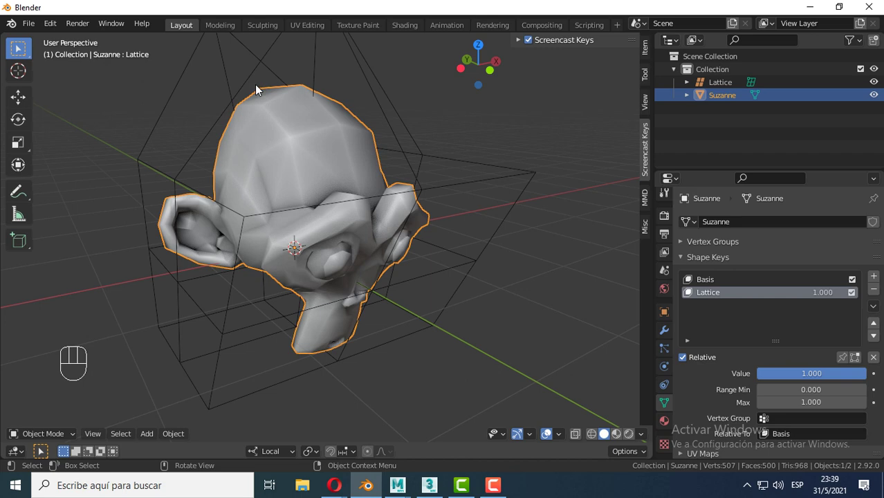
left_click_drag(323, 213, 323, 224)
middle_click(316, 226)
left_click_drag(346, 229, 379, 218)
left_click_drag(433, 237, 424, 252)
left_click_drag(371, 258, 352, 255)
Delete the Lattice object and reselect Suzanne, whose shape key keeps the warp.
left_click(332, 109)
key("Delete")
left_click(332, 183)
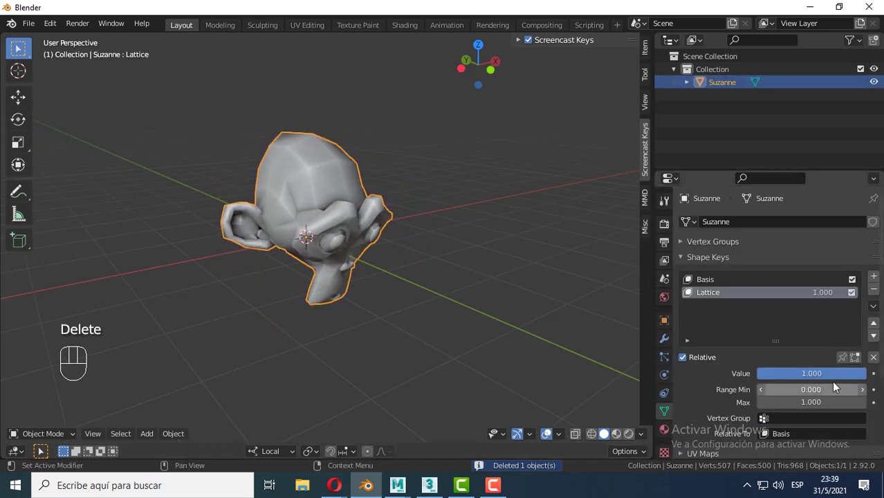
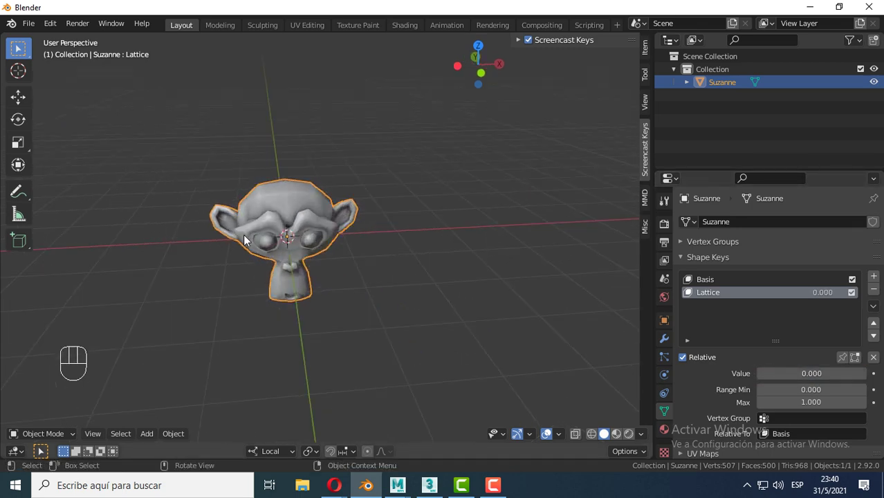
Slide the Lattice shape key back to 0.000 so Suzanne's head shows its undeformed shape.
middle_click(268, 236)
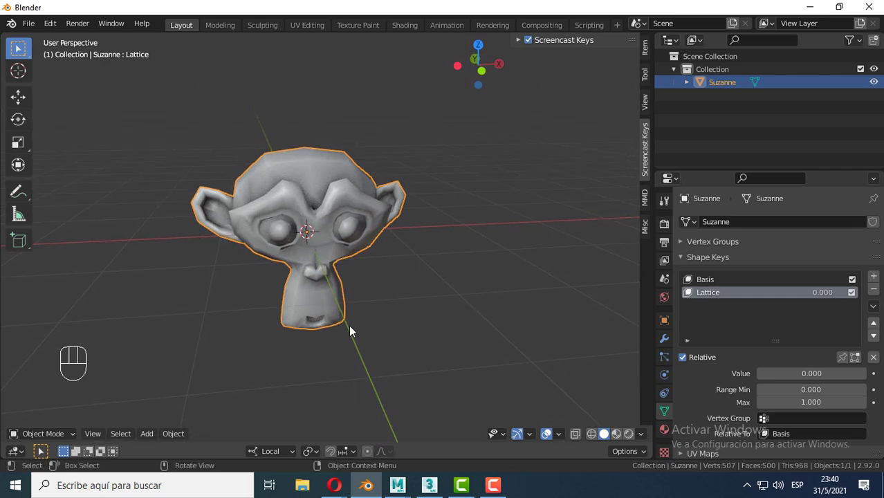
left_click_drag(300, 263, 328, 262)
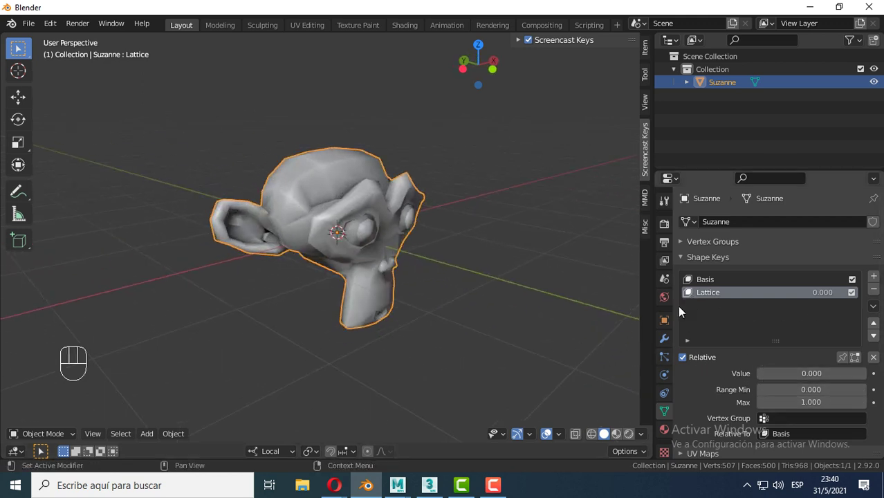
left_click_drag(770, 381, 368, 253)
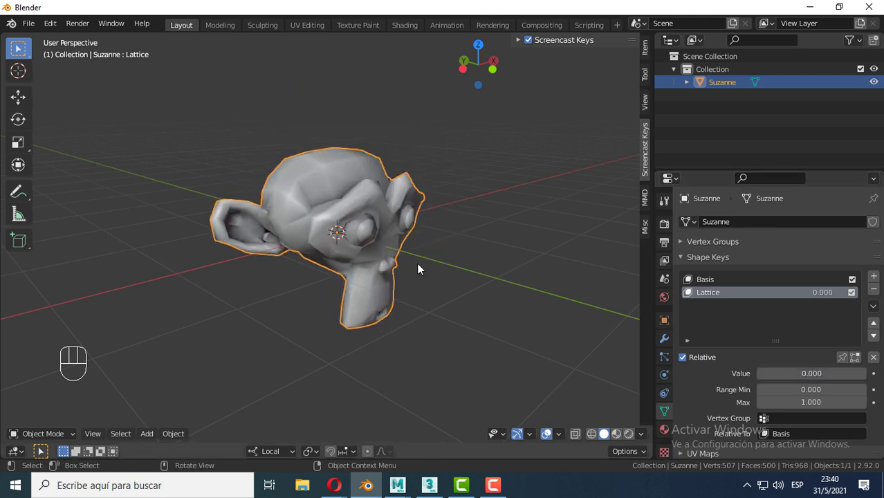
left_click_drag(409, 289, 357, 281)
middle_click(362, 266)
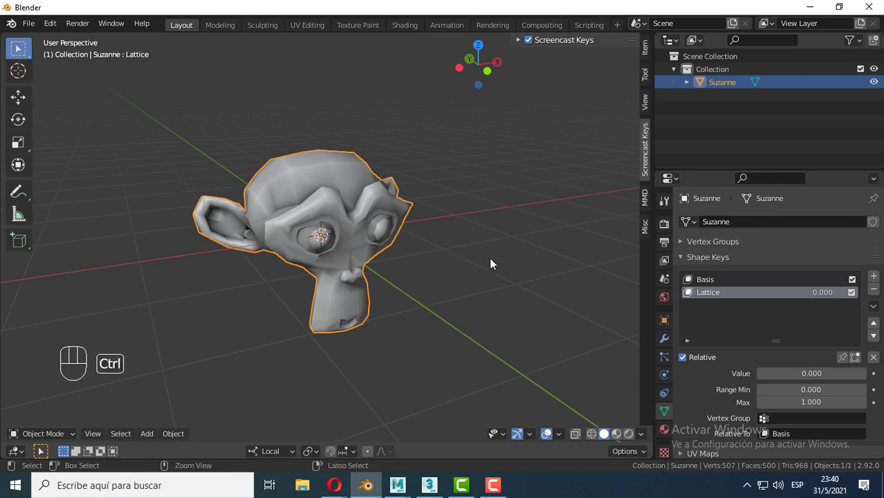
Undo back to before the shape key existed, restoring the Lattice object and modifier.
key("ctrl+z")
key("ctrl+z")
key("ctrl+z")
key("ctrl+z")
key("ctrl+z")
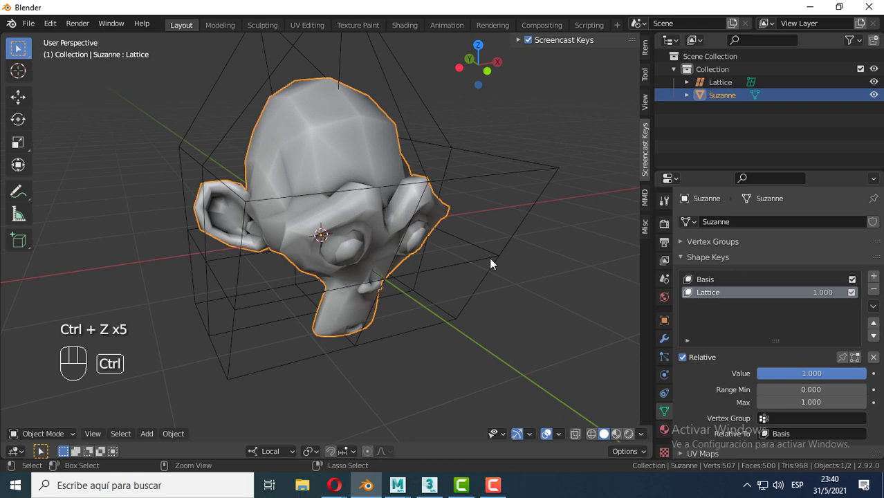
key("ctrl+z")
key("ctrl+z")
key("ctrl+z")
key("ctrl+z")
key("ctrl+z")
key("ctrl+z")
key("ctrl+z")
key("ctrl+z")
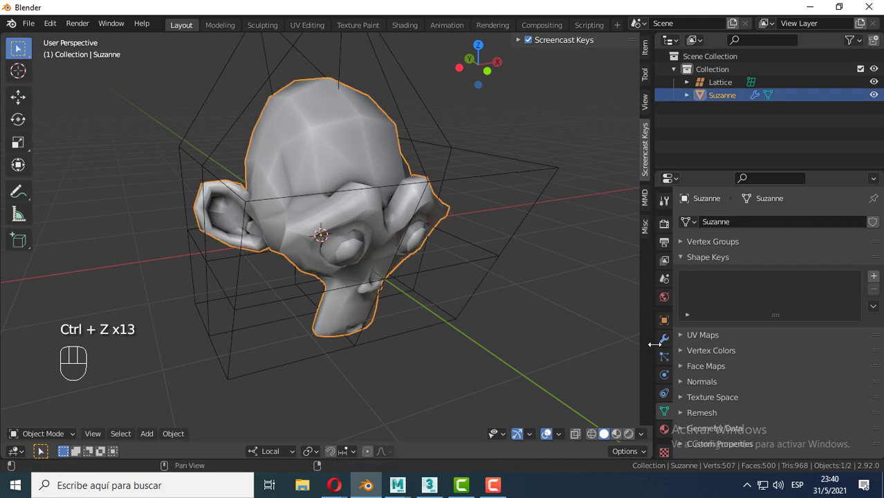
Remove the Lattice modifier from its dropdown, then undo the removal.
left_click(661, 346)
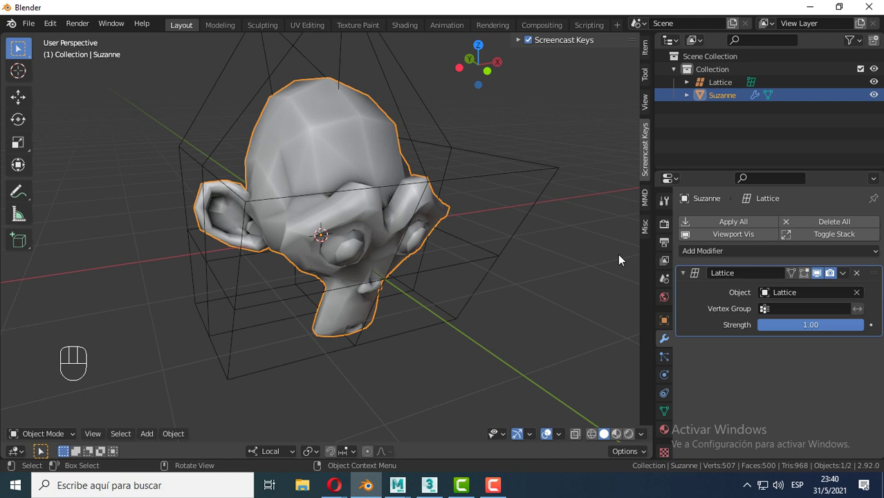
left_click_drag(847, 274, 700, 330)
left_click_drag(852, 277, 580, 435)
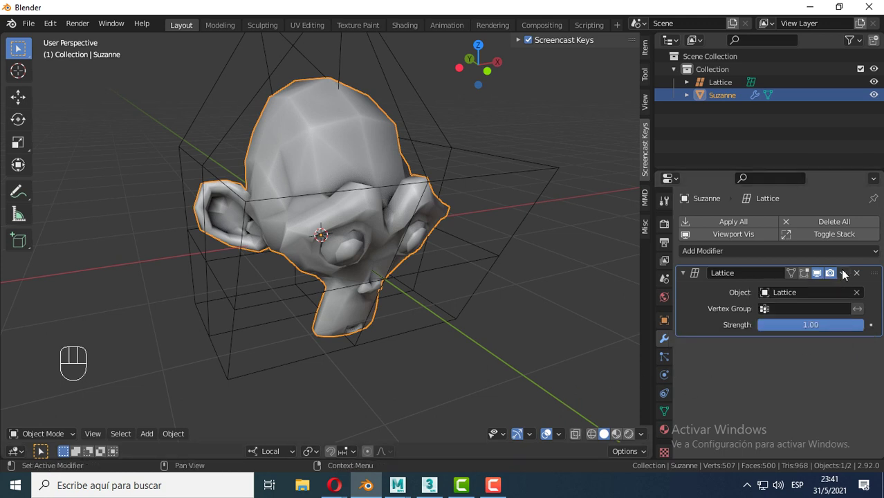
left_click_drag(847, 275, 714, 273)
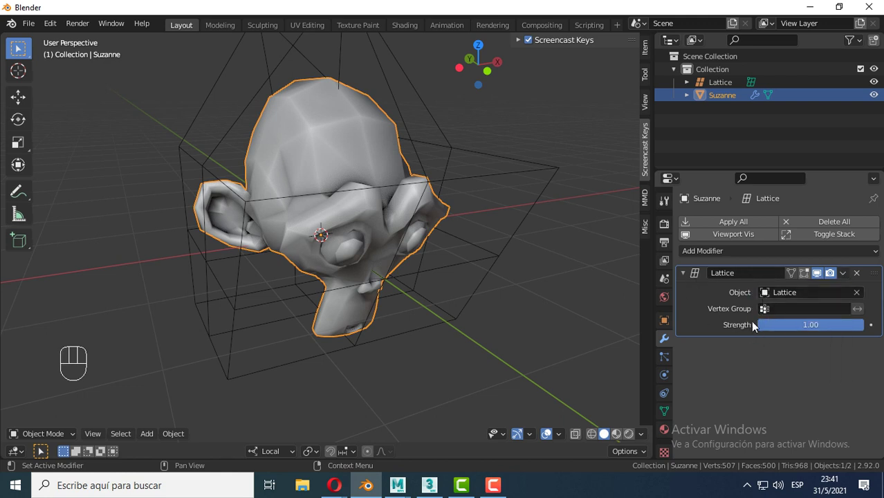
left_click_drag(849, 274, 792, 309)
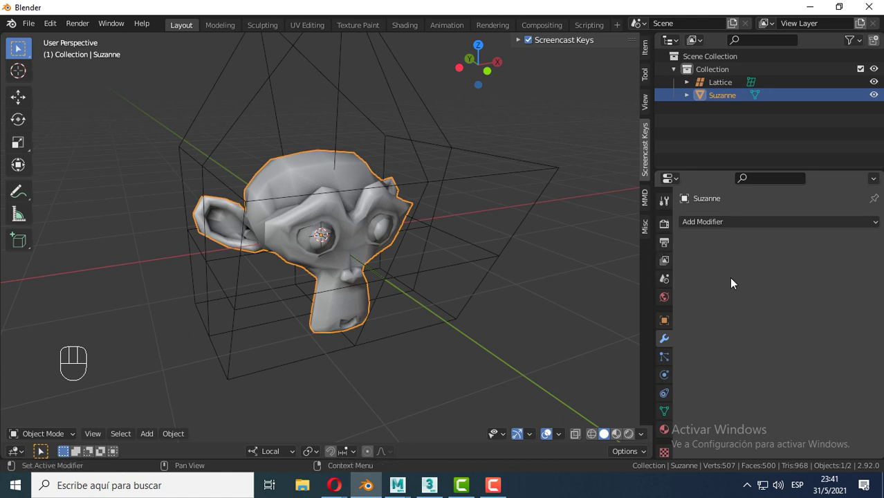
key("ctrl+z")
Save the Lattice modifier as a shape key, keeping the modifier active.
left_click_drag(844, 281, 687, 282)
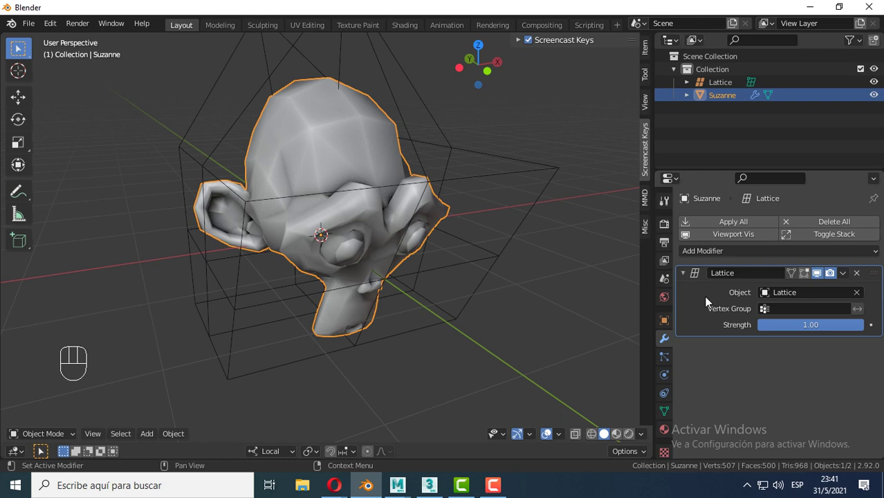
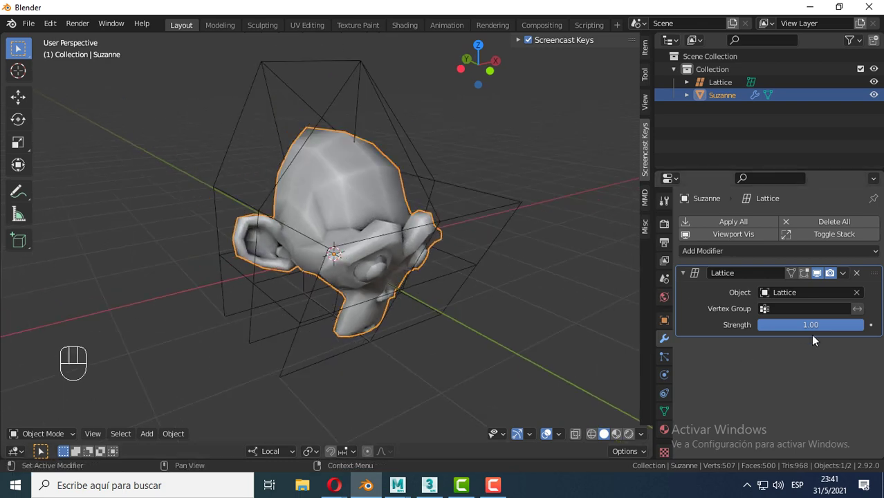
left_click_drag(844, 279, 516, 294)
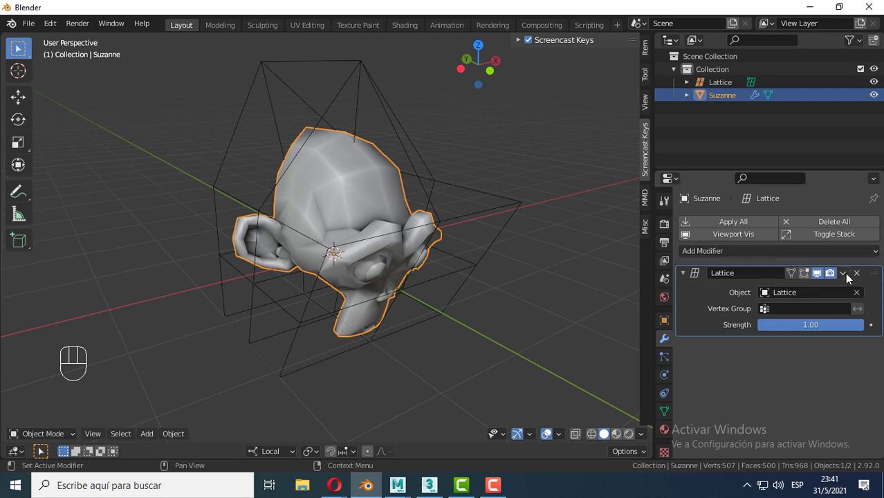
left_click_drag(847, 279, 793, 319)
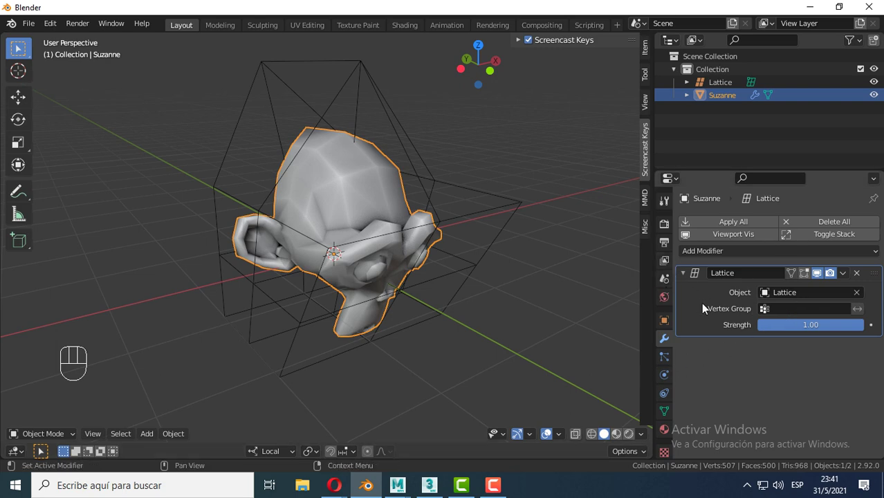
double_click(822, 277)
double_click(822, 278)
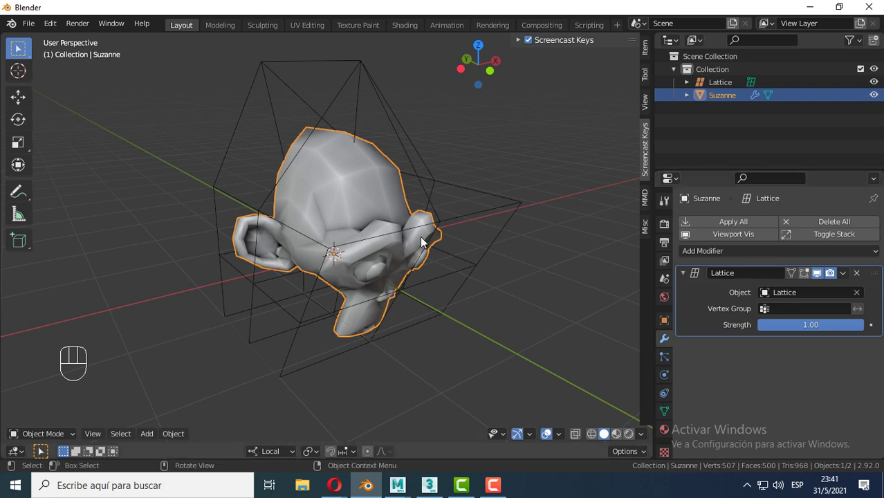
Set the new Lattice shape key to 1.000 and toggle the modifier's viewport display to compare.
left_click(666, 414)
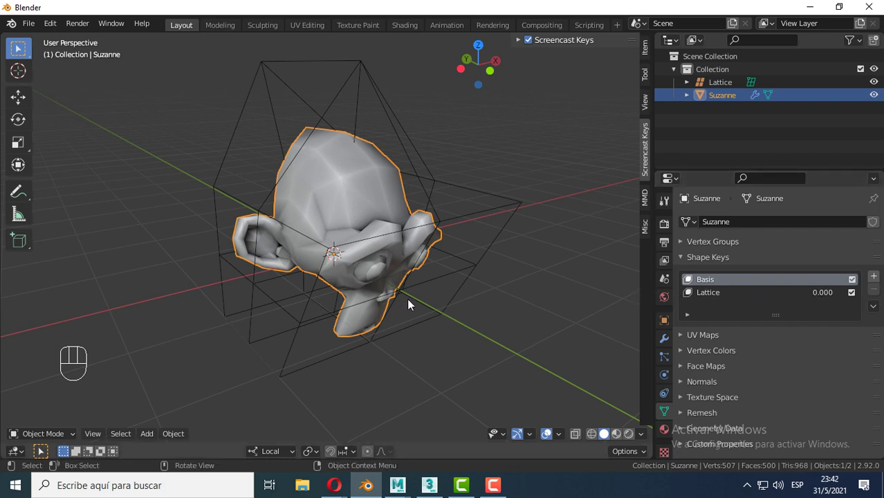
left_click_drag(703, 301, 723, 301)
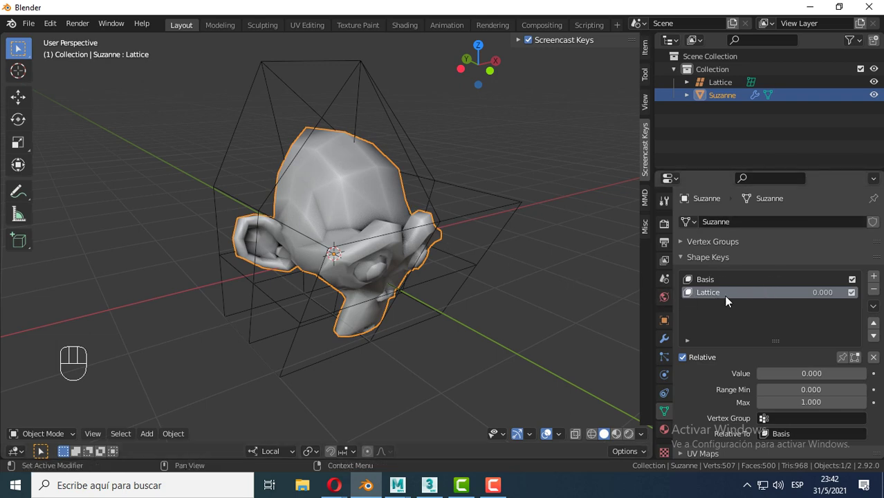
left_click_drag(728, 299, 833, 298)
left_click_drag(820, 297, 841, 299)
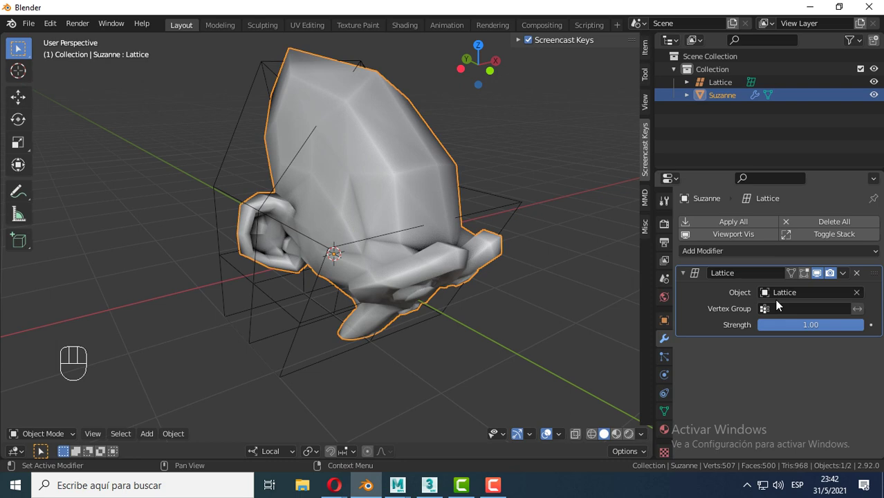
left_click(817, 280)
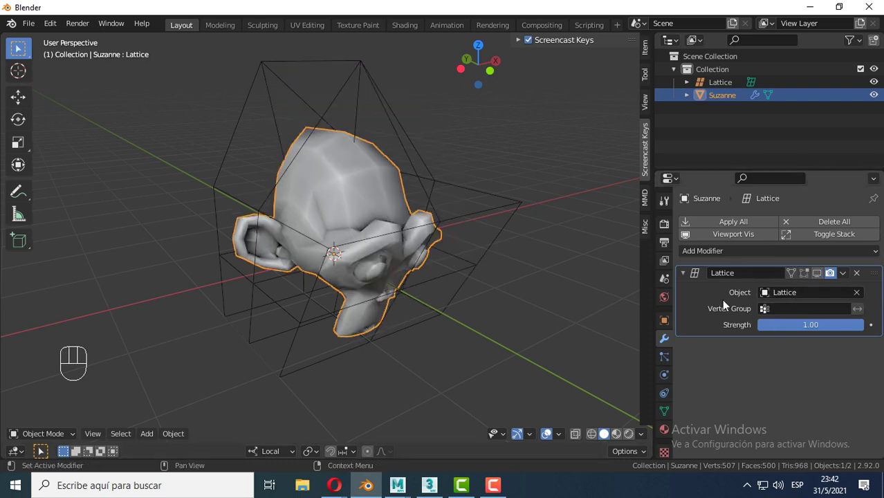
left_click(819, 279)
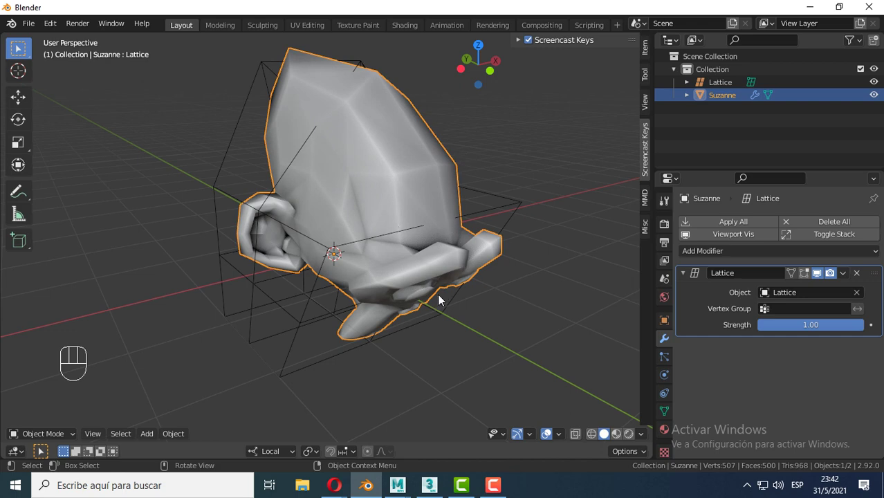
left_click_drag(418, 310, 361, 294)
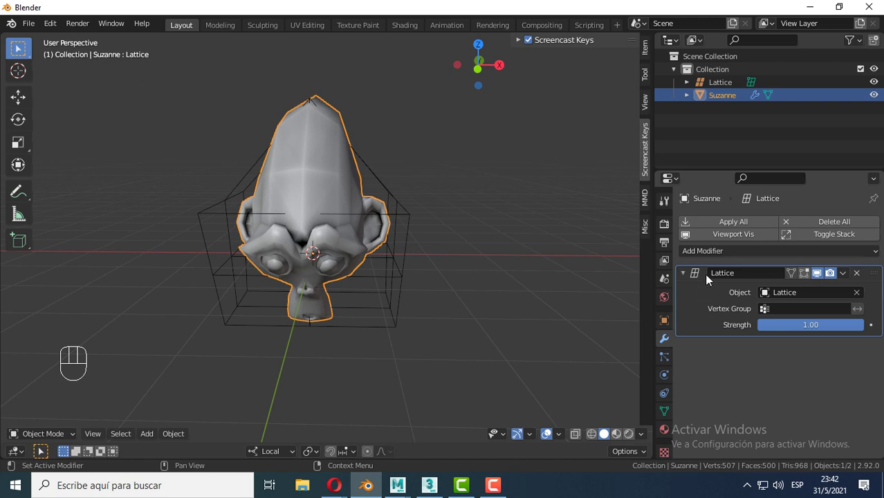
Compare shape key and modifier panels, leaving a second Lattice modifier and the key at 0.000.
left_click(666, 411)
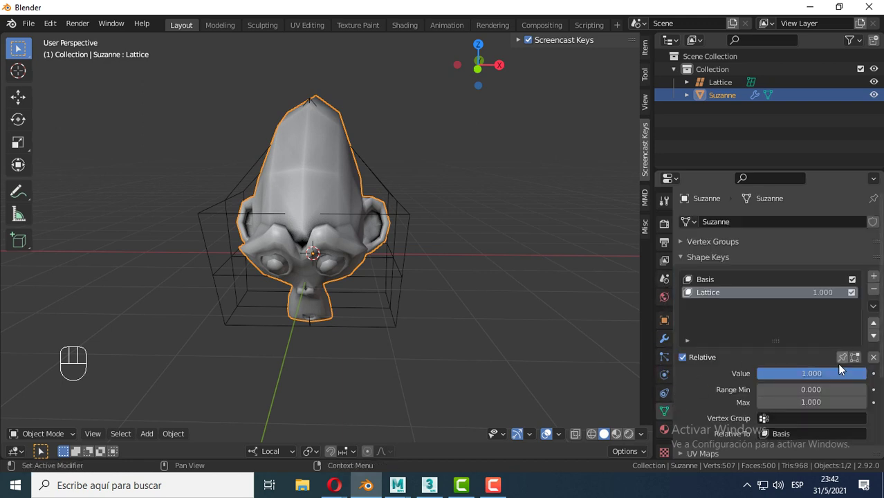
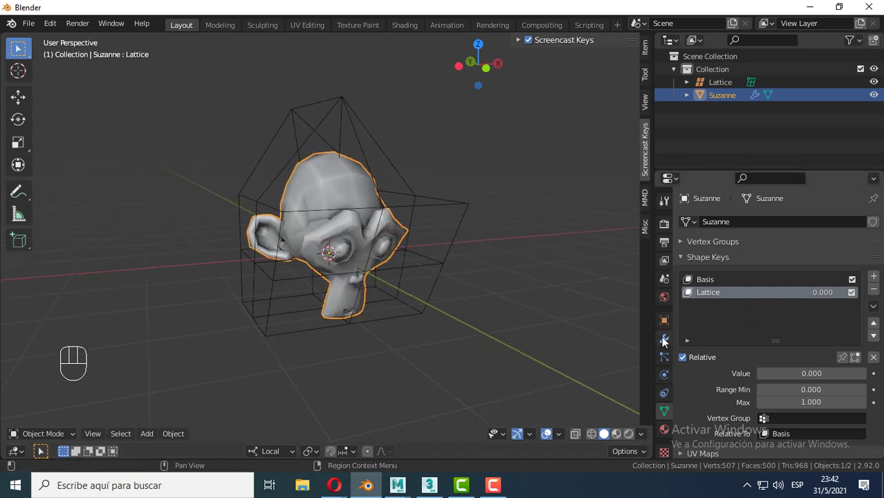
left_click(666, 341)
left_click_drag(844, 281, 424, 299)
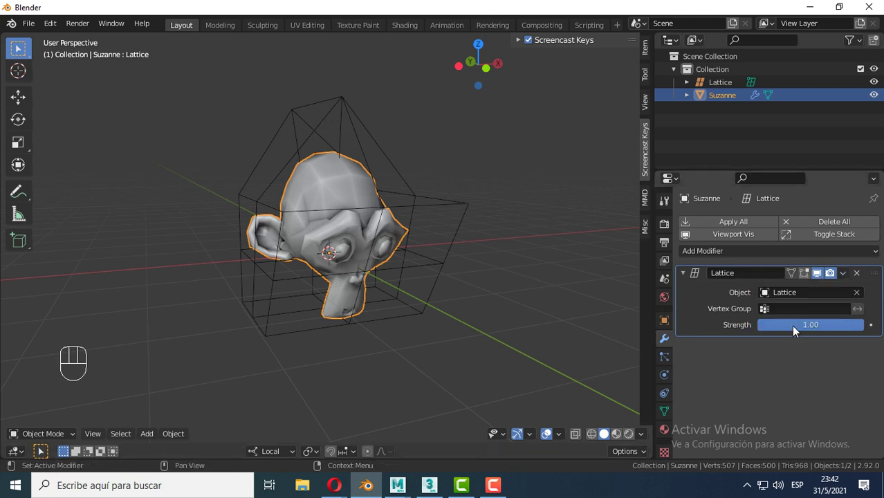
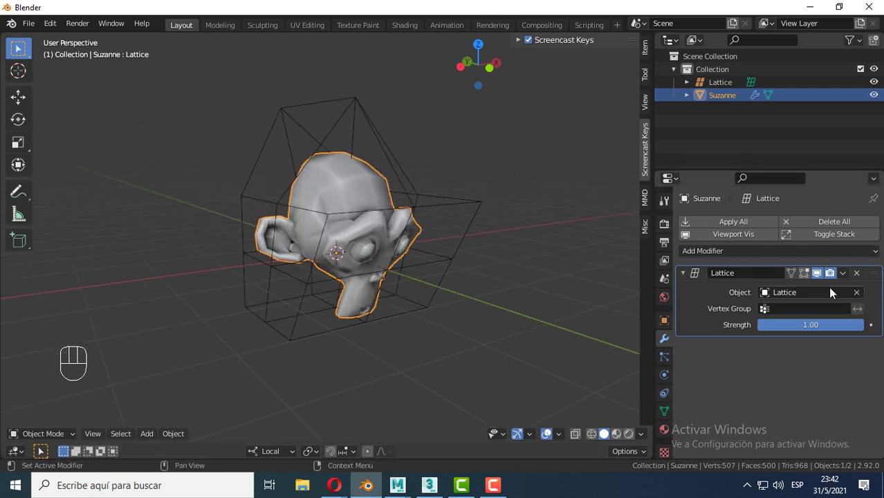
left_click_drag(847, 276, 791, 334)
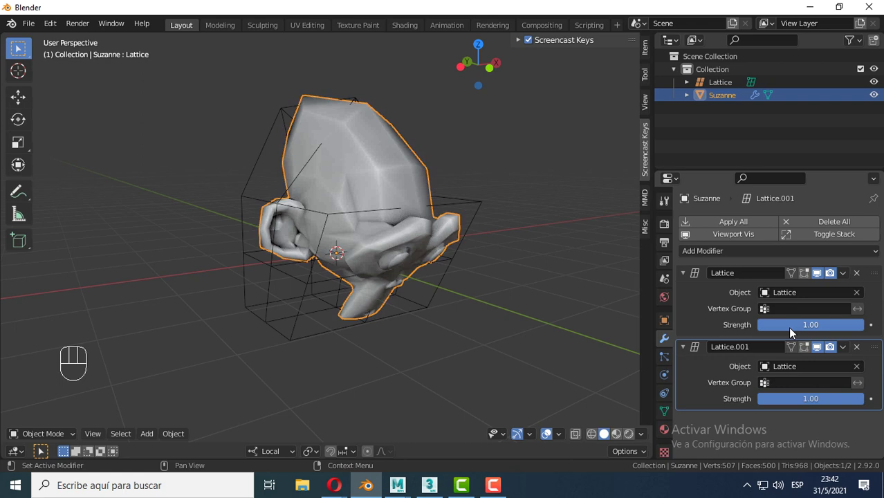
middle_click(265, 251)
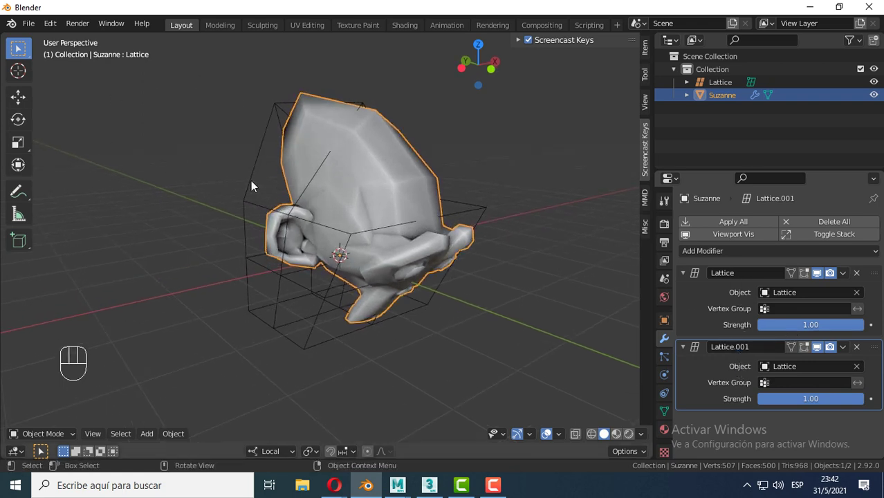
left_click_drag(372, 238, 400, 225)
left_click_drag(411, 254, 344, 238)
left_click(669, 420)
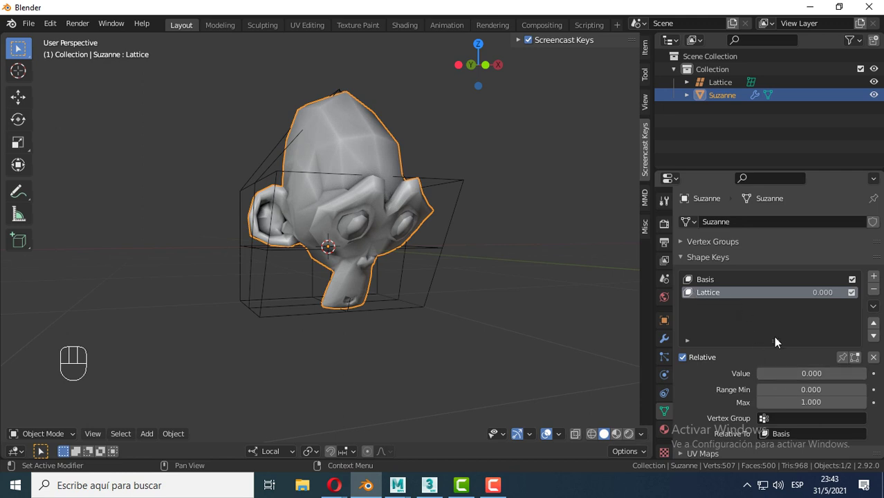
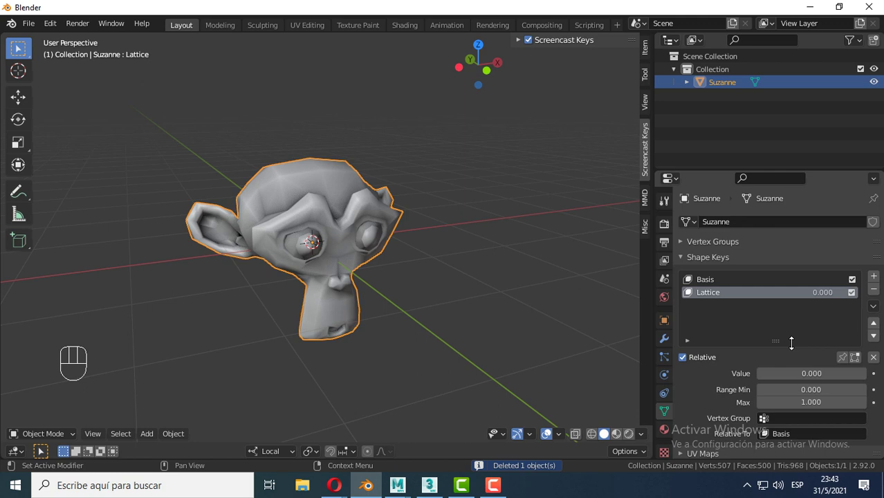
Remove the Lattice shape key so Suzanne keeps only its Basis key.
left_click_drag(803, 381, 759, 377)
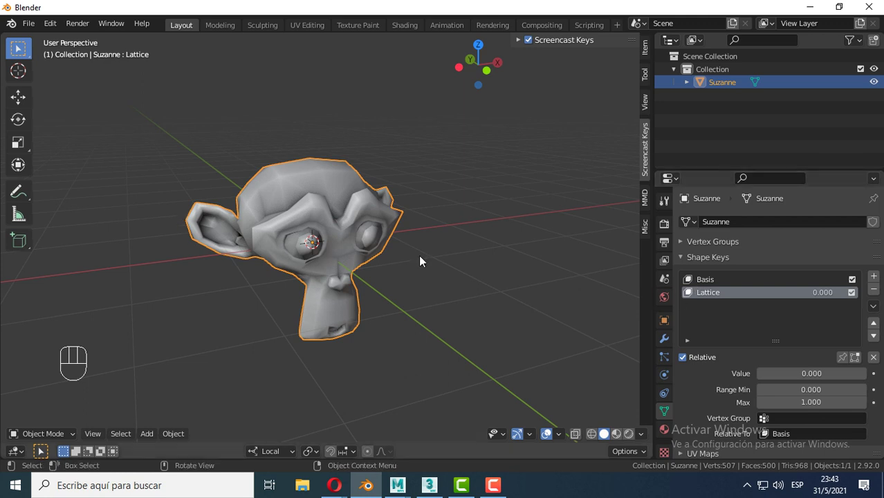
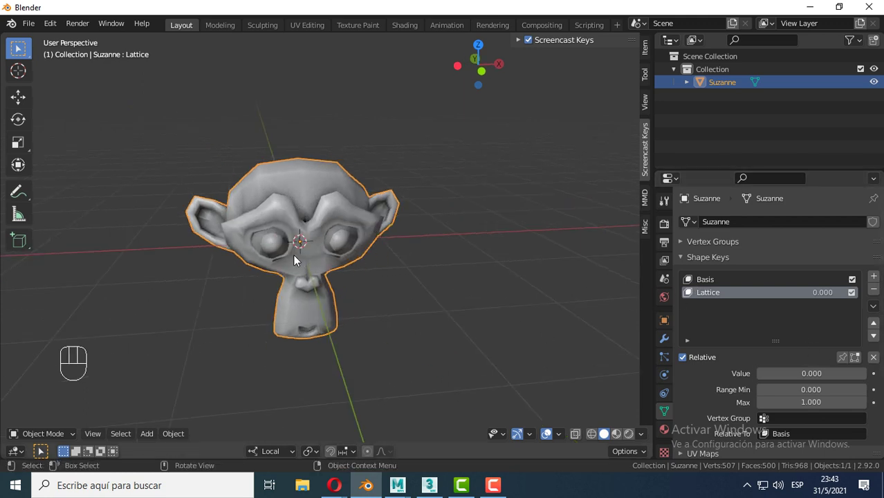
middle_click(288, 244)
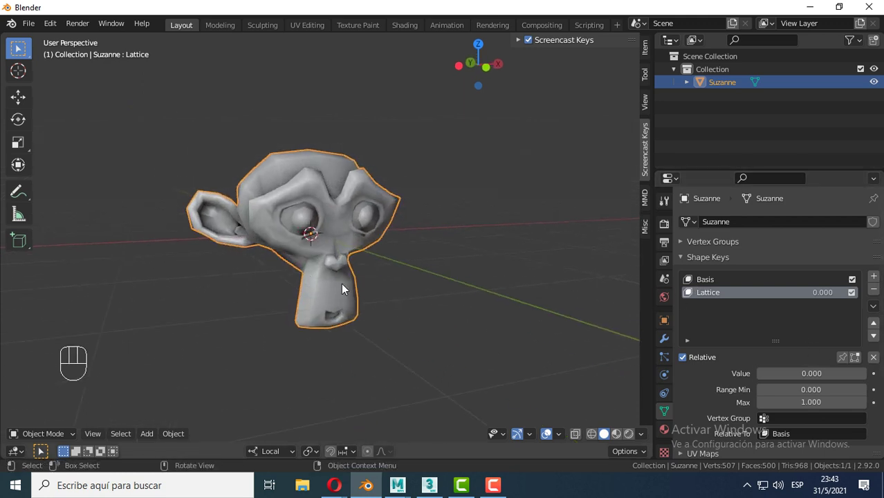
middle_click(506, 333)
middle_click(327, 236)
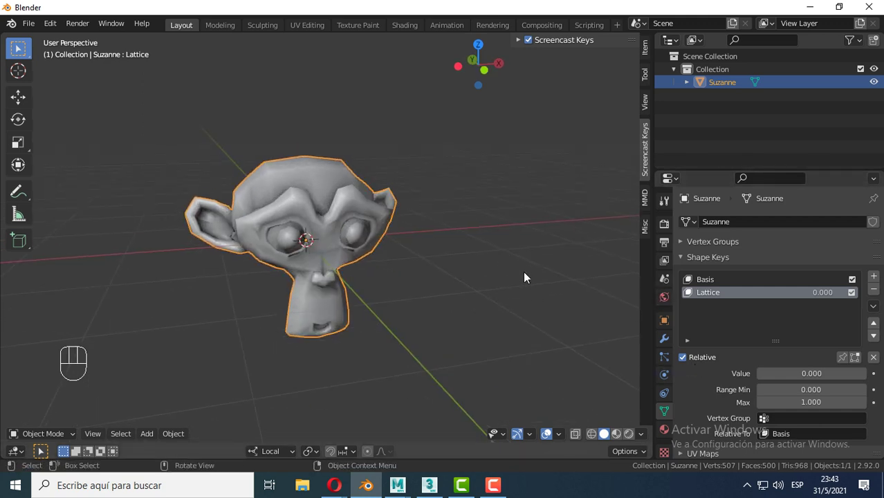
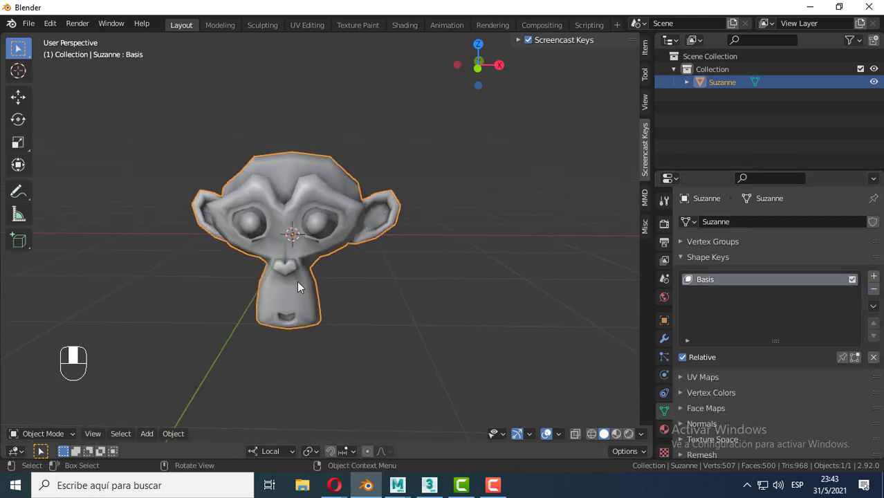
Delete the Lattice object, leaving Suzanne alone and selected with an undeformed head.
left_click(470, 319)
left_click_drag(396, 291, 396, 303)
left_click(334, 194)
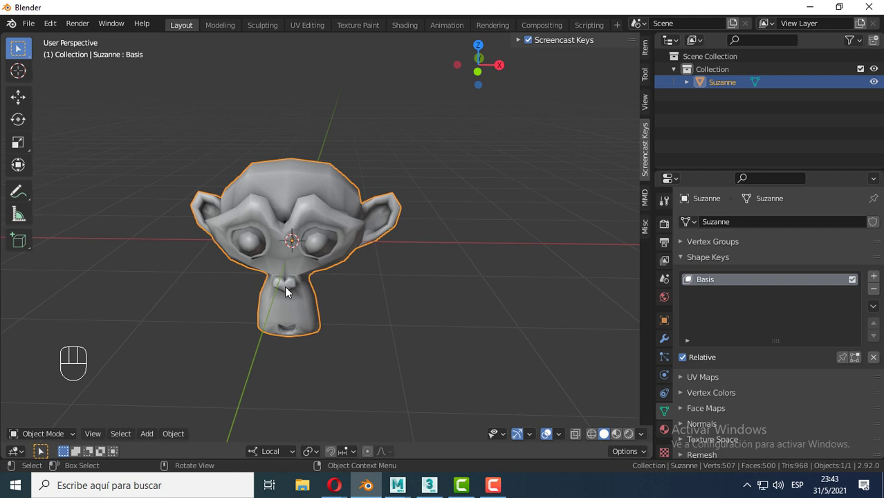
left_click_drag(329, 301, 423, 280)
left_click_drag(410, 322, 322, 323)
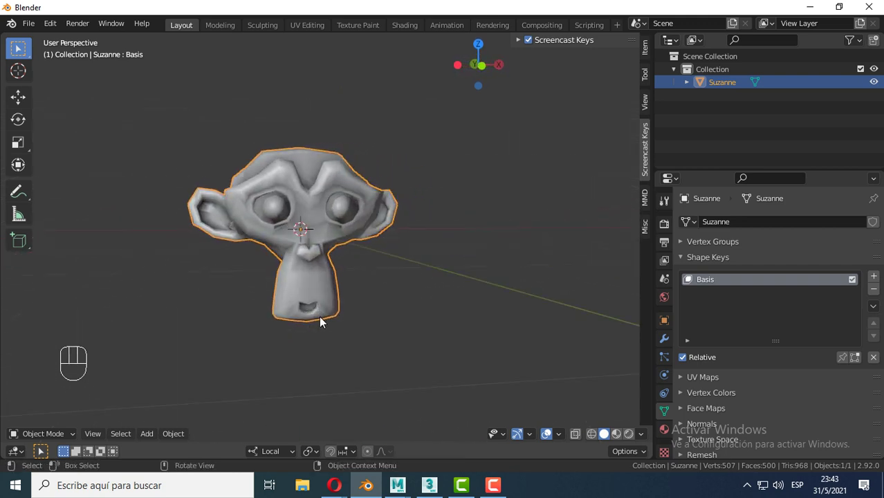
left_click_drag(316, 315, 287, 330)
left_click_drag(379, 237, 373, 251)
left_click_drag(374, 254, 373, 260)
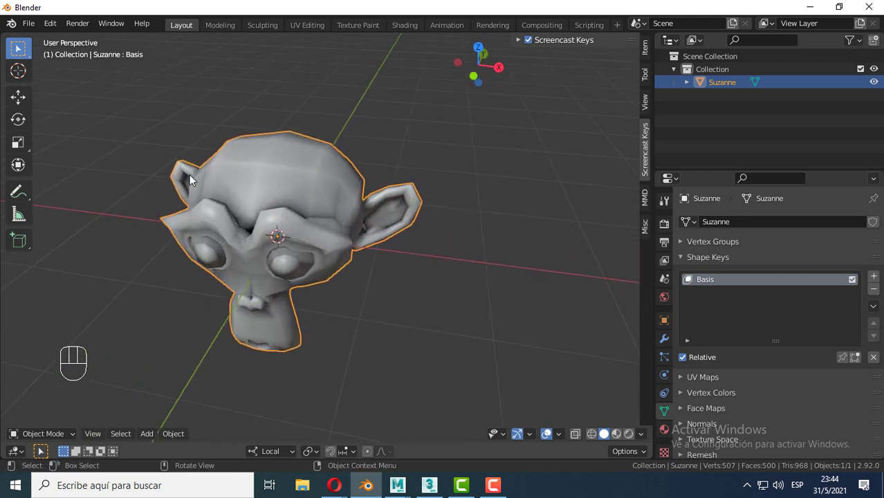
Add a new 2×2×2 Lattice, select it and view the head from the right side.
key("shift+a")
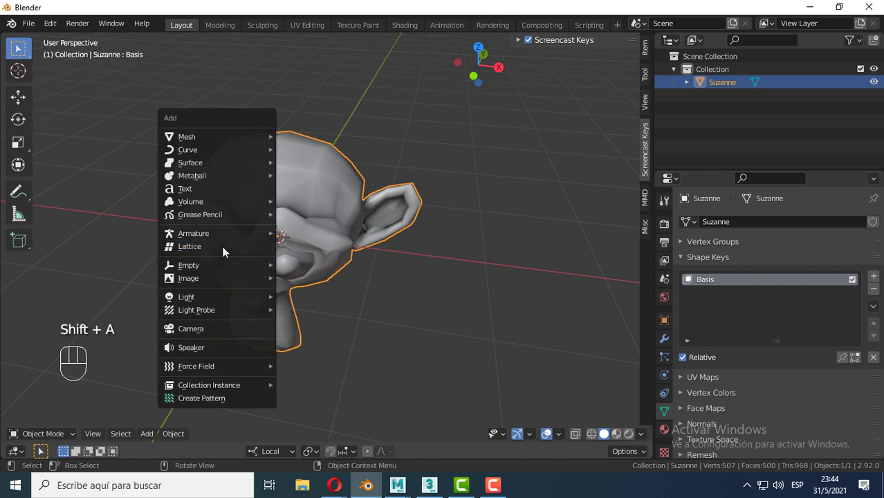
left_click_drag(328, 289, 336, 279)
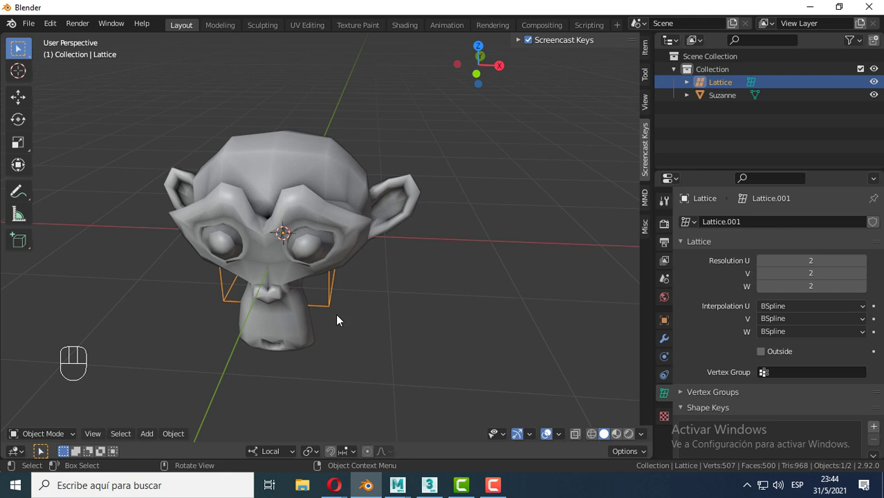
left_click(18, 97)
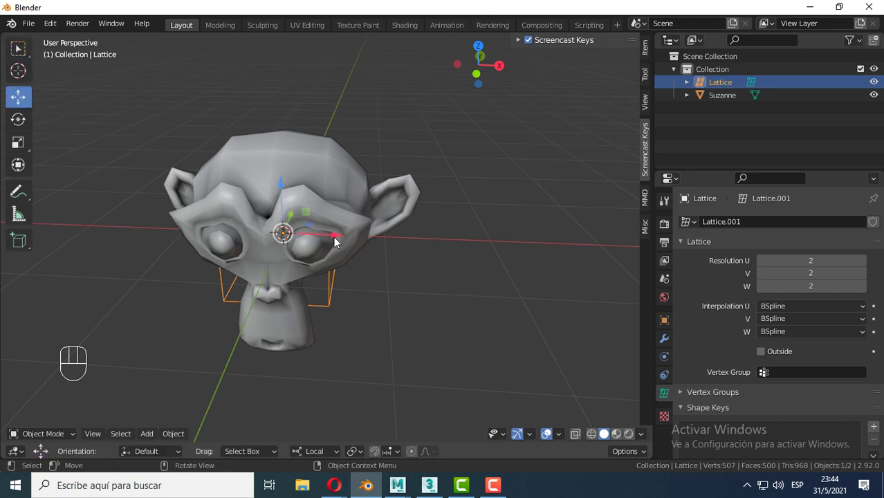
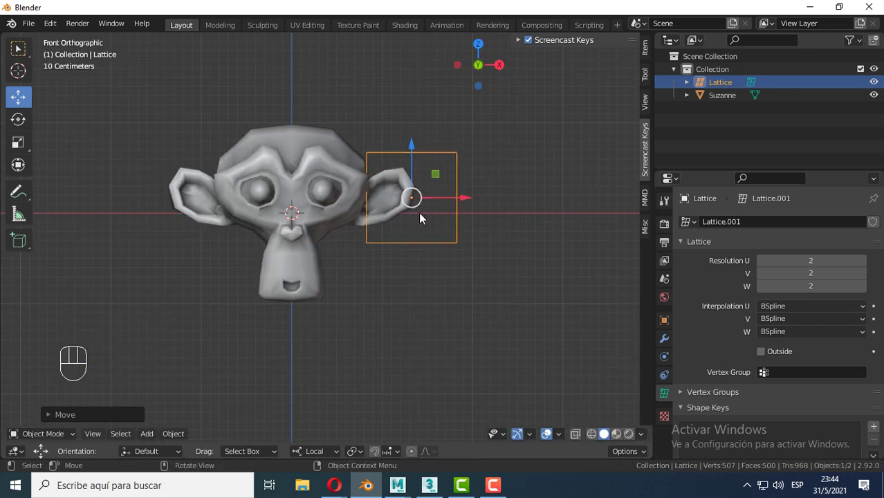
left_click(24, 146)
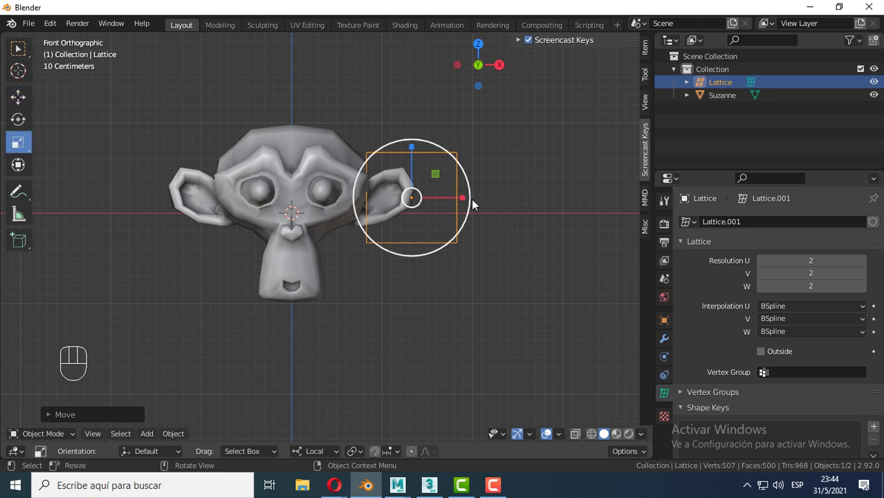
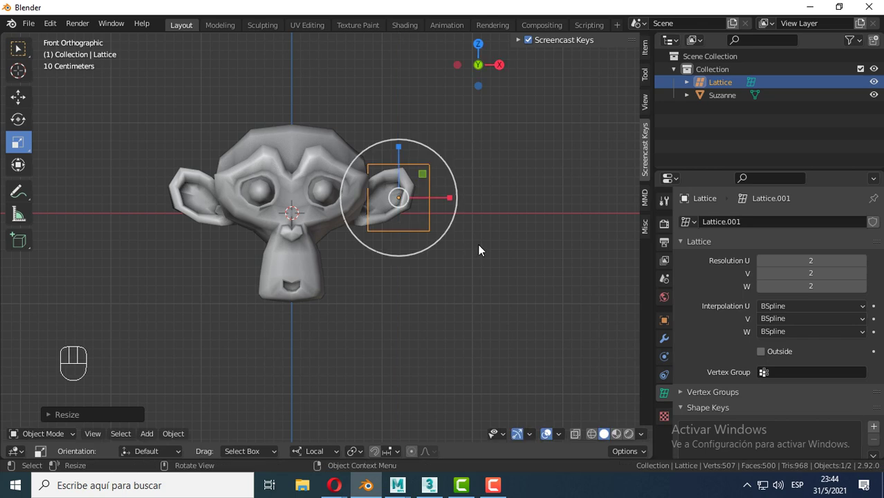
key("KP_3")
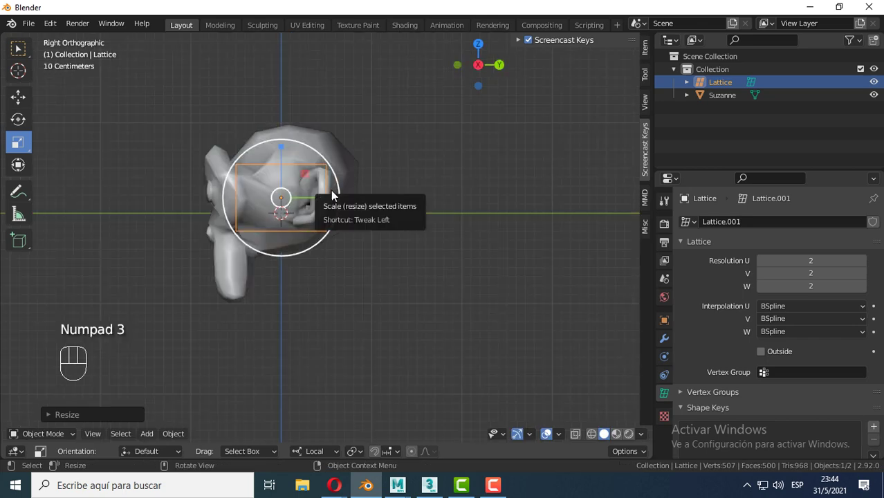
left_click(17, 101)
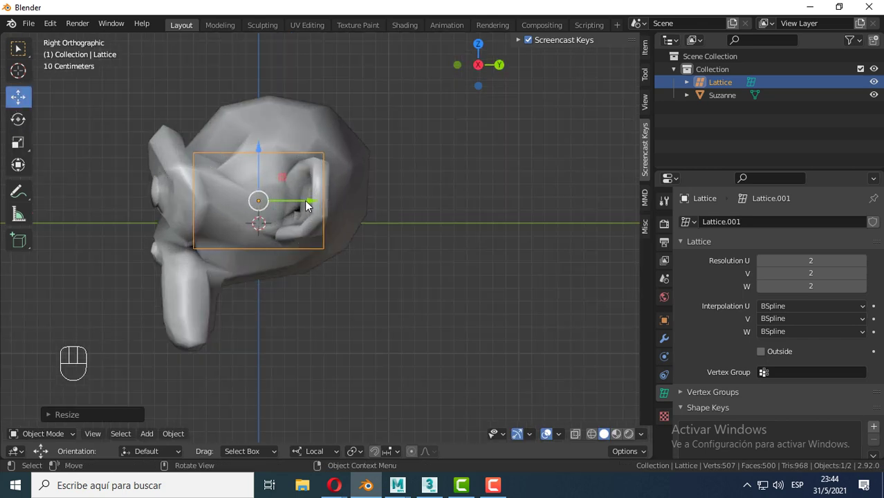
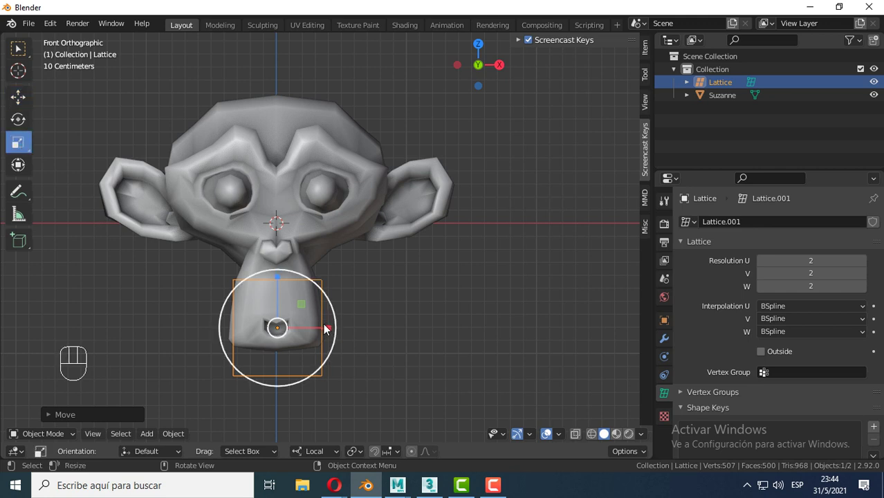
Scale and move the lattice to enclose the lower head around the mouth and chin.
left_click_drag(329, 333, 338, 329)
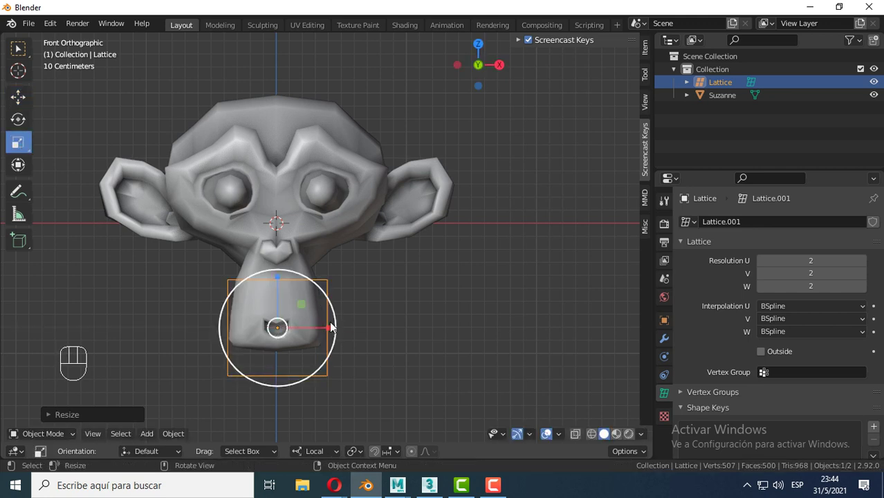
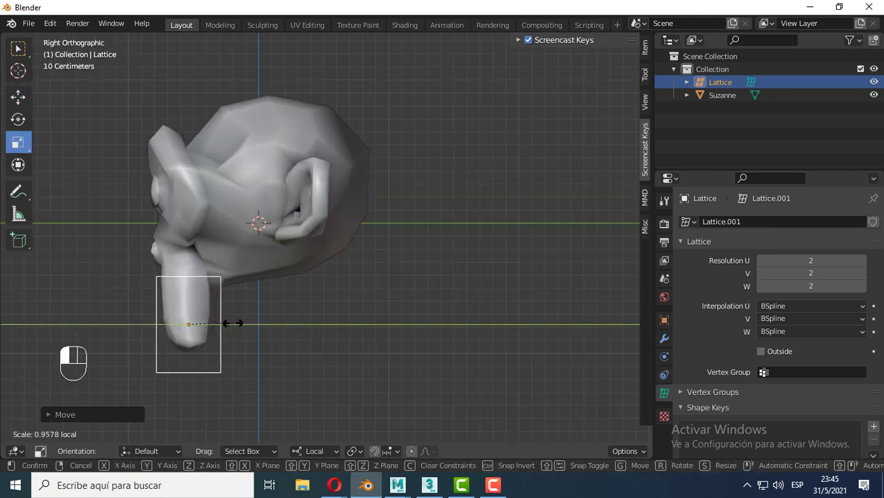
left_click_drag(191, 280, 187, 291)
left_click(18, 98)
left_click_drag(185, 316, 325, 317)
left_click_drag(359, 279, 352, 254)
left_click_drag(348, 261, 373, 271)
Add a Lattice modifier to Suzanne with its target object not yet set.
middle_click(391, 279)
middle_click(396, 274)
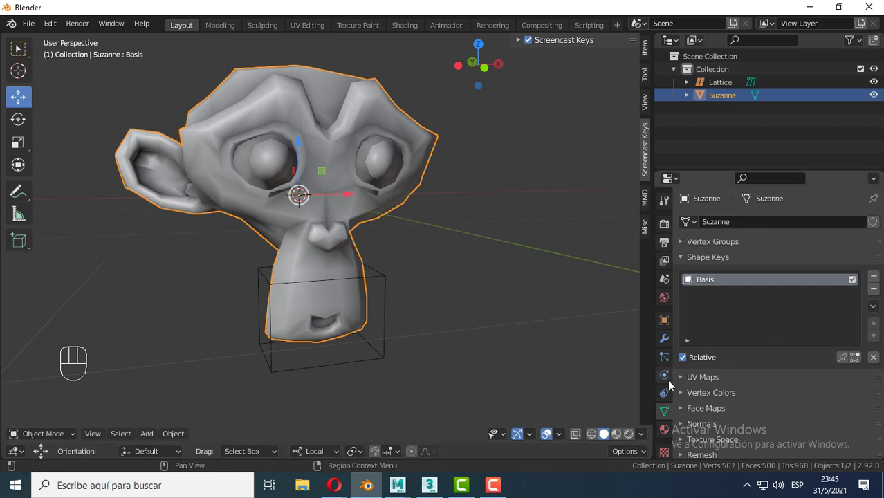
left_click_drag(712, 225, 721, 352)
left_click(383, 276)
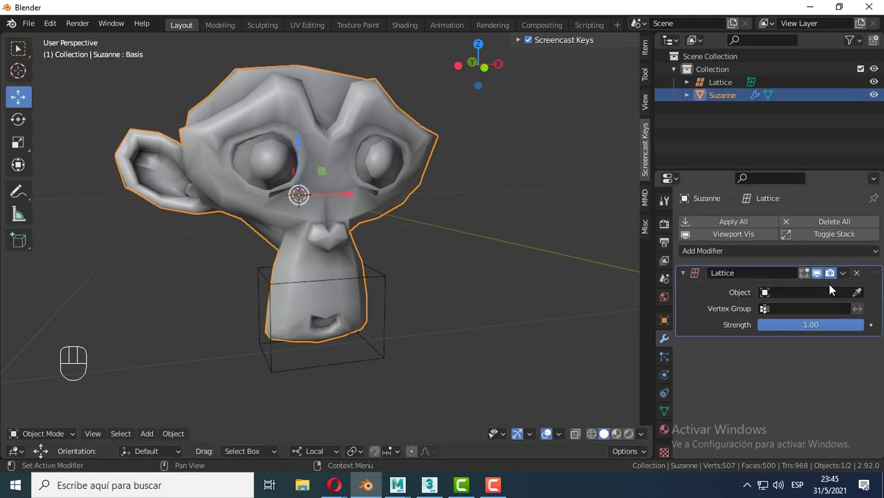
Set the Lattice object as the modifier's target and enter Edit Mode on the lattice.
left_click(864, 298)
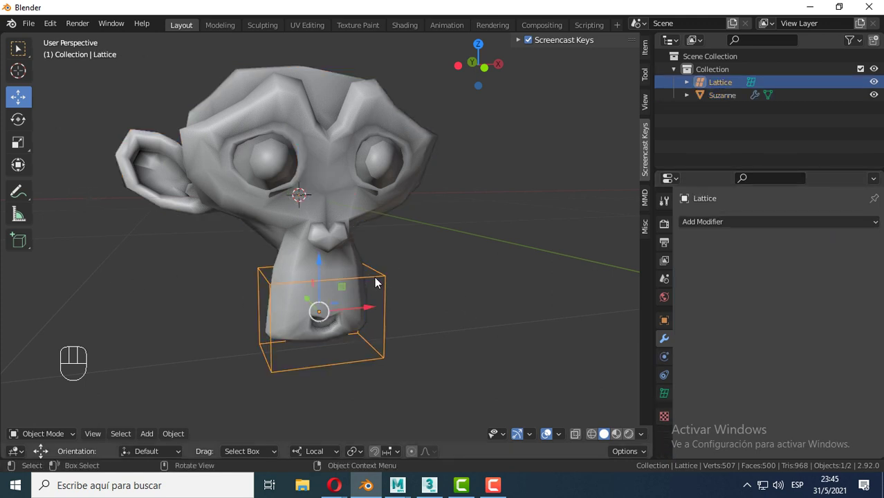
key("Tab")
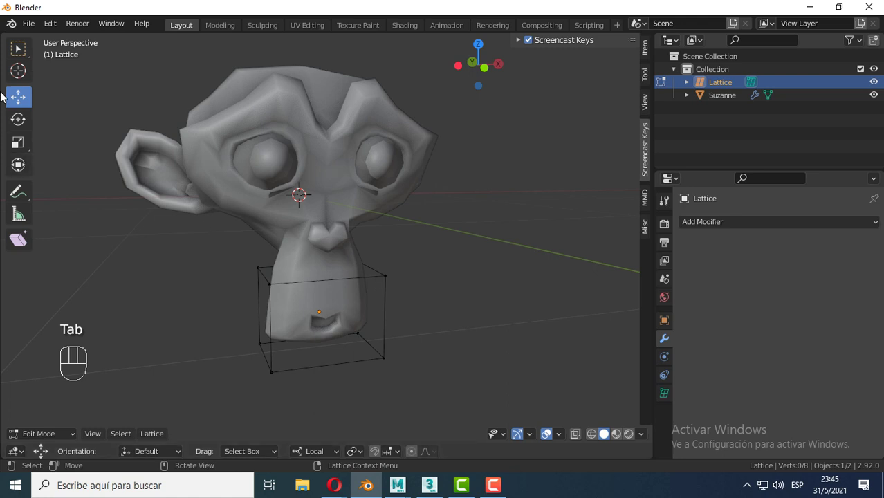
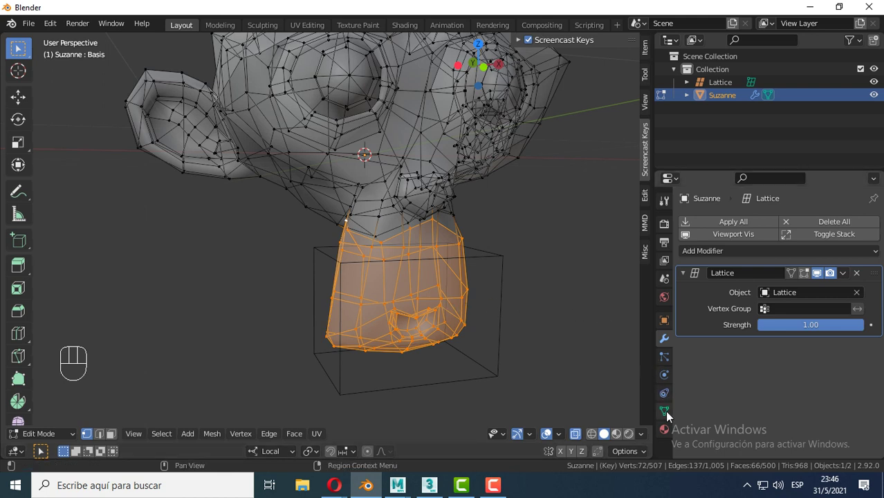
Create vertex group 'Boca Suzanne' in Suzanne's mesh data and assign the selected mouth vertices to it.
left_click(671, 415)
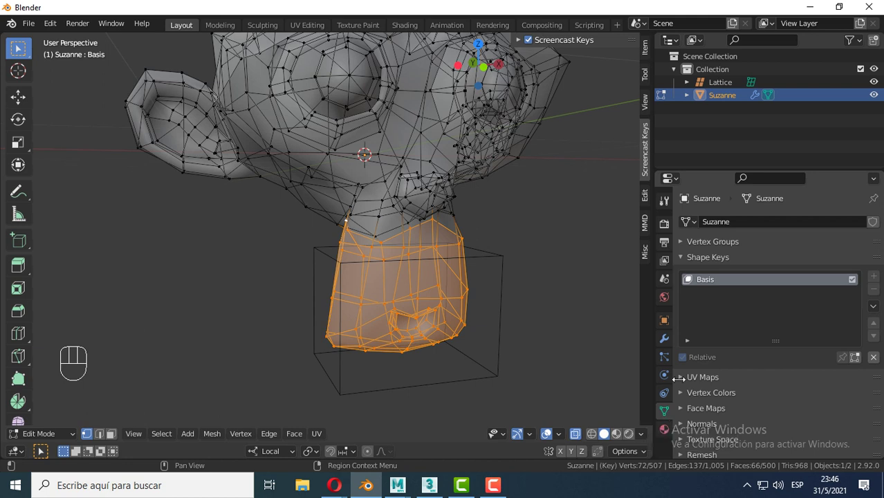
left_click(685, 260)
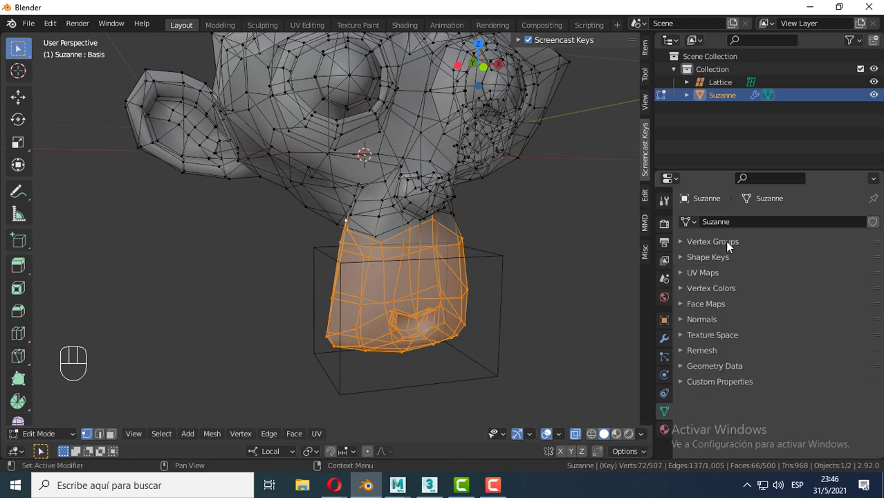
left_click(681, 248)
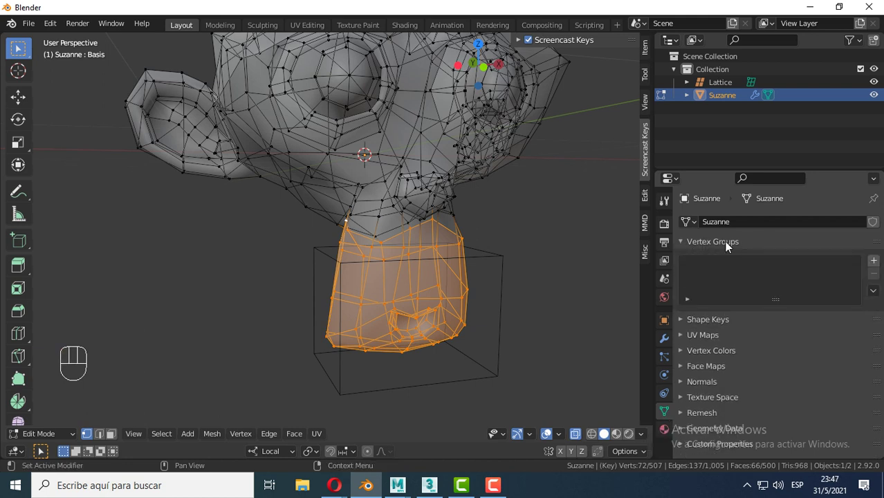
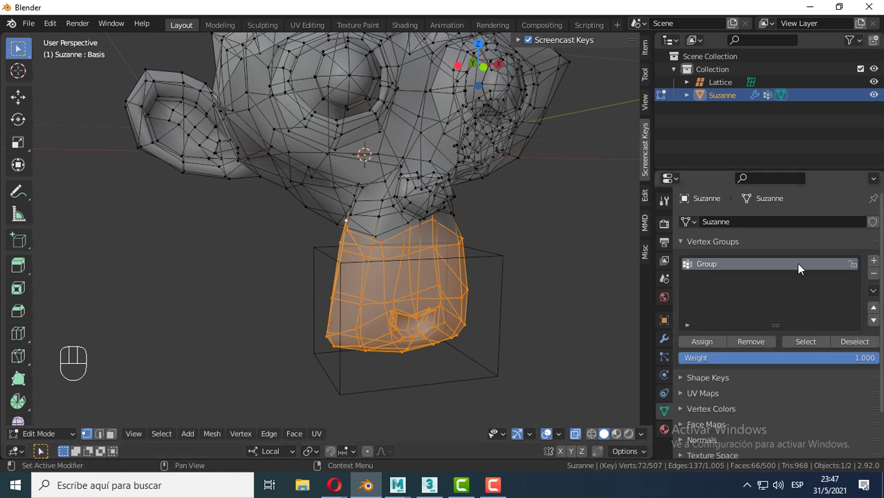
left_click(708, 267)
left_click(709, 268)
left_click_drag(710, 269, 711, 343)
key("z")
key("n")
left_click(708, 348)
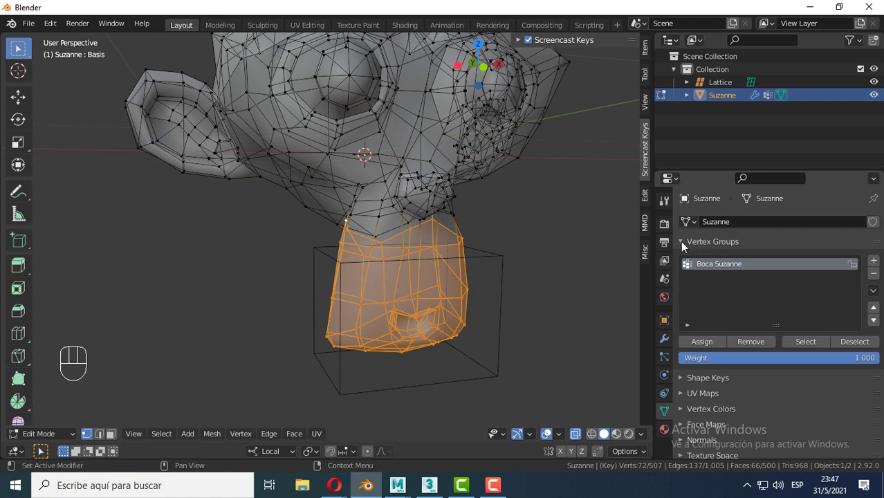
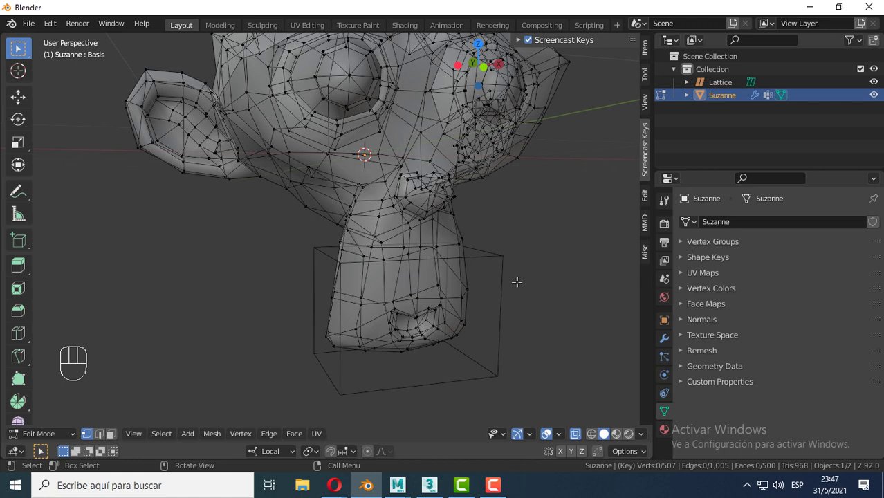
Leave Edit Mode, face the head from the front, select the lattice and then Suzanne again.
key("Tab")
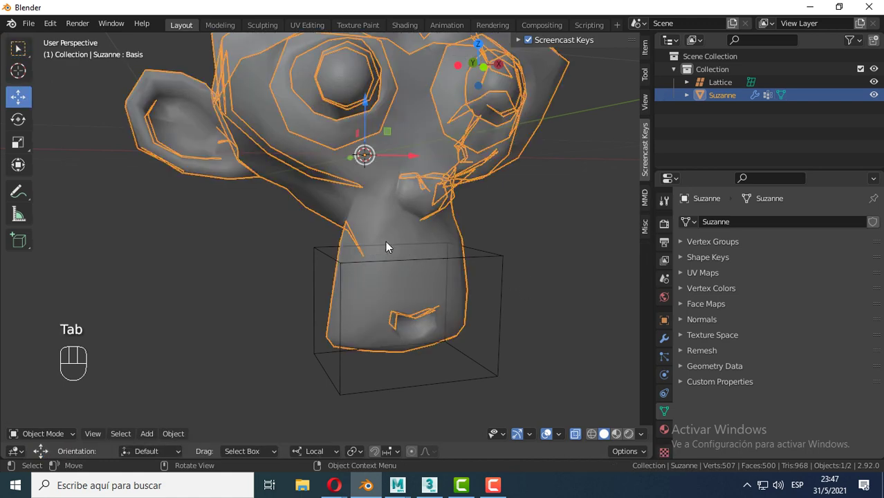
middle_click(453, 293)
key("alt+z")
middle_click(485, 312)
left_click_drag(476, 302, 425, 299)
middle_click(440, 282)
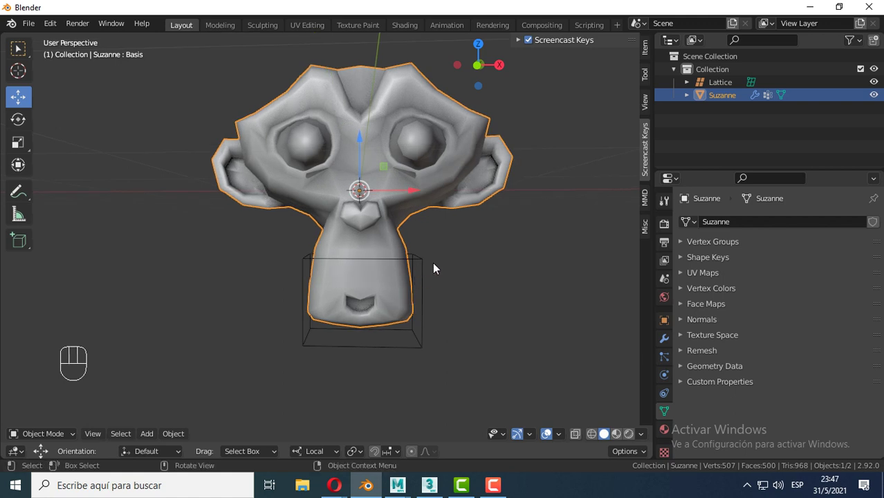
left_click(424, 261)
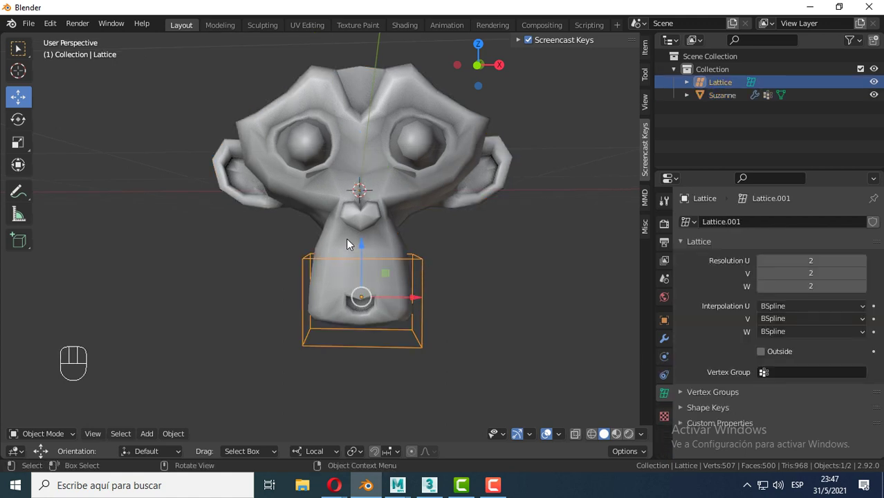
left_click(377, 235)
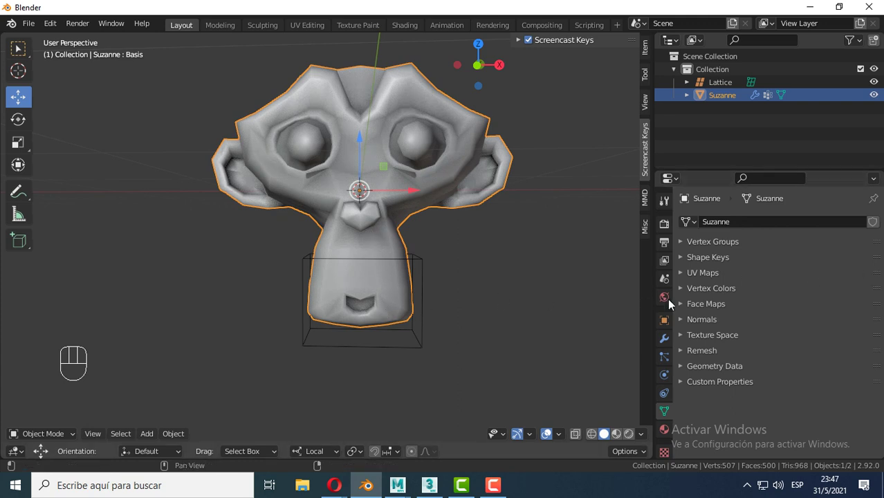
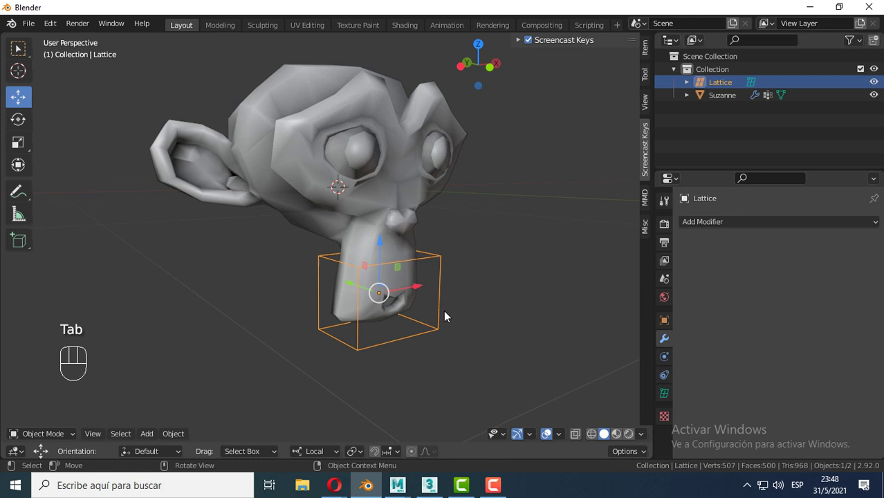
Set the lattice's resolution to U 5, V 3, W 4 in its data properties.
left_click(436, 316)
left_click_drag(445, 298, 456, 310)
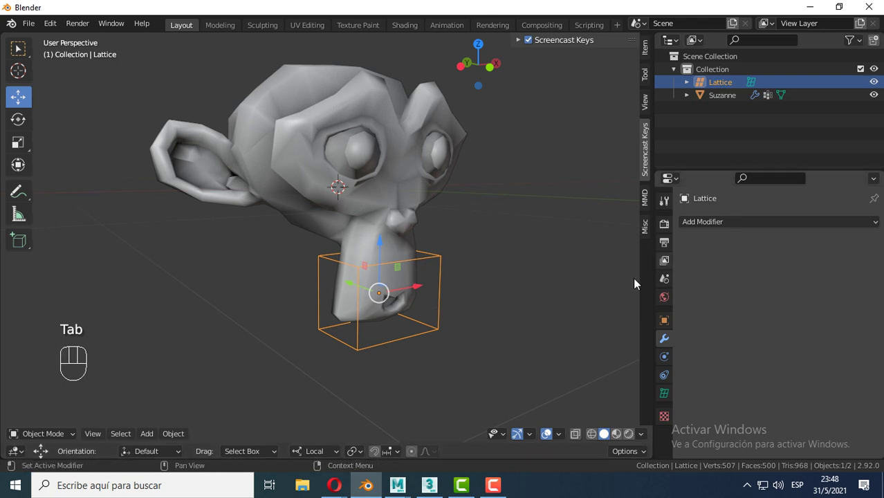
left_click(671, 400)
left_click(869, 262)
left_click(864, 280)
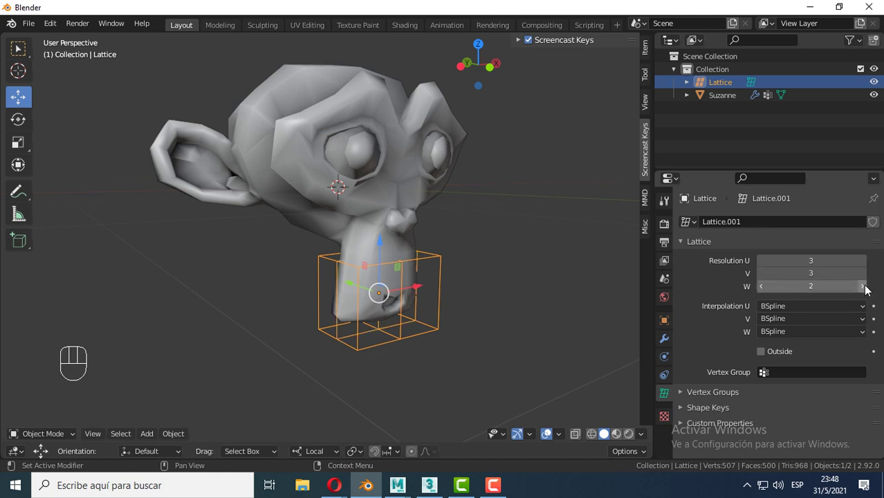
left_click(864, 292)
left_click(867, 278)
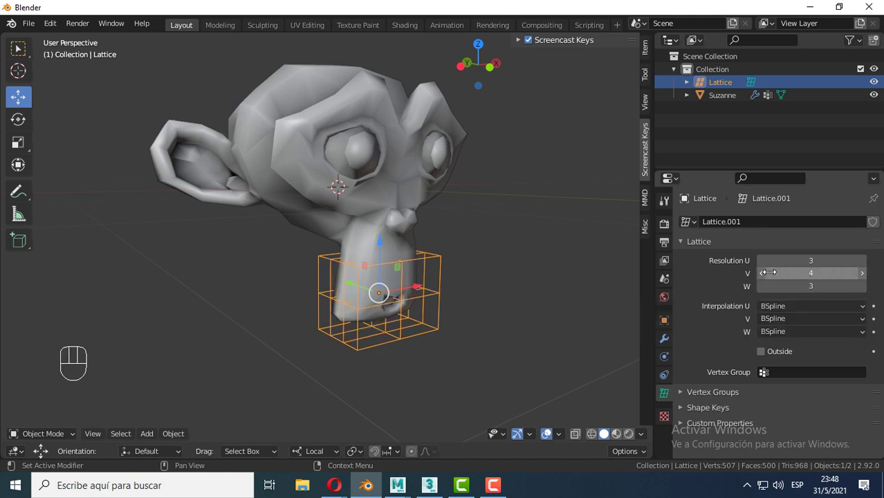
left_click(765, 276)
left_click(868, 264)
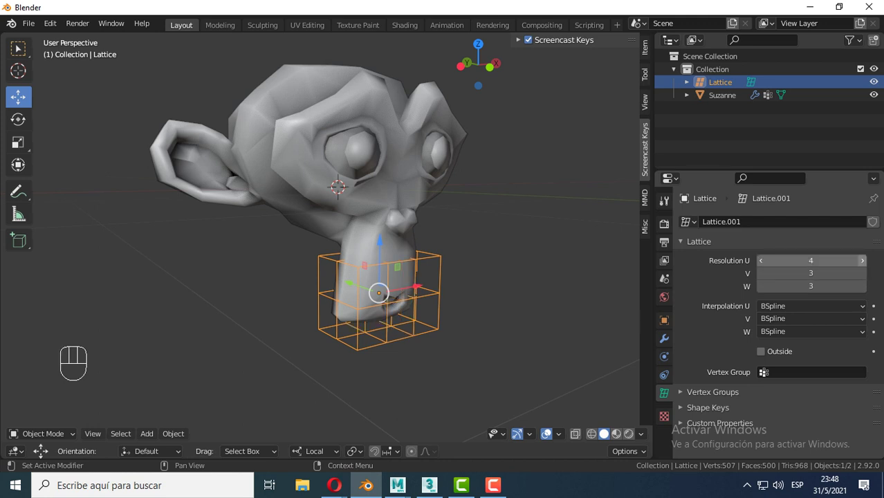
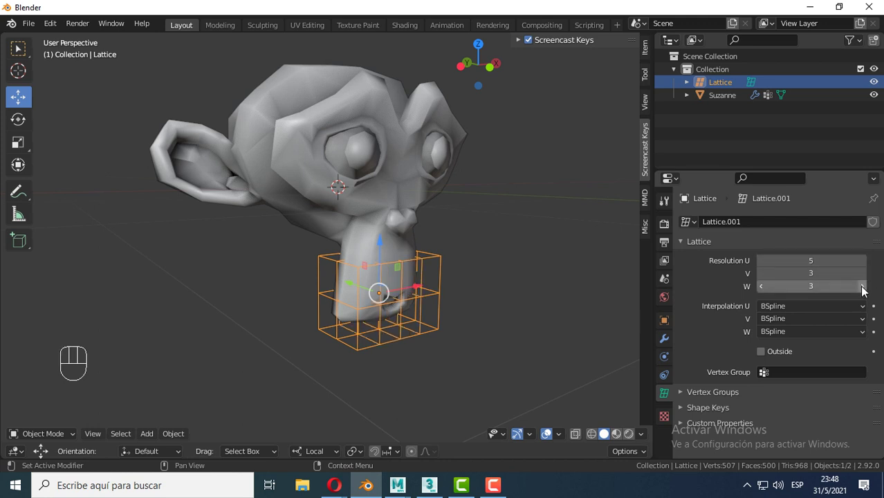
left_click(868, 289)
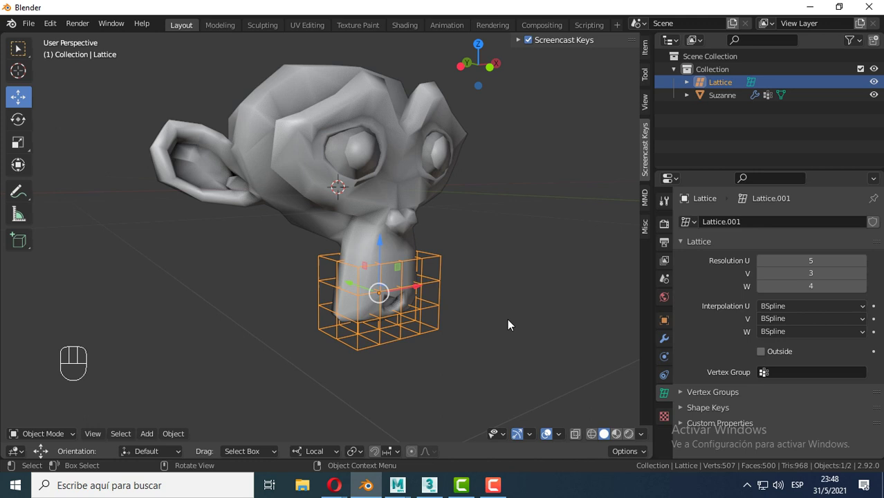
Face Suzanne's front and reselect the lattice in the viewport.
left_click_drag(465, 321, 408, 323)
middle_click(384, 312)
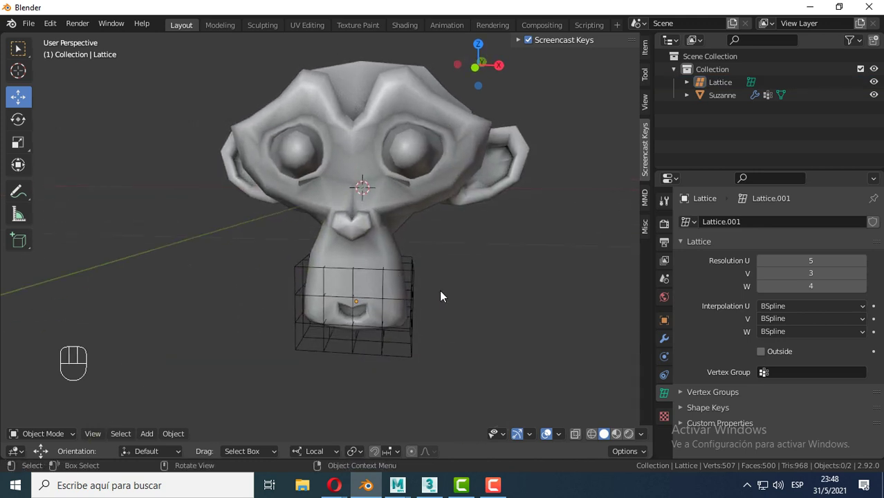
left_click(414, 272)
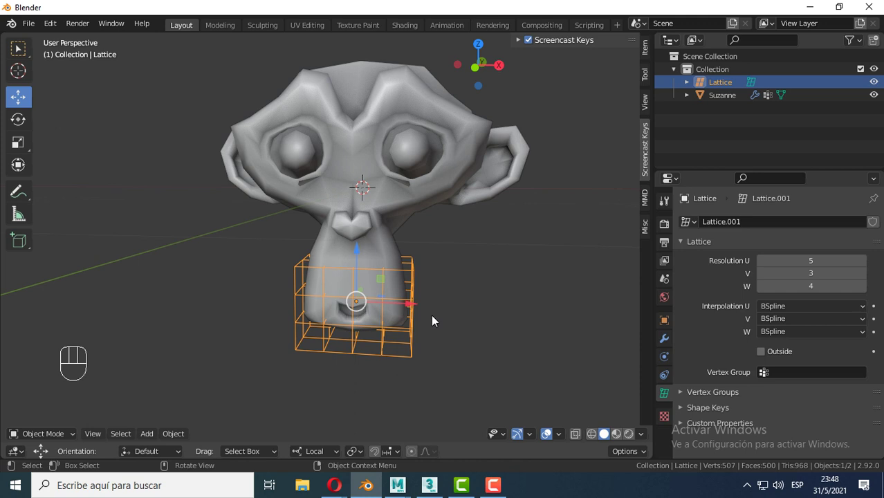
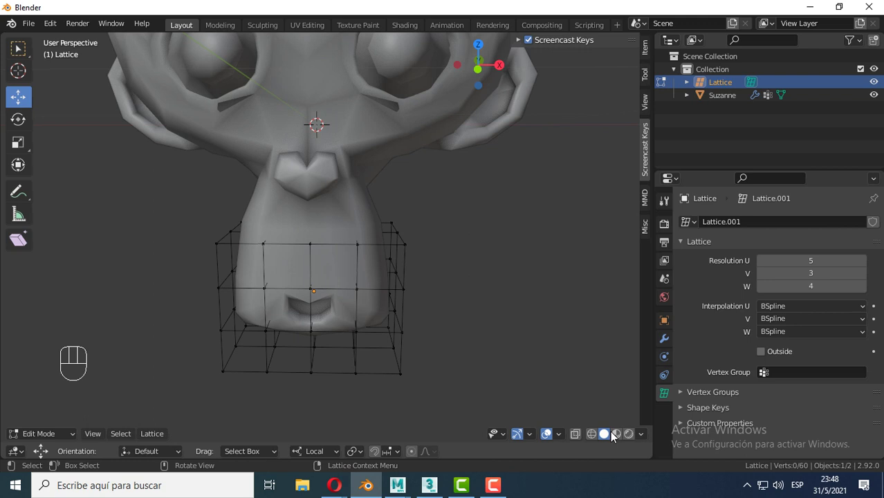
Enter Edit Mode on the lattice to show its control points for reshaping the mouth.
left_click(642, 438)
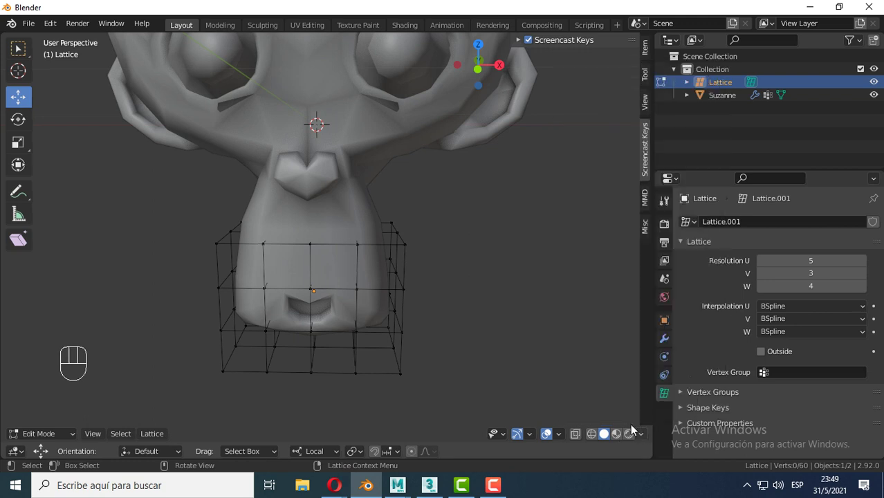
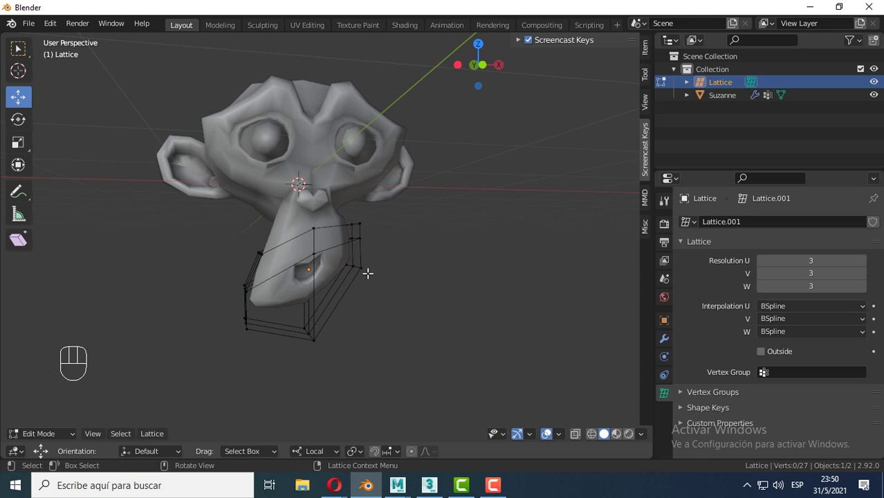
Apply Suzanne's Lattice modifier as a shape key, then delete the lattice object.
left_click(681, 245)
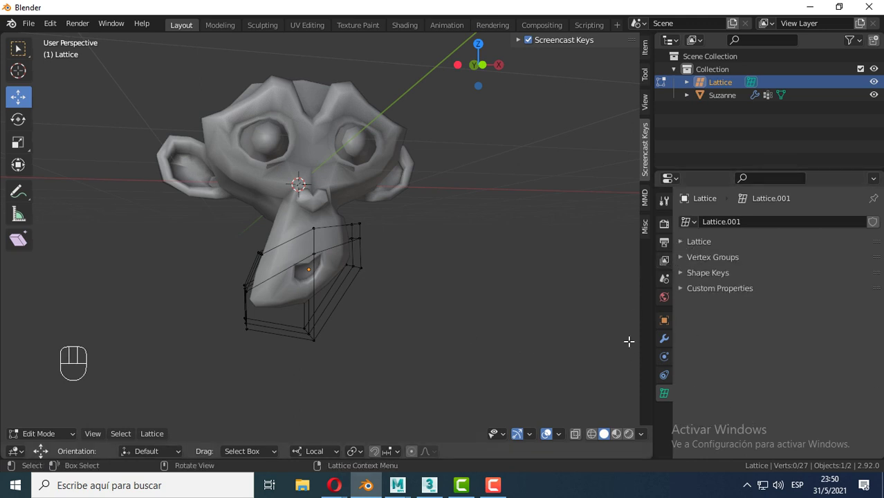
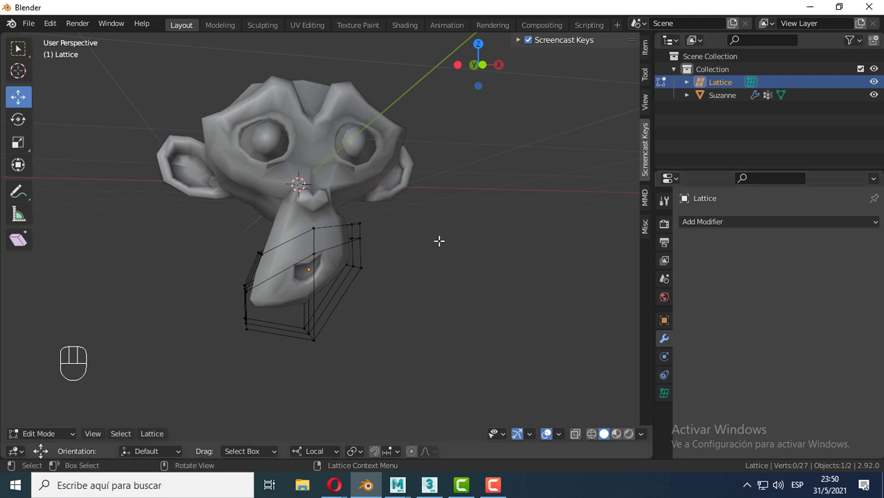
key("Tab")
left_click(376, 166)
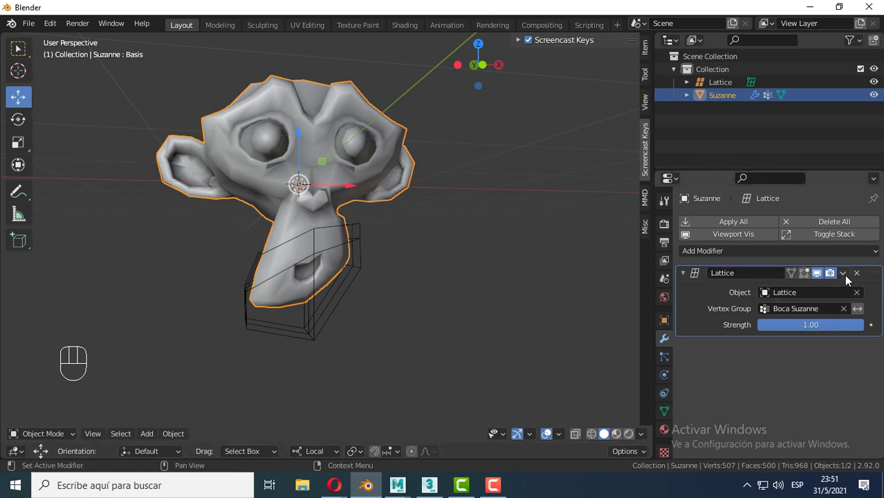
left_click_drag(848, 282, 811, 309)
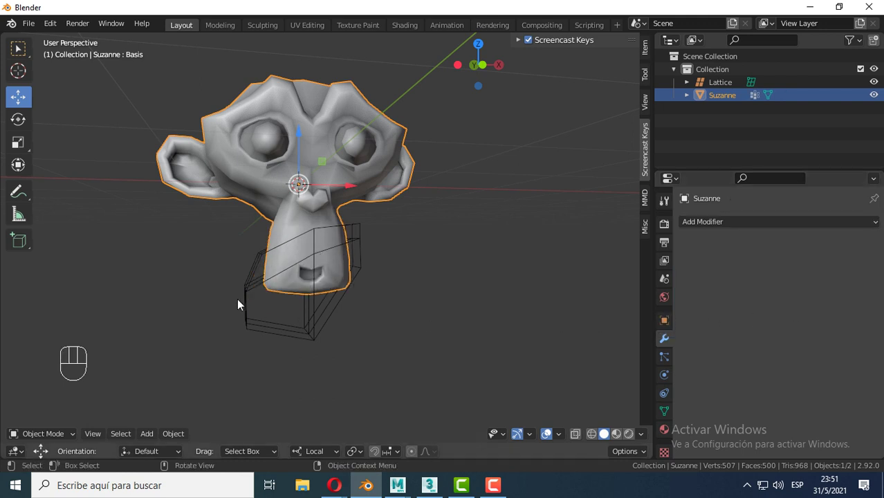
left_click_drag(239, 310, 282, 352)
key("Delete")
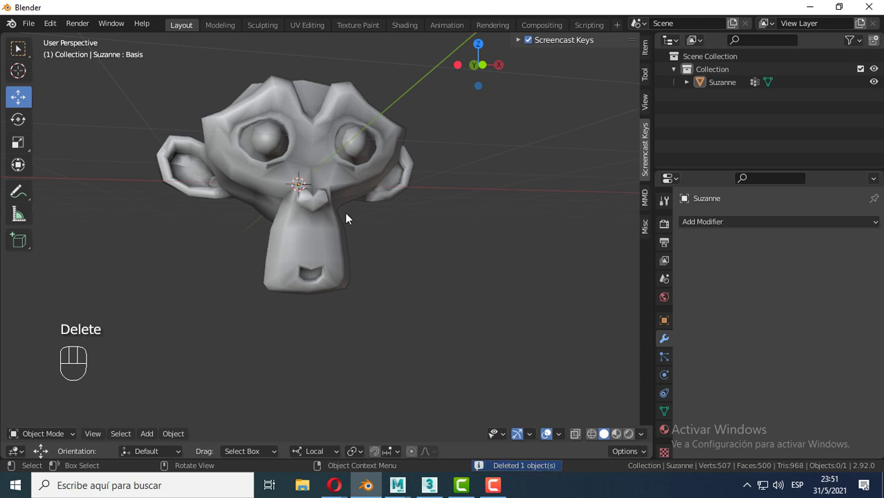
Make the new Boca shape key active at value 1.000 beside Basis and show the vertex groups.
left_click(669, 411)
left_click(685, 260)
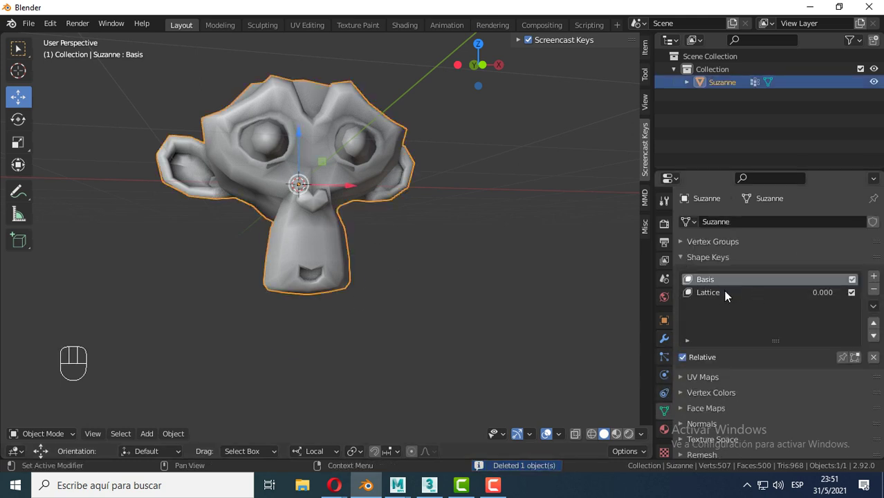
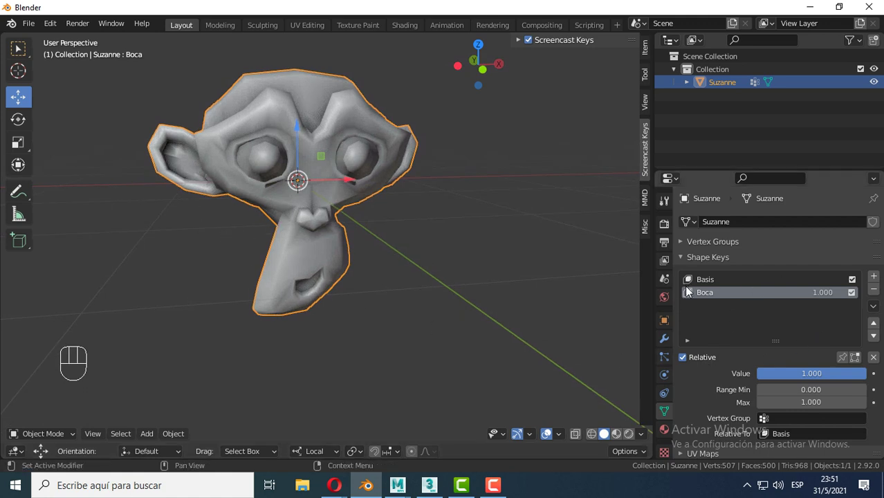
left_click(682, 265)
left_click(684, 262)
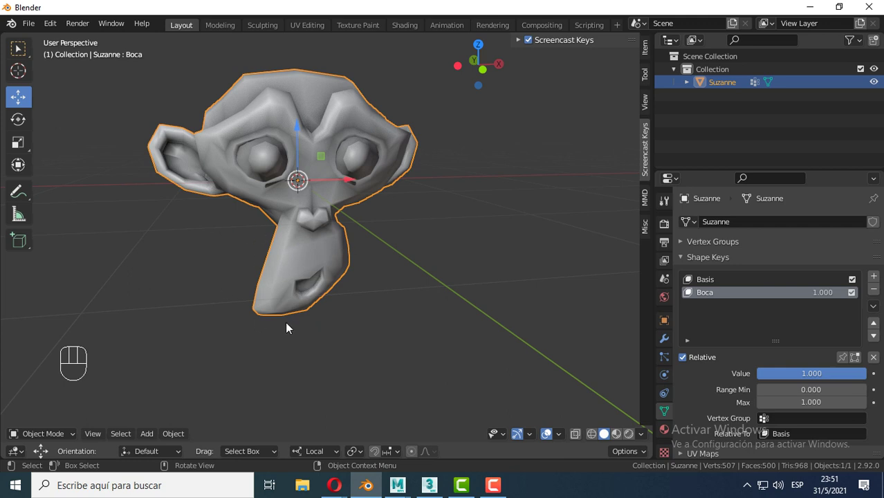
left_click(685, 244)
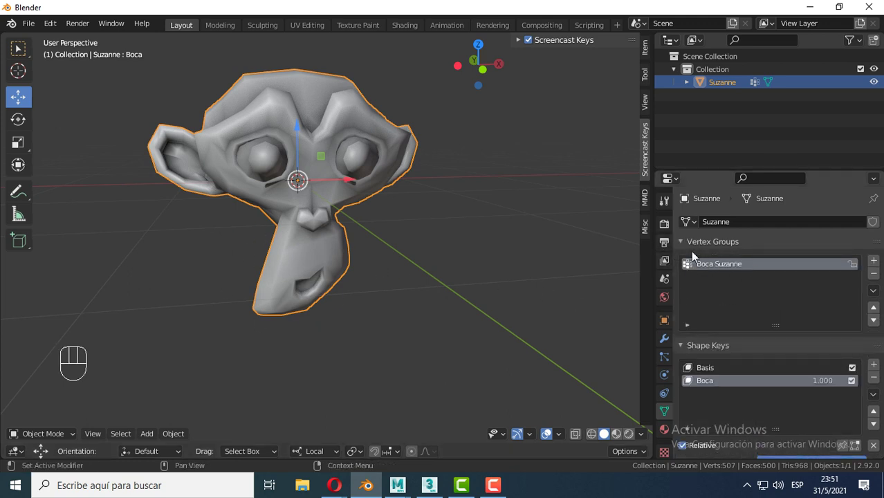
left_click(282, 117)
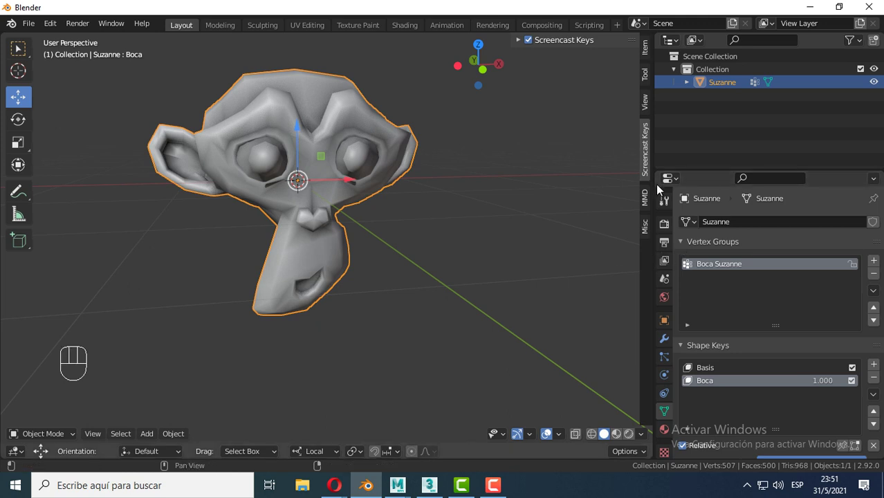
Fold the Vertex Groups and Shape Keys panels and turn the view back to Suzanne's front.
left_click(689, 348)
left_click(683, 240)
left_click_drag(283, 240, 282, 245)
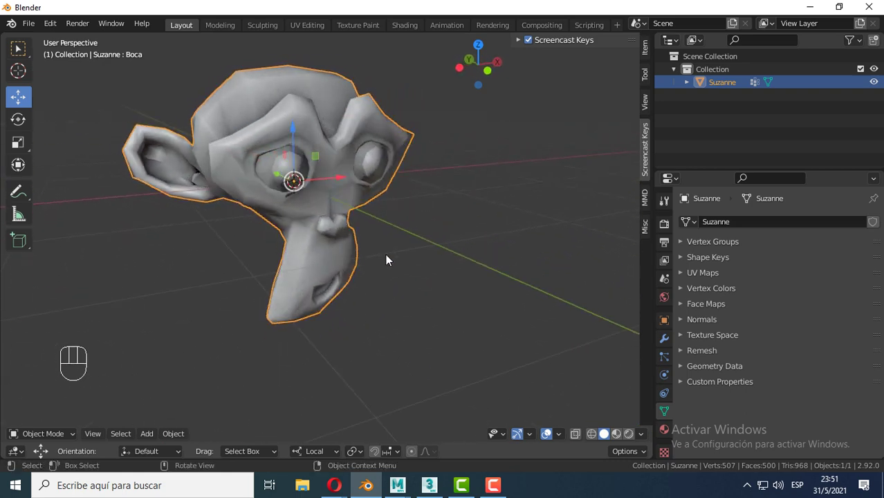
left_click_drag(401, 266, 394, 269)
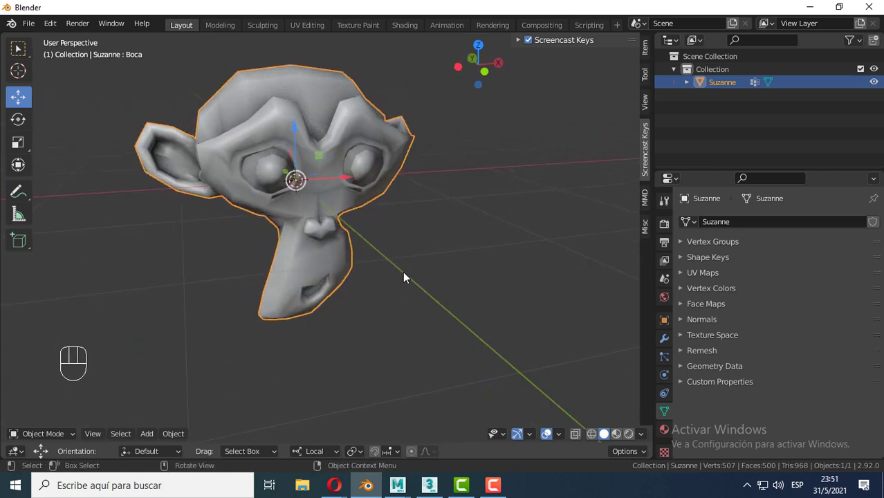
middle_click(397, 273)
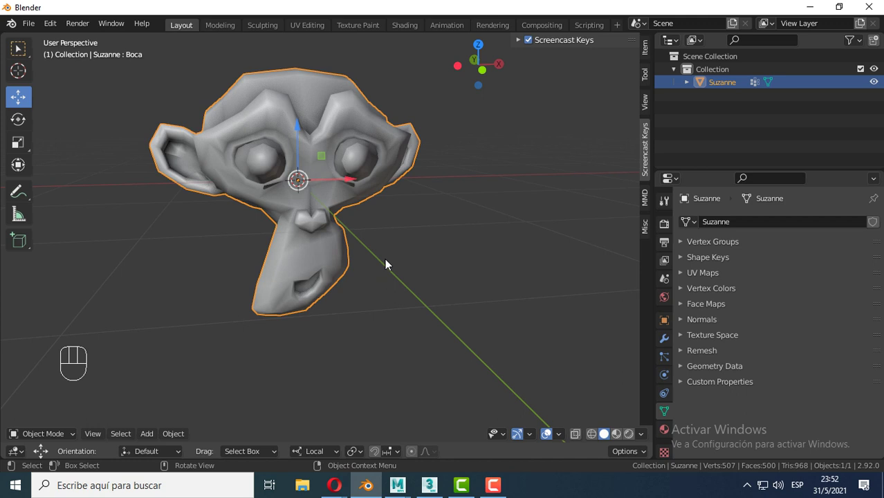